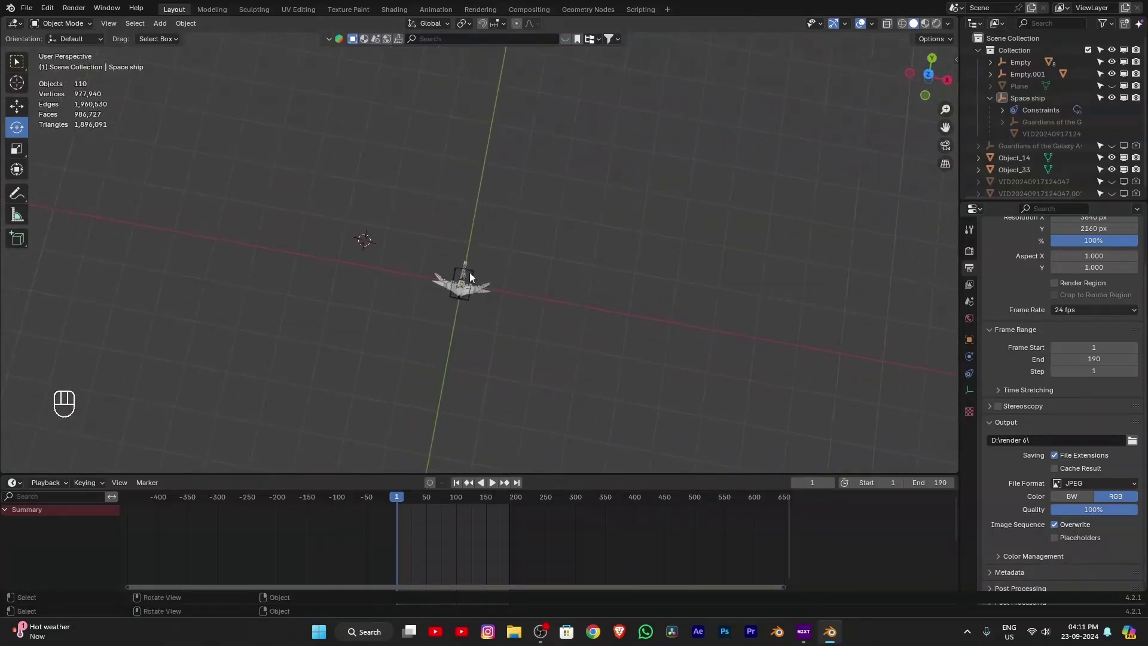
Step: Deselect the spaceship and search the BlenderKit library for 'sun'
{"action": "left_click", "coordinate": [479, 274]}
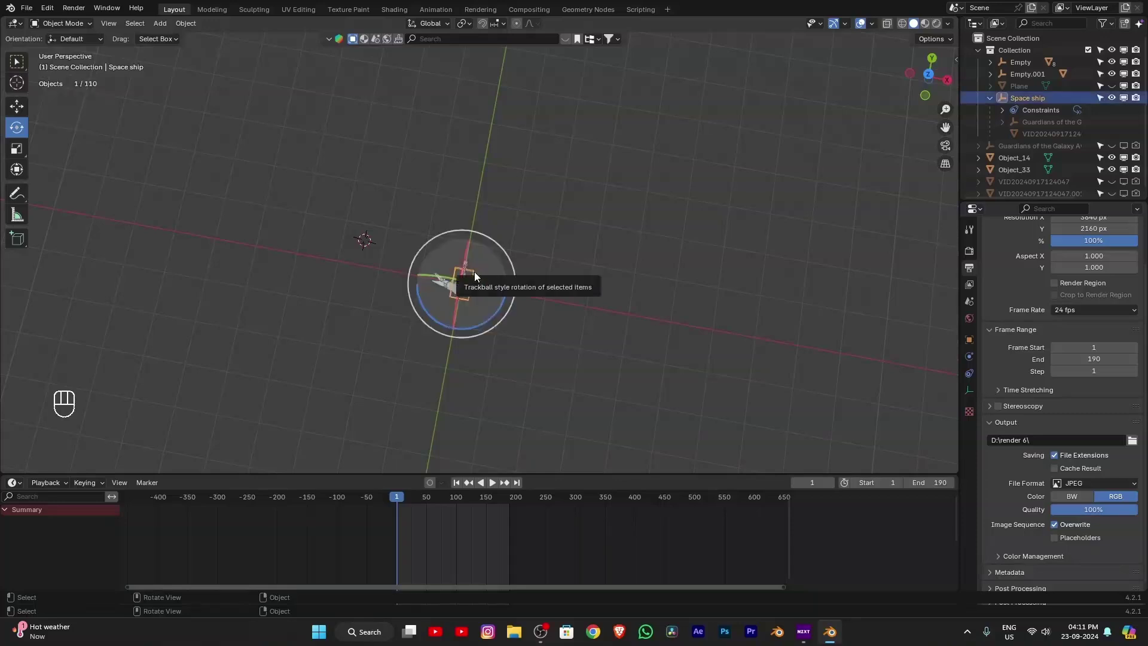
{"action": "left_click", "coordinate": [543, 172]}
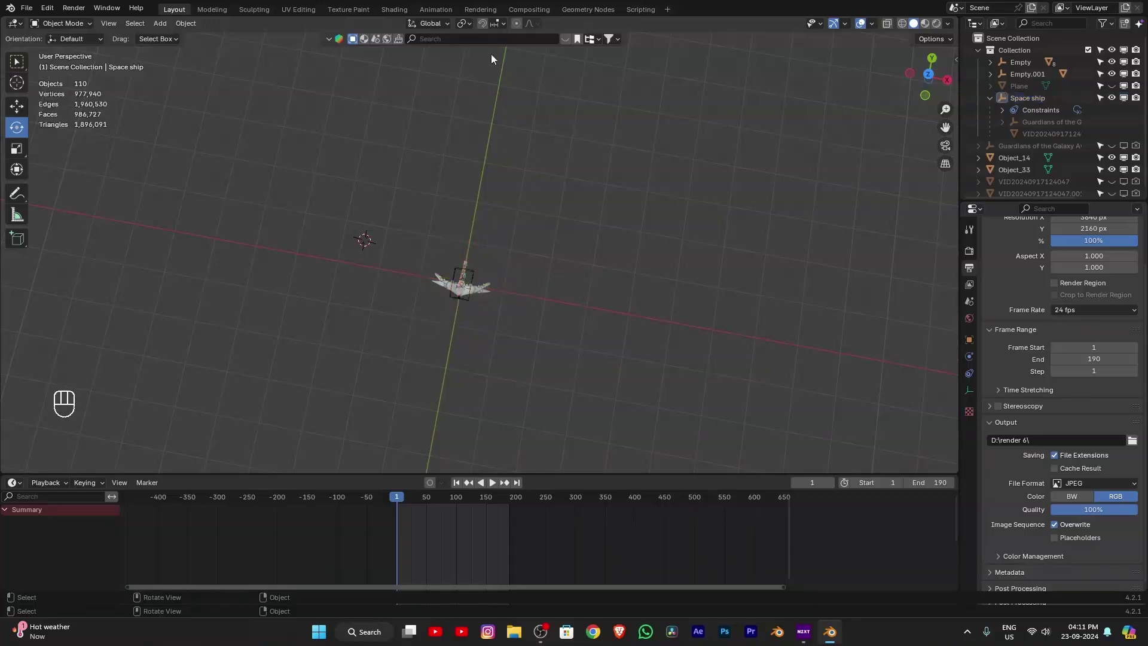
{"action": "left_click_drag", "start_coordinate": [438, 37], "coordinate": [447, 54]}
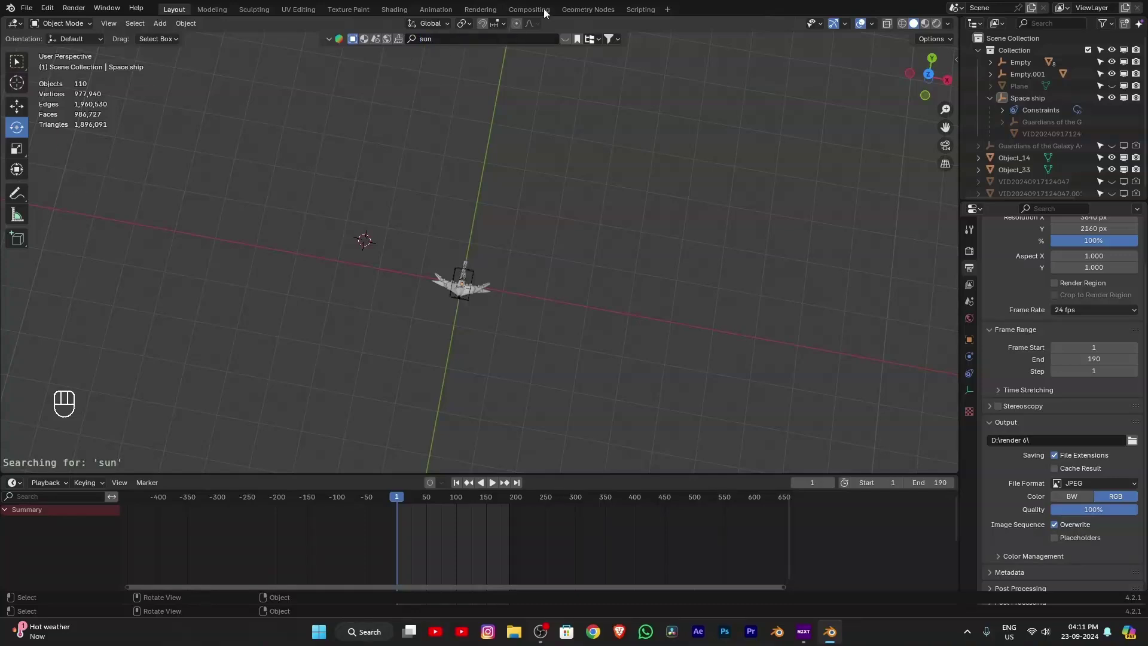
Step: Download a sun model, view from above, move it aside and scale it into a huge sphere
{"action": "left_click", "coordinate": [88, 111]}
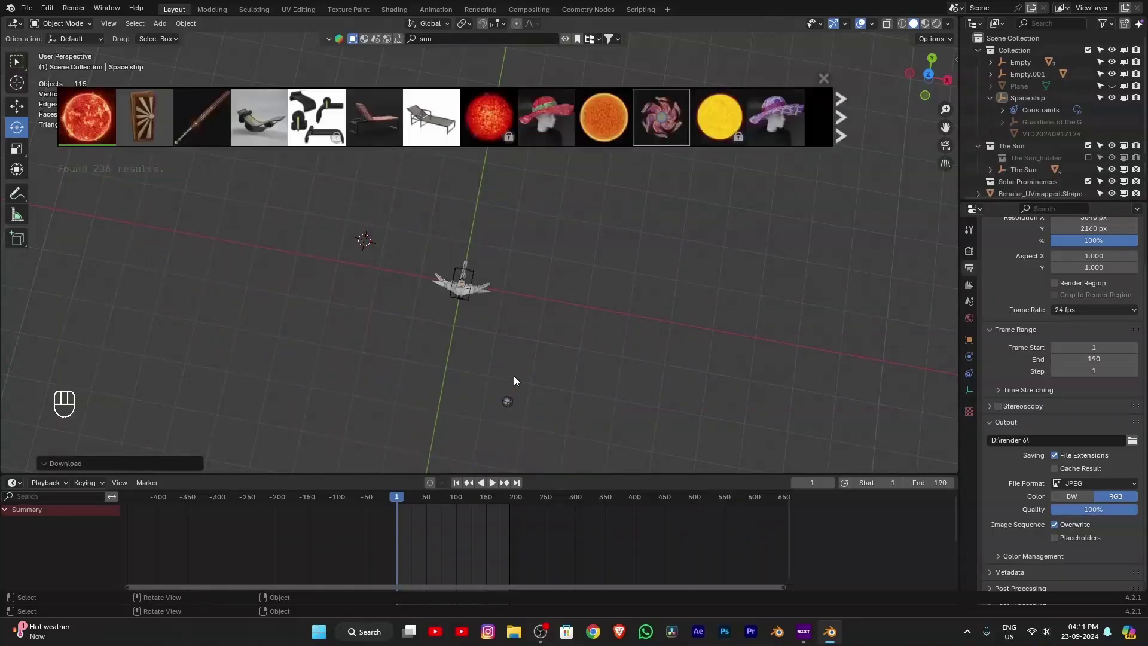
{"action": "left_click", "coordinate": [494, 389]}
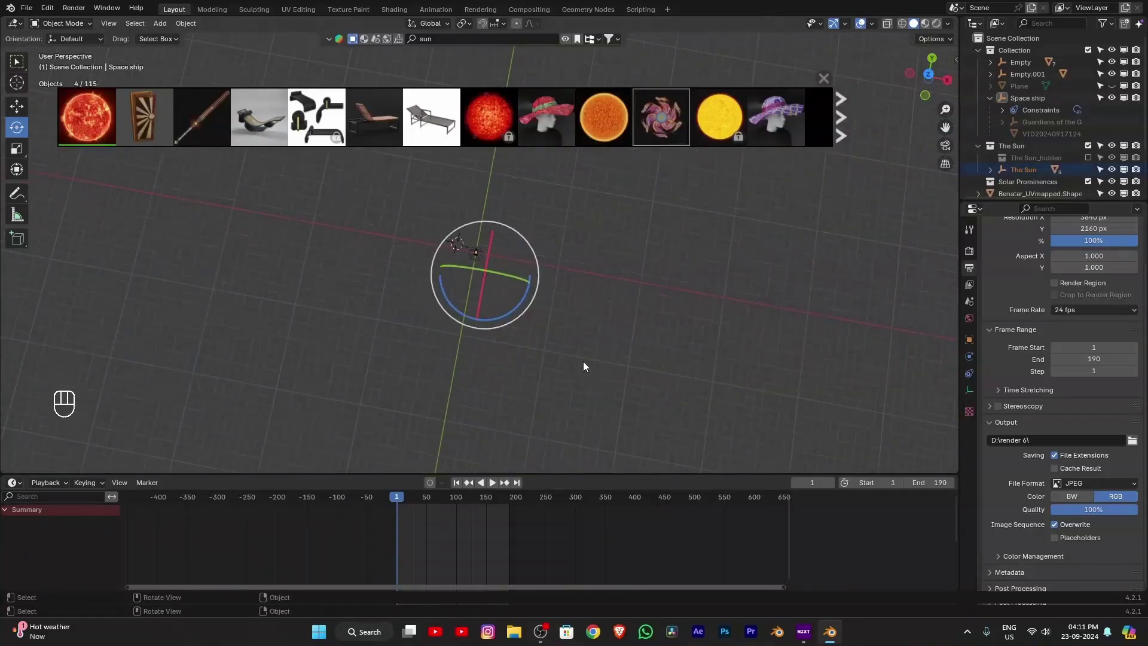
{"action": "key", "text": "KP_7"}
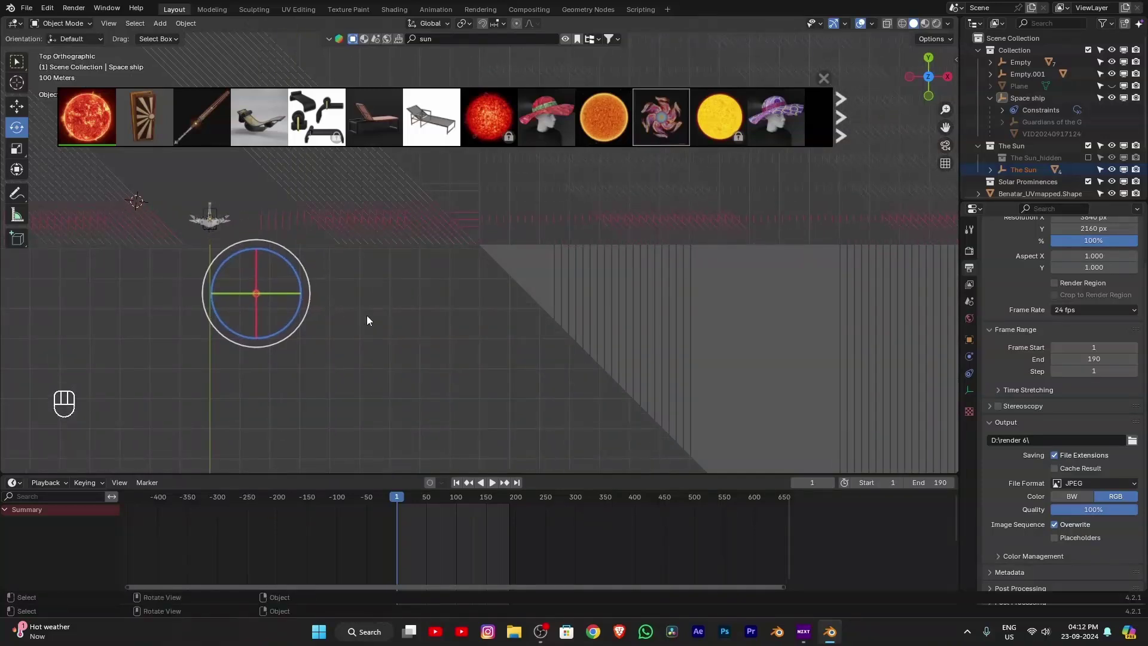
{"action": "key", "text": "g"}
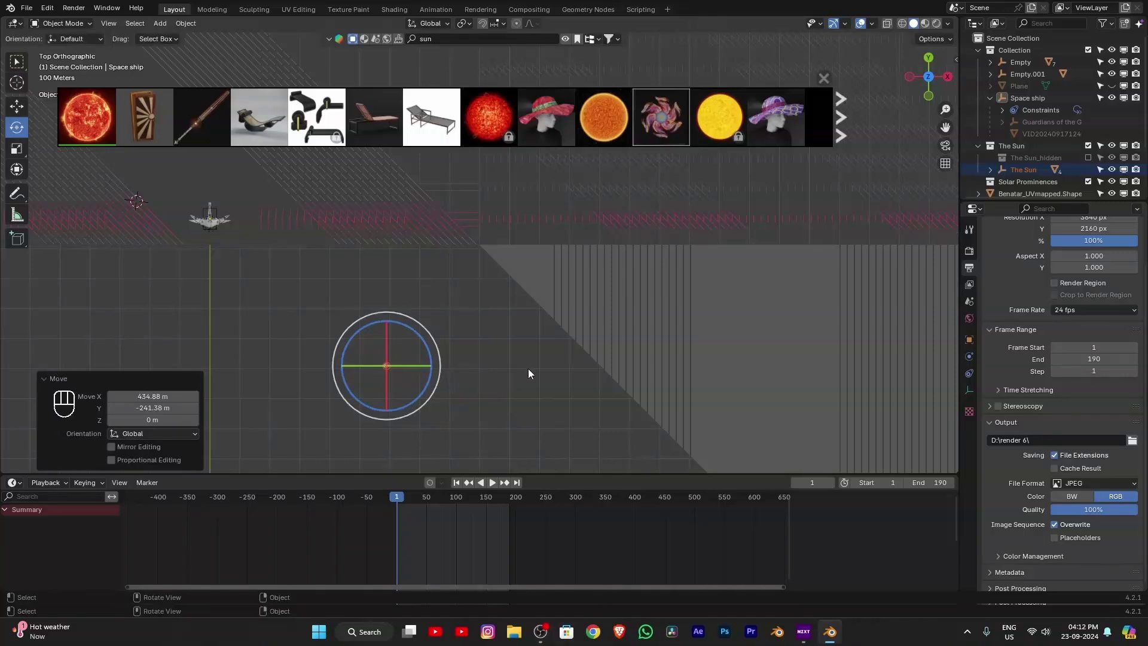
{"action": "key", "text": "s"}
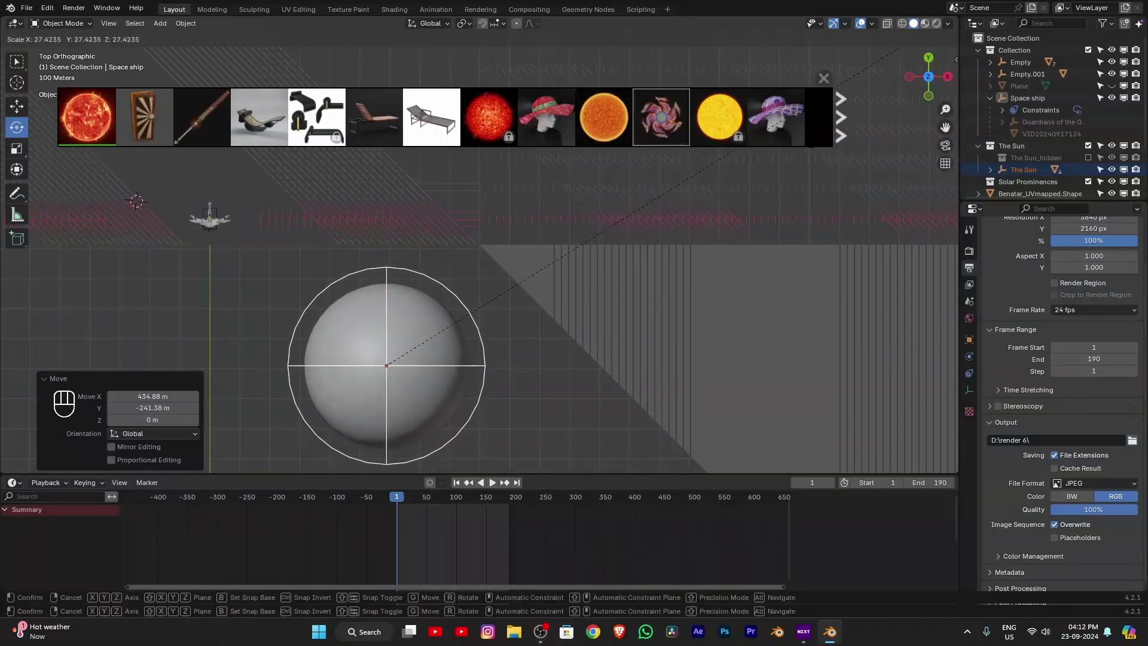
{"action": "left_click", "coordinate": [816, 153]}
Step: Reselect the sun and lower it along the vertical Z axis
{"action": "left_click", "coordinate": [385, 244]}
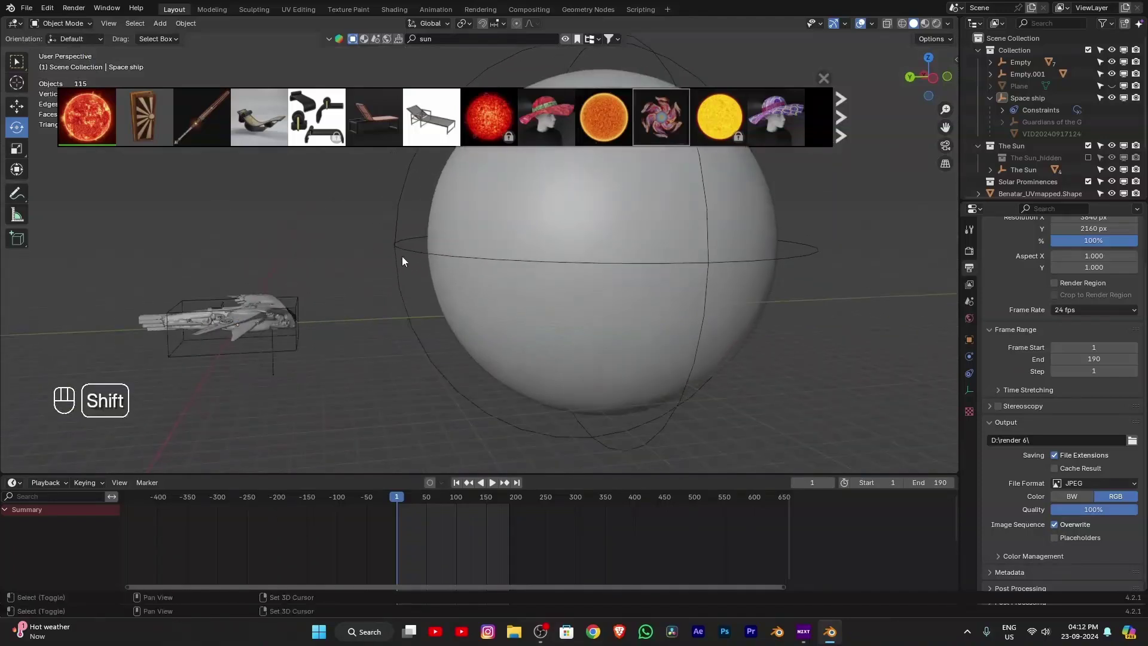
{"action": "left_click", "coordinate": [408, 244]}
{"action": "key", "text": "g"}
{"action": "key", "text": "z"}
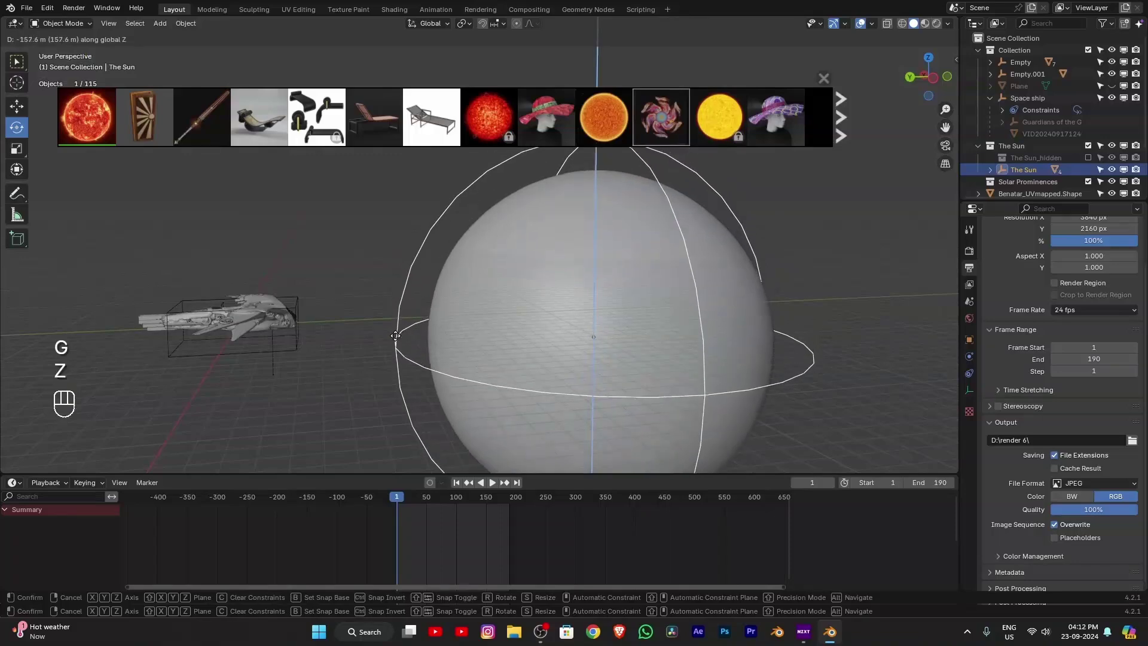
{"action": "left_click", "coordinate": [399, 341]}
{"action": "left_click", "coordinate": [335, 260]}
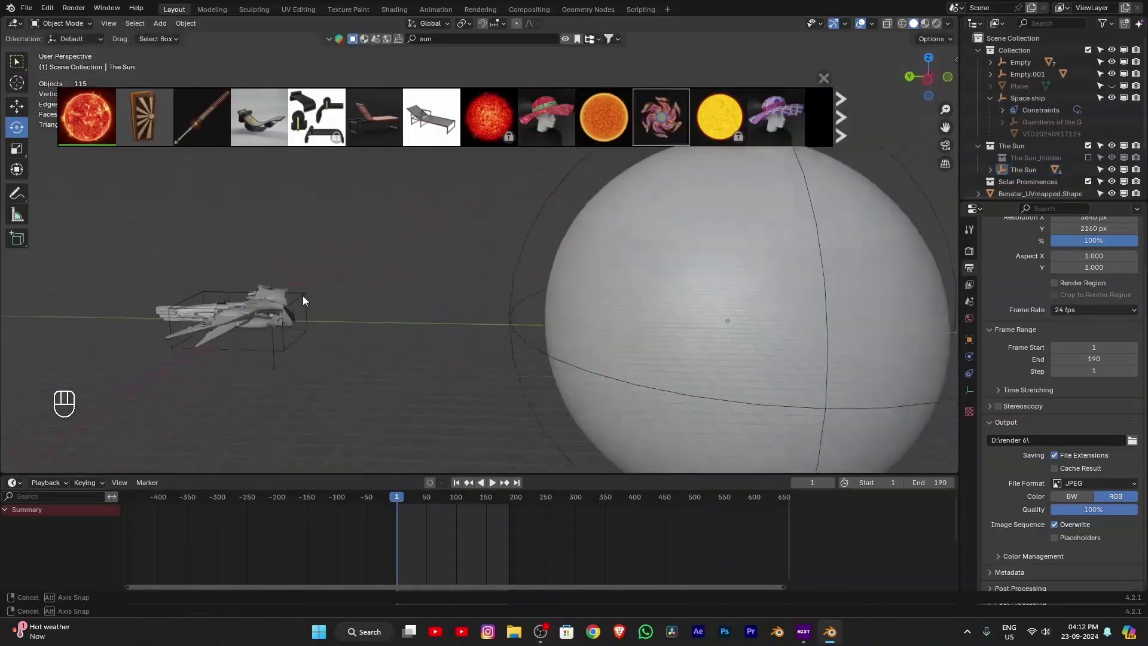
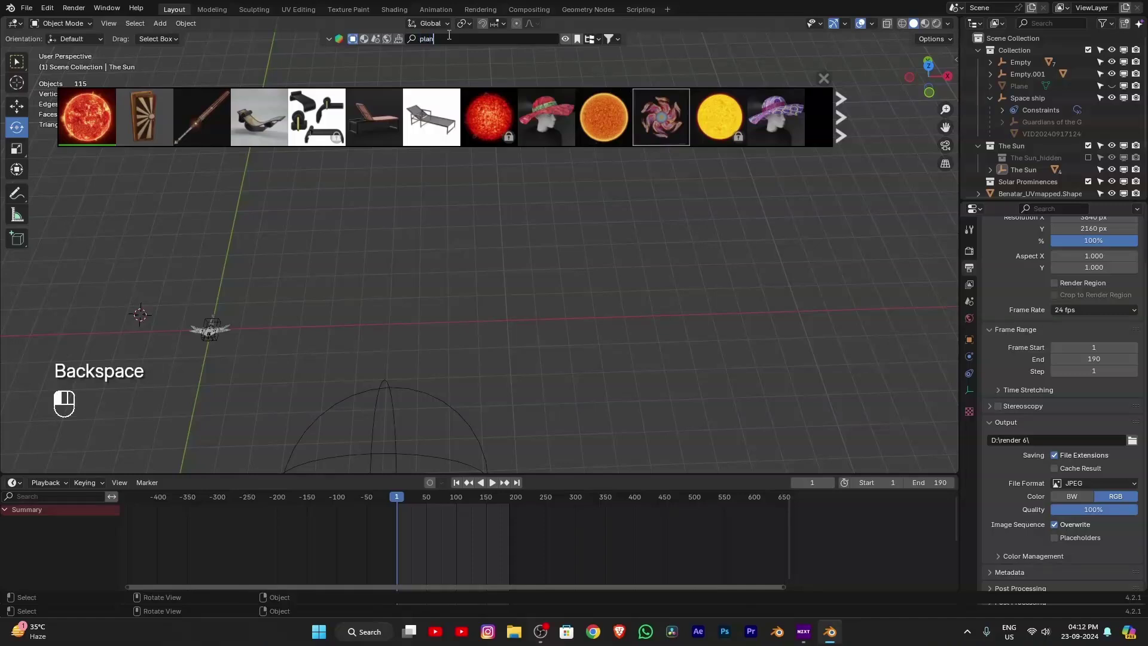
Step: Drag a planet model from the 'planet' search into the viewport and resize it
{"action": "left_click_drag", "start_coordinate": [450, 37], "coordinate": [724, 117]}
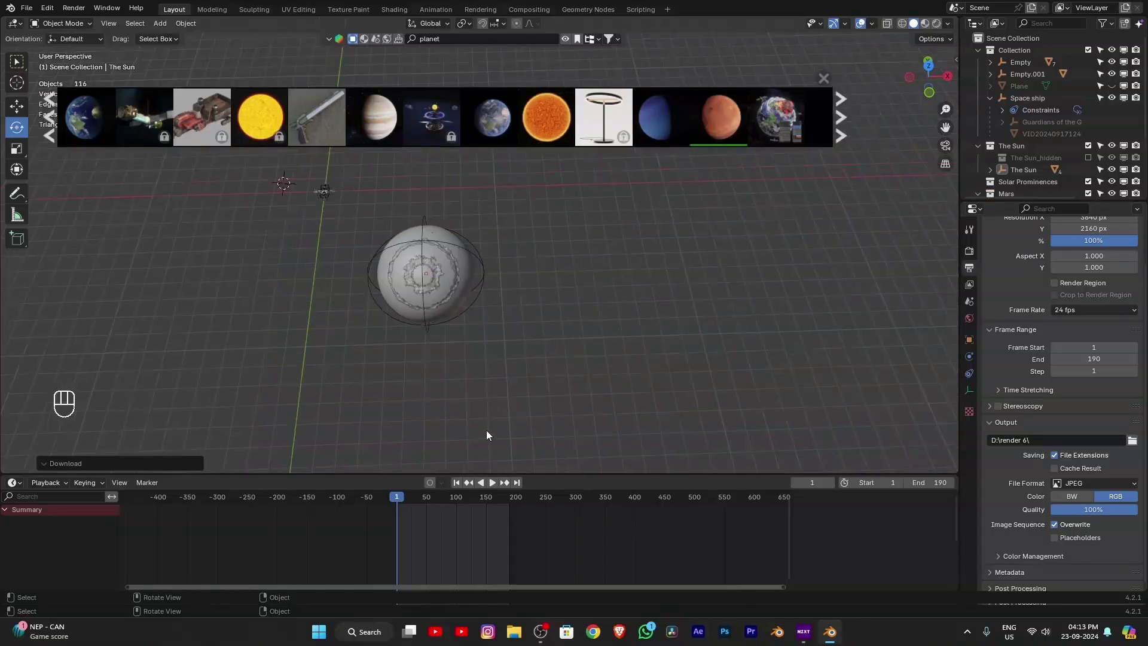
{"action": "left_click_drag", "start_coordinate": [404, 352], "coordinate": [428, 399]}
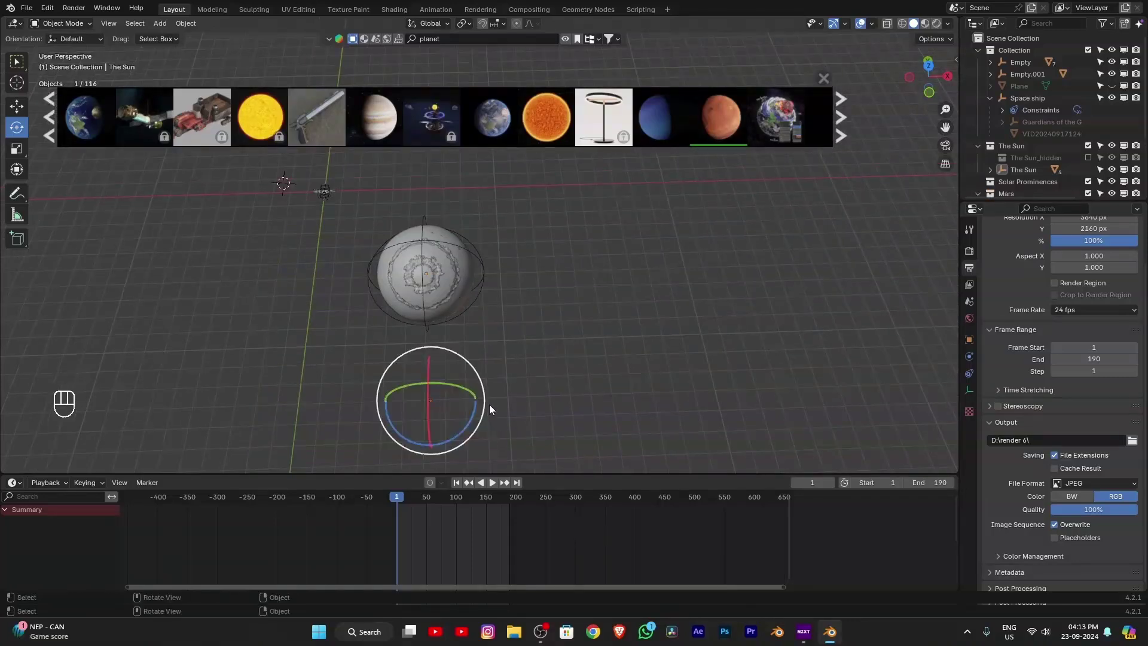
{"action": "key", "text": "s"}
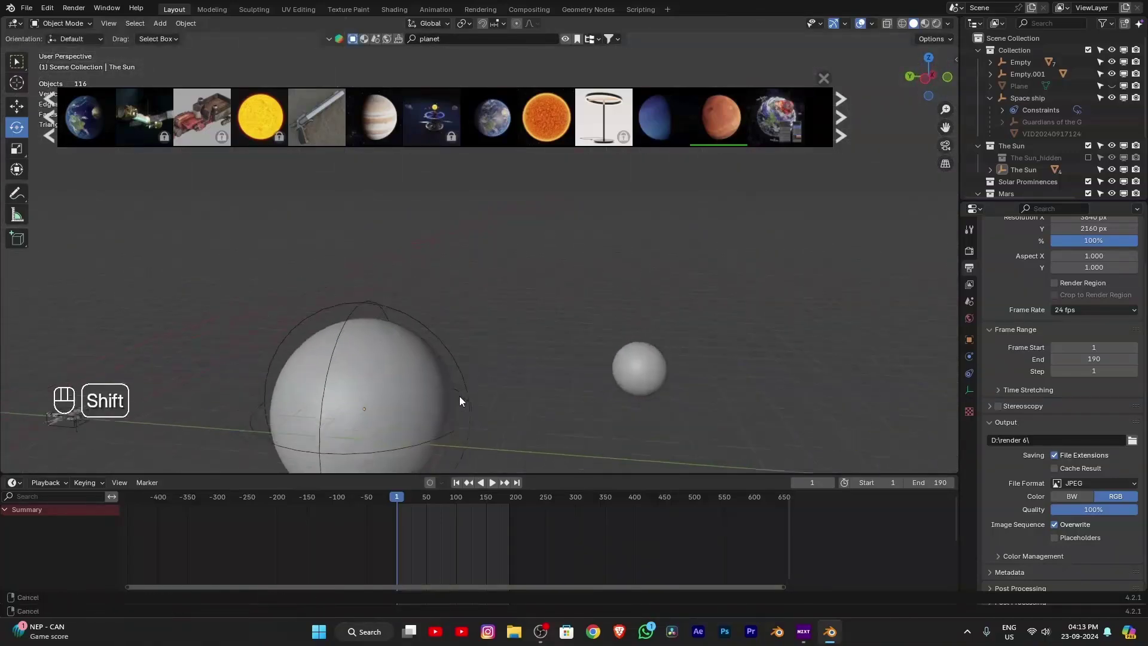
{"action": "left_click", "coordinate": [406, 321]}
{"action": "key", "text": "s"}
Step: Select the small Mars planet and move it out beside the sun
{"action": "left_click", "coordinate": [596, 340]}
{"action": "left_click_drag", "start_coordinate": [589, 323], "coordinate": [626, 384]}
{"action": "left_click", "coordinate": [688, 437]}
{"action": "left_click_drag", "start_coordinate": [542, 332], "coordinate": [673, 384]}
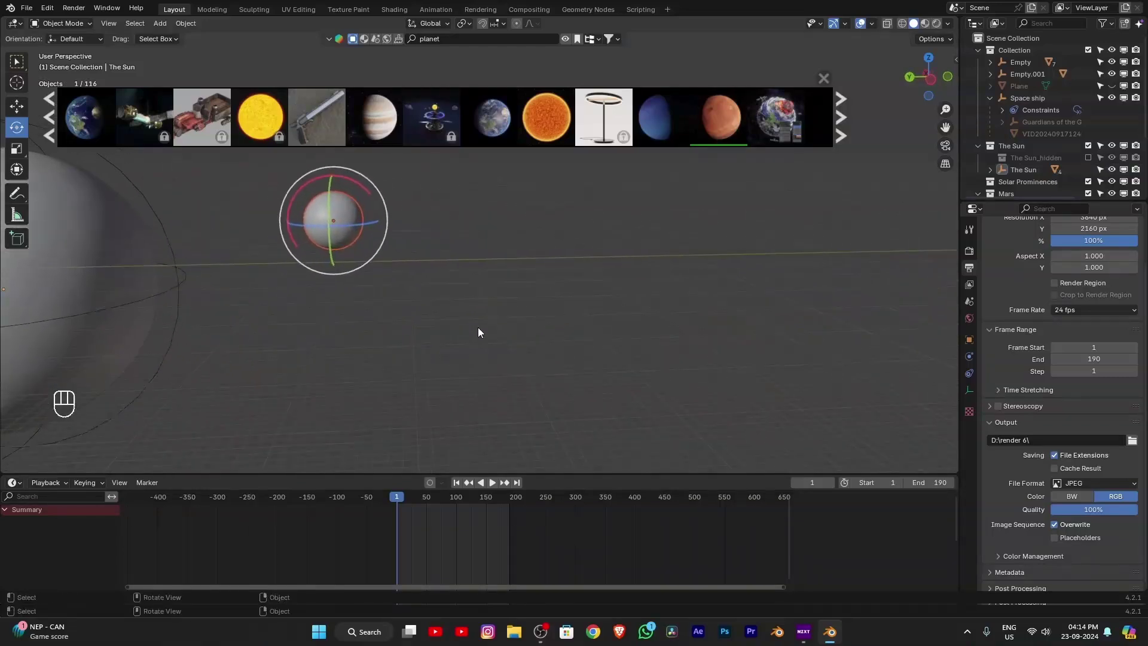
{"action": "key", "text": "g"}
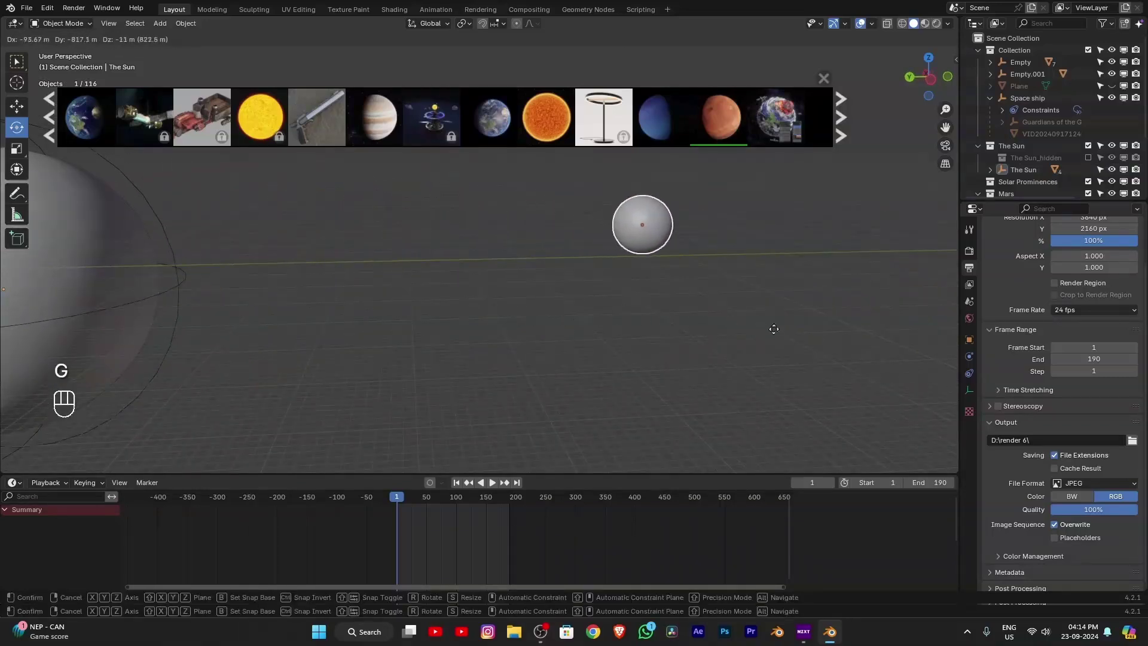
{"action": "left_click", "coordinate": [849, 336]}
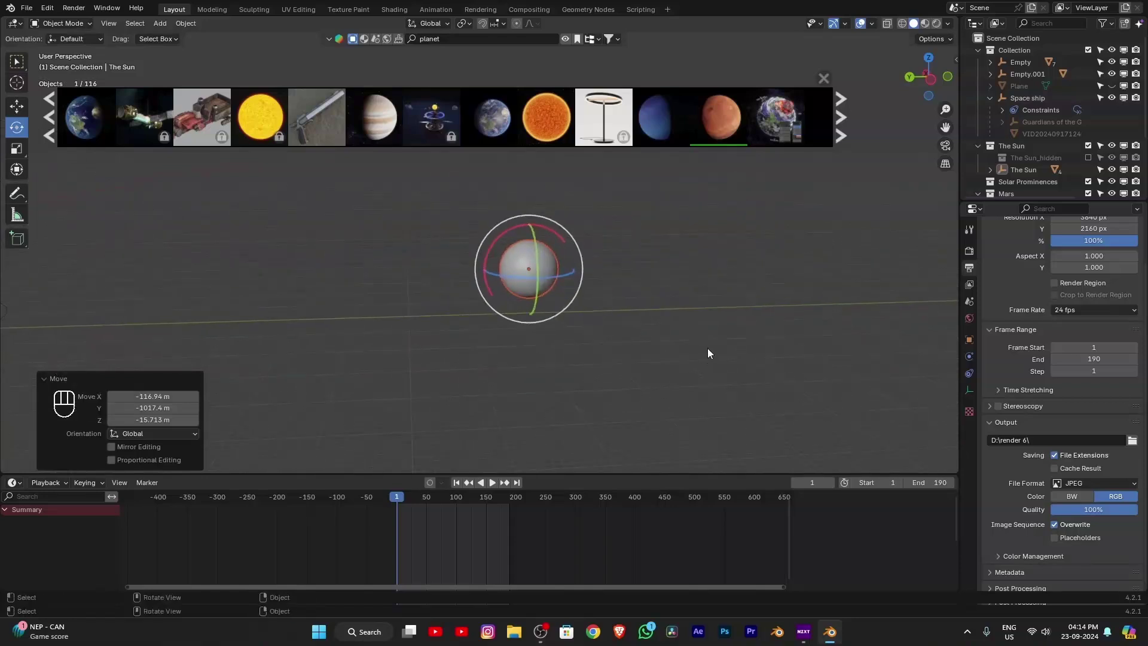
Step: Download another planet from the next results page, then resize and rotate it
{"action": "key", "text": "s"}
{"action": "left_click", "coordinate": [890, 420]}
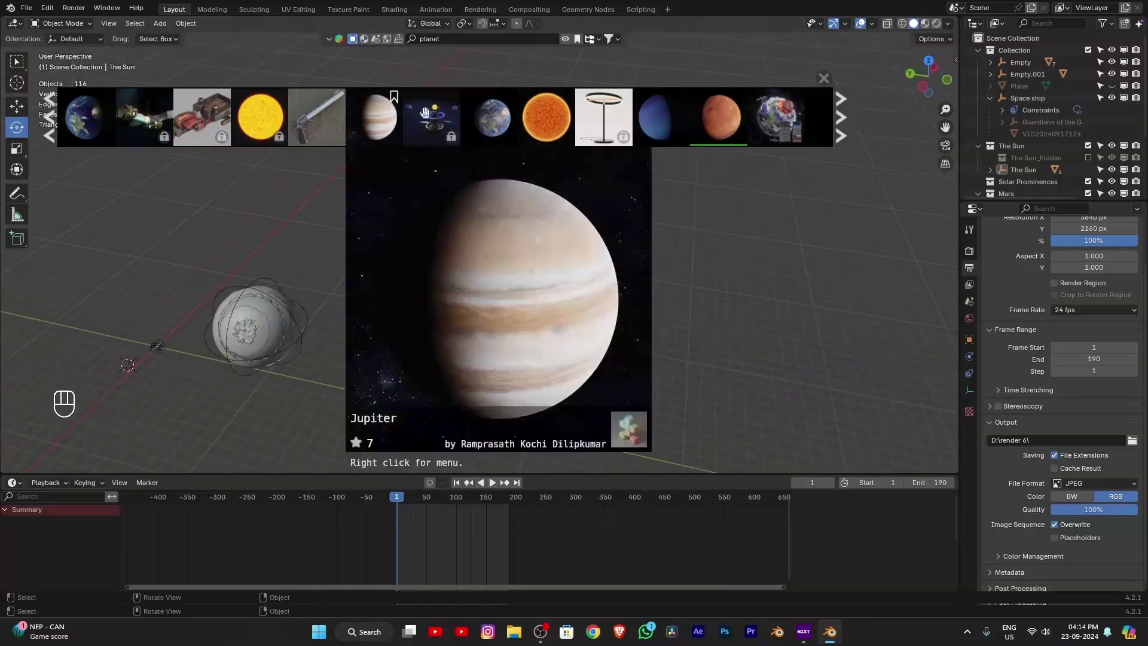
{"action": "left_click", "coordinate": [50, 133]}
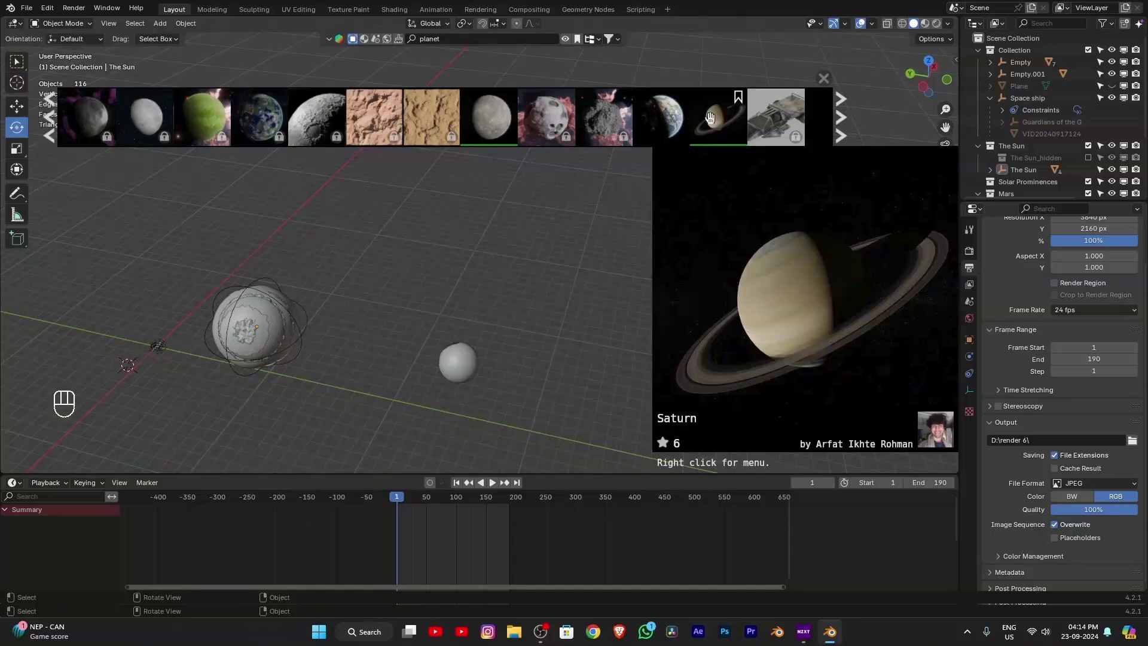
{"action": "left_click", "coordinate": [711, 117]}
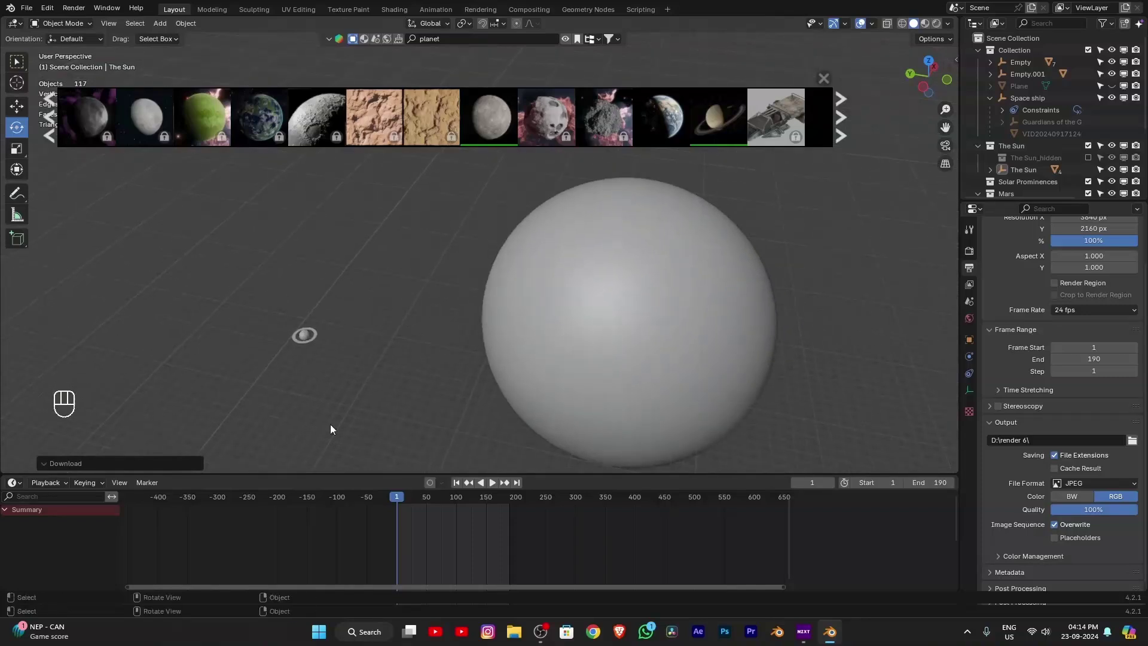
{"action": "left_click", "coordinate": [253, 334]}
{"action": "key", "text": "s"}
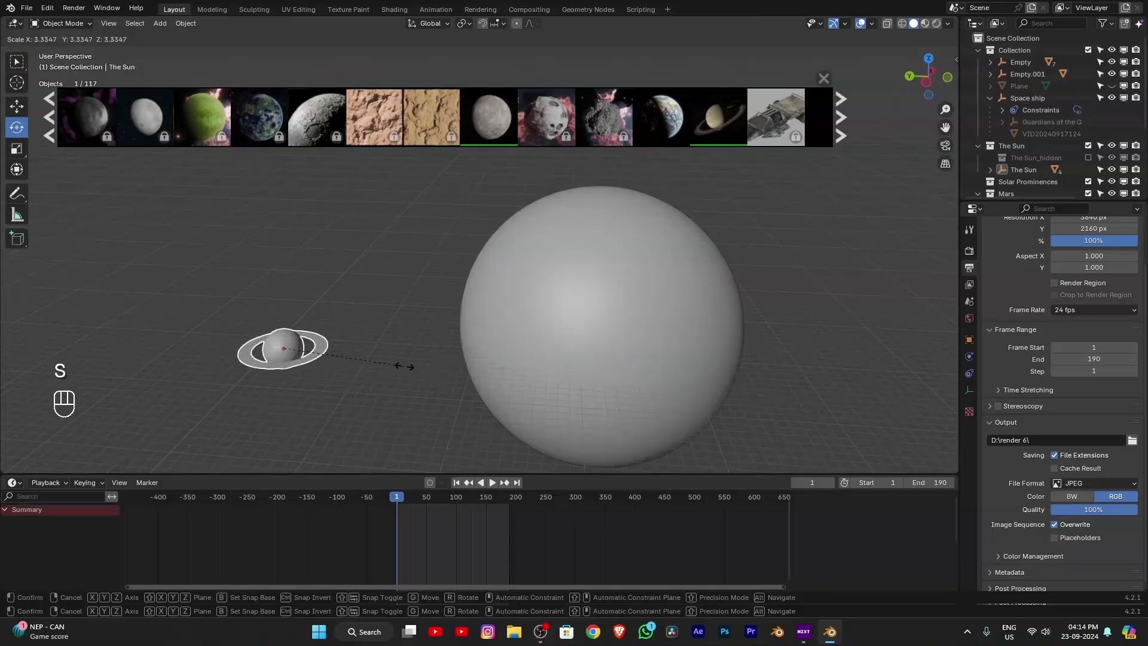
{"action": "key", "text": "r"}
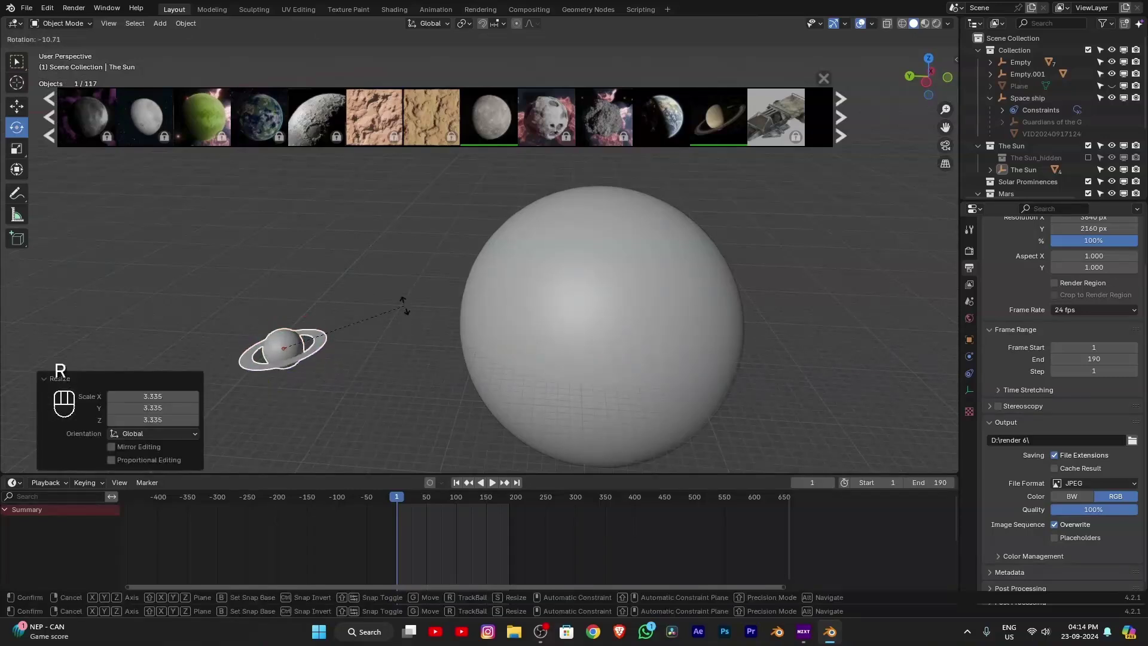
{"action": "left_click", "coordinate": [404, 300]}
{"action": "left_click", "coordinate": [392, 288]}
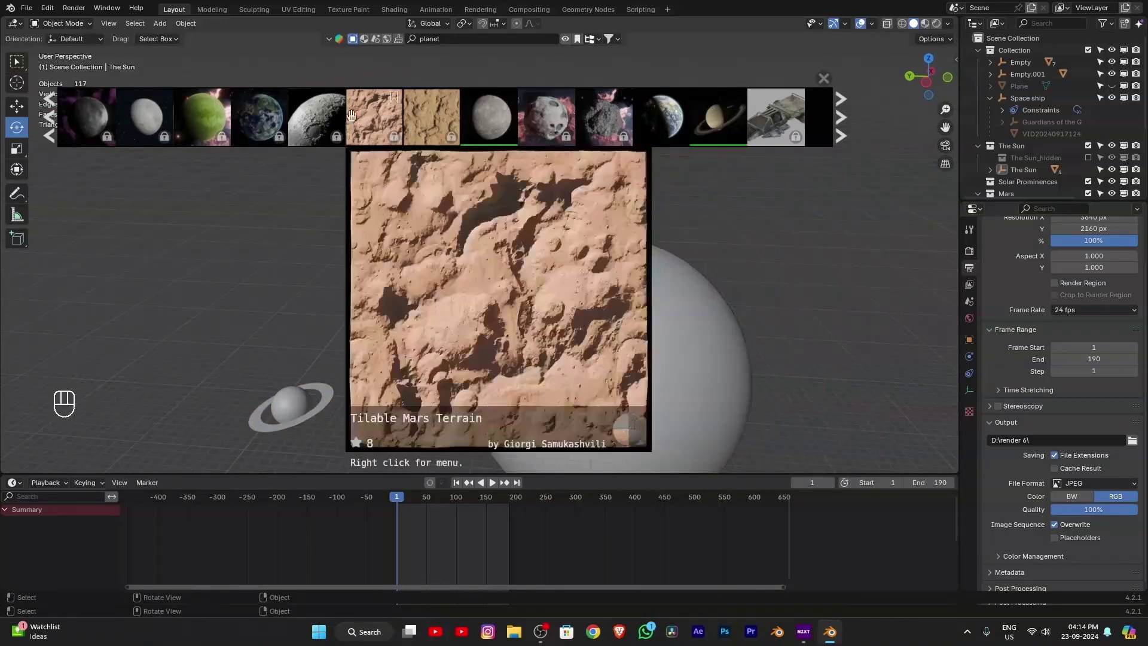
Step: Download one more planet model and enlarge the Sun sphere further
{"action": "left_click", "coordinate": [50, 128]}
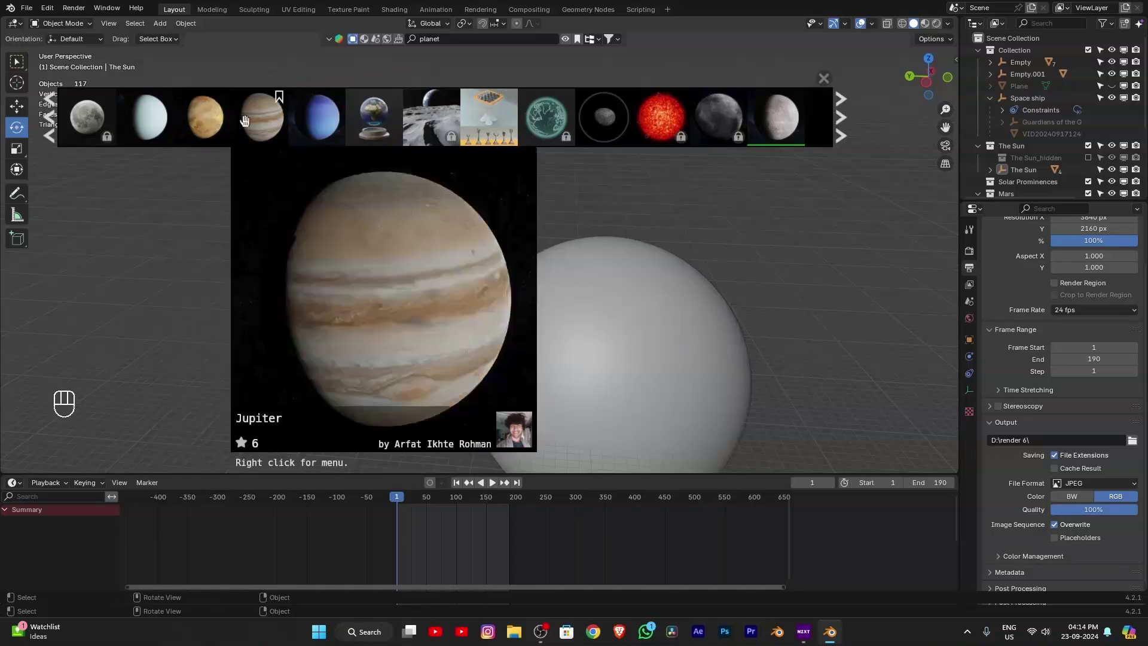
{"action": "left_click", "coordinate": [204, 115]}
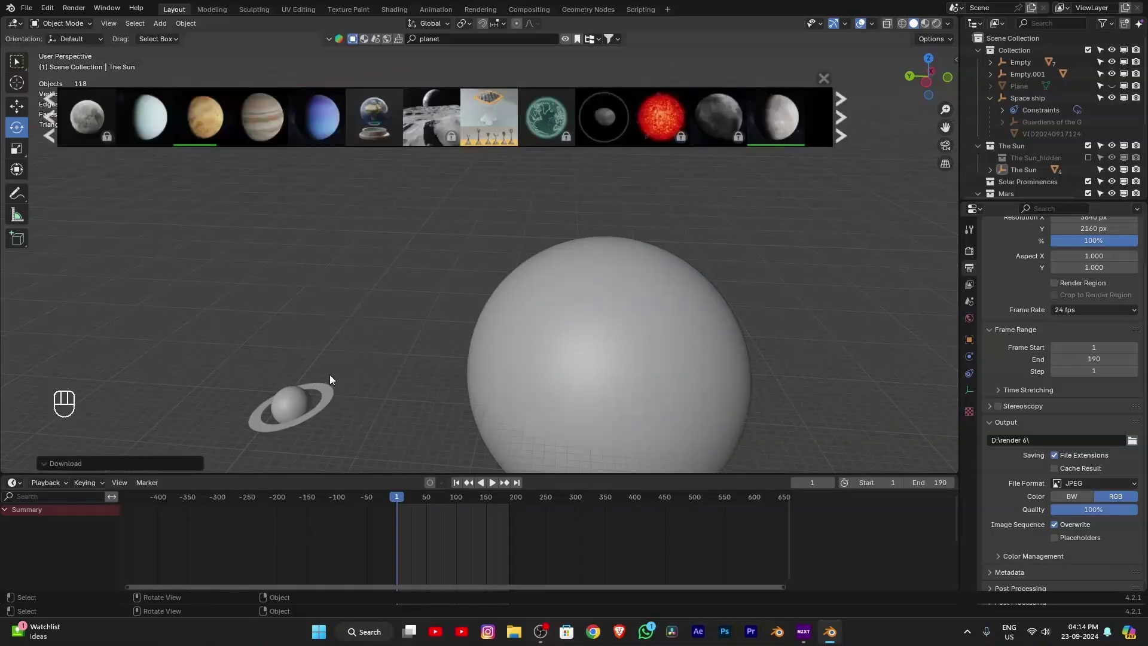
{"action": "left_click_drag", "start_coordinate": [287, 287], "coordinate": [287, 316]}
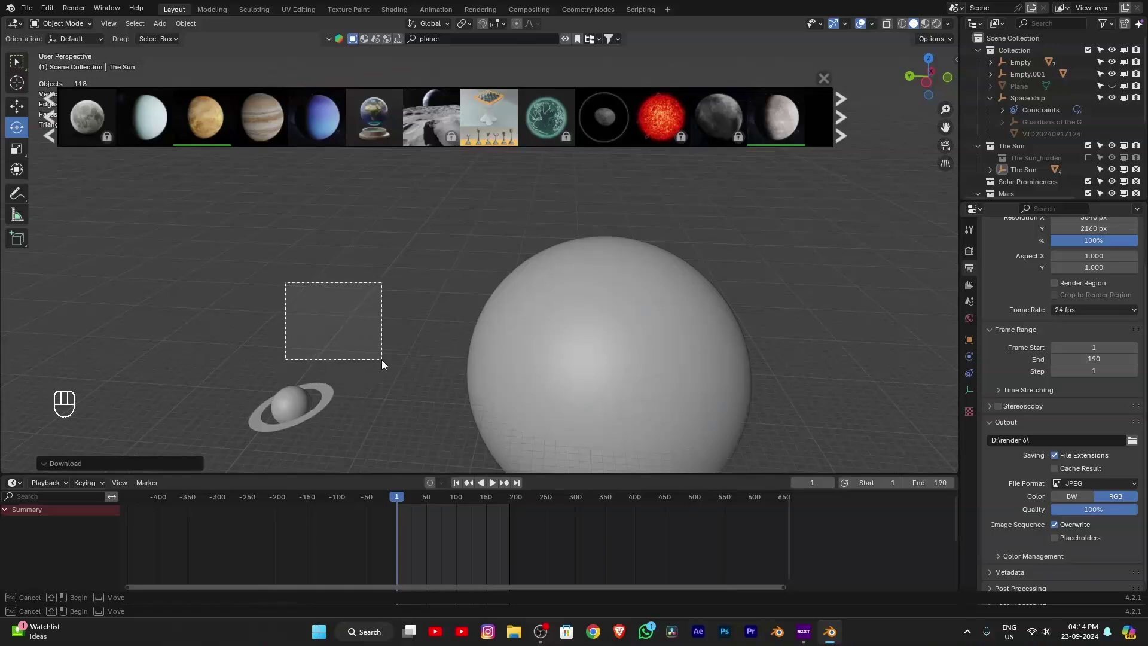
{"action": "key", "text": "s"}
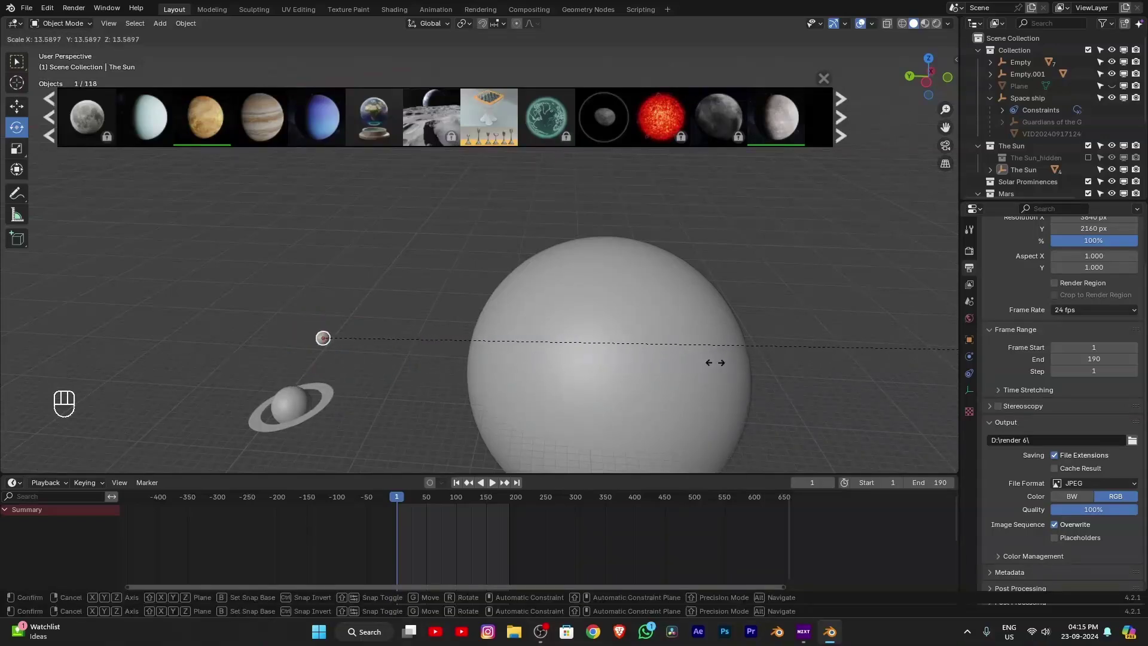
{"action": "left_click", "coordinate": [427, 271]}
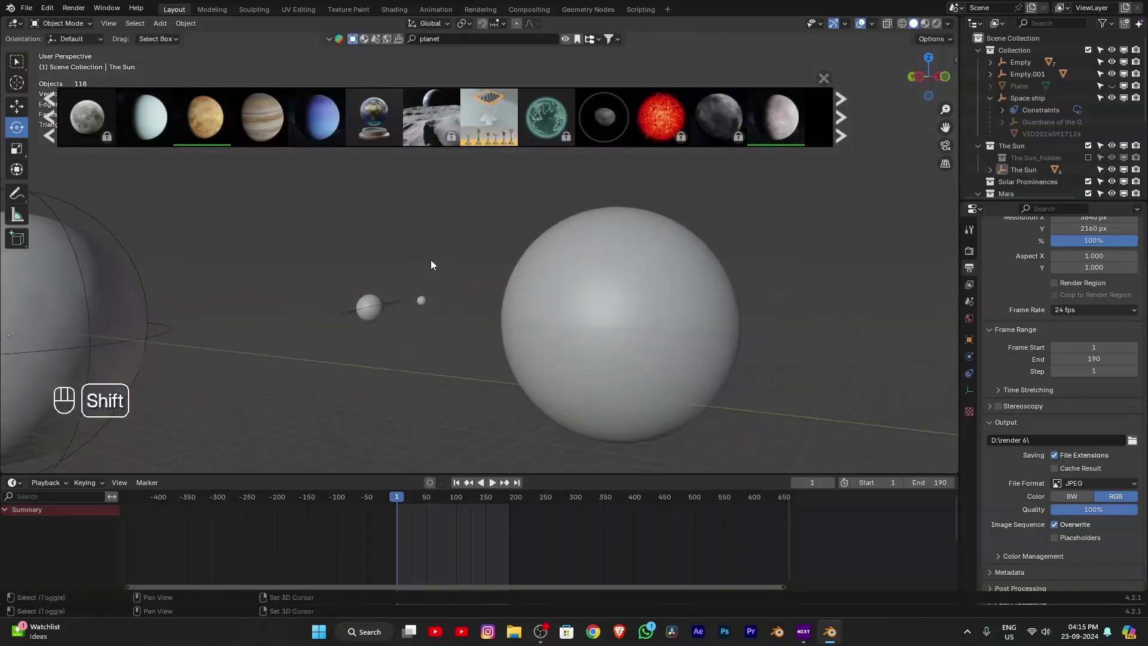
Step: Raise the small planet straight up along Z to sit beside the Sun
{"action": "left_click", "coordinate": [411, 286]}
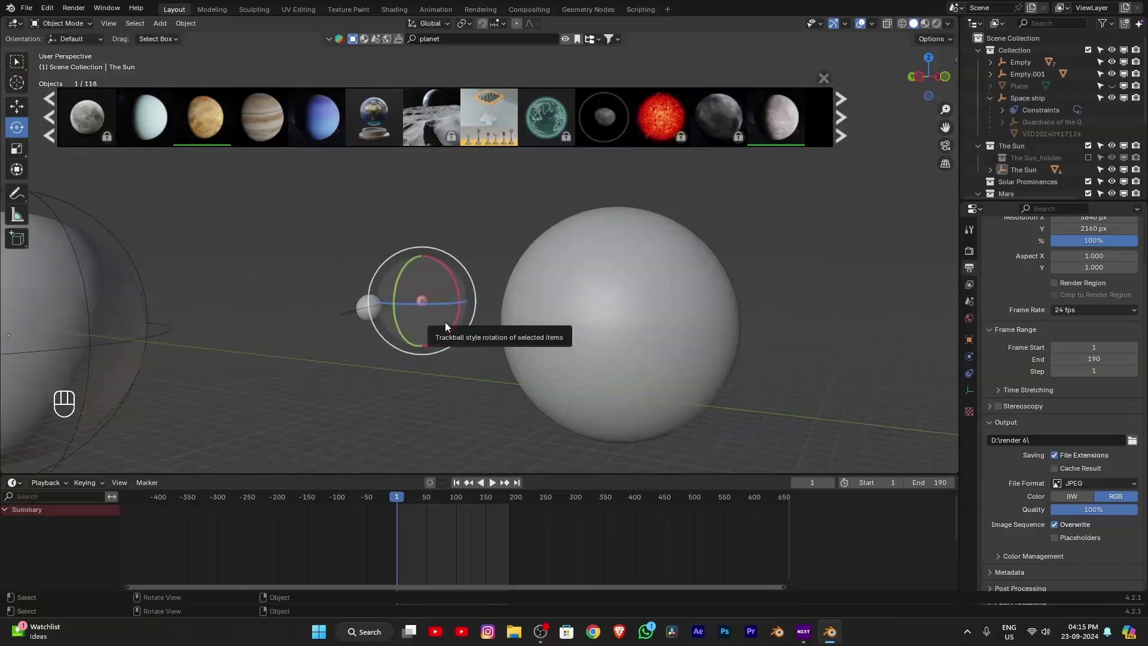
{"action": "key", "text": "g"}
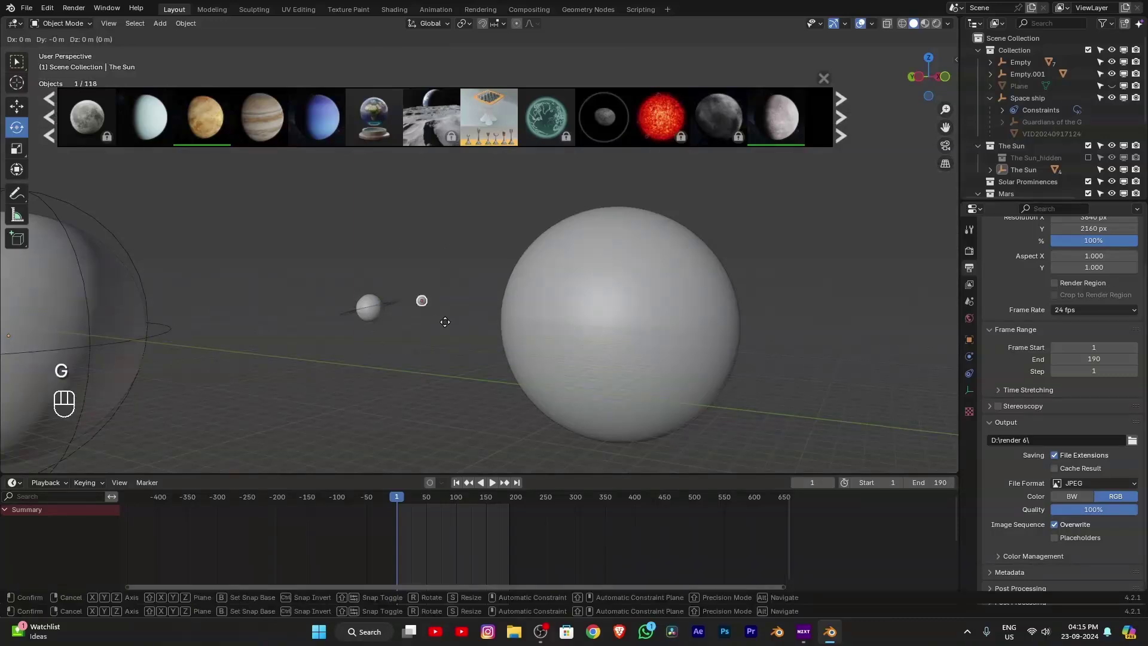
{"action": "key", "text": "z"}
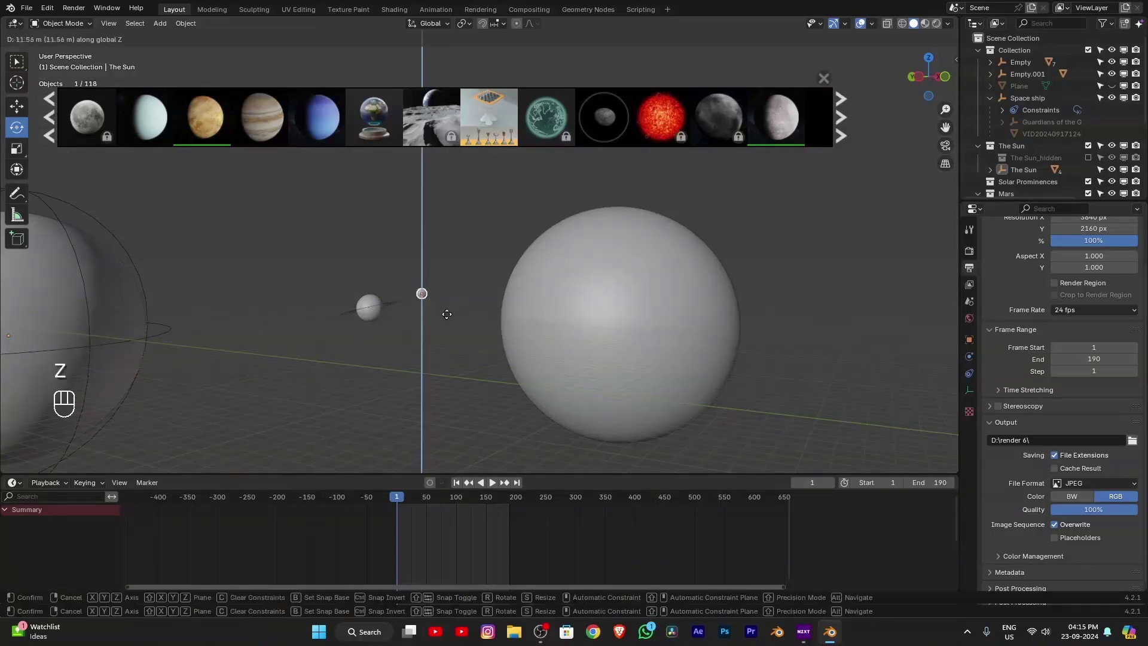
{"action": "left_click", "coordinate": [458, 290]}
{"action": "left_click", "coordinate": [433, 344]}
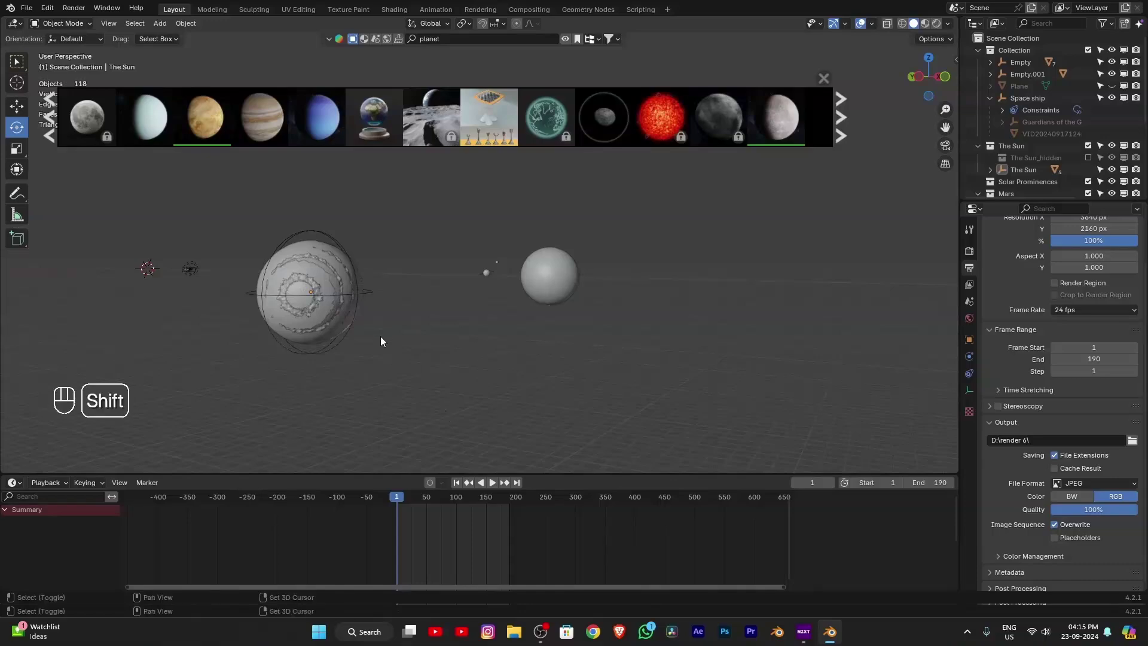
Step: Bring in the Blackhole asset, select all its parts and scale them to fit among the planets
{"action": "left_click", "coordinate": [52, 133]}
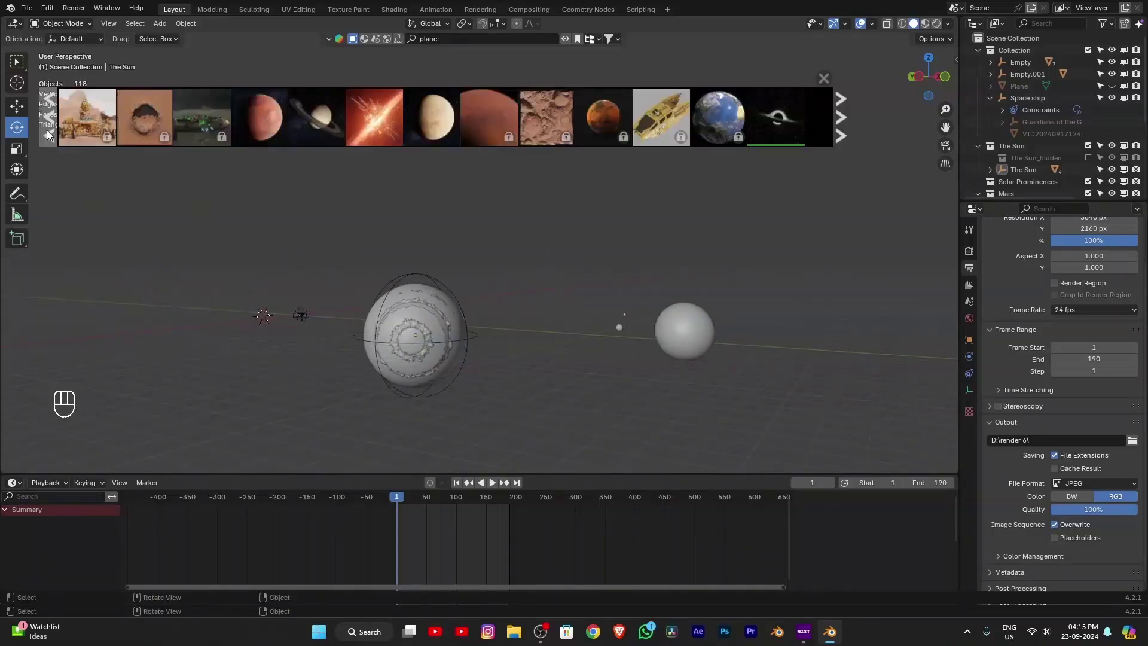
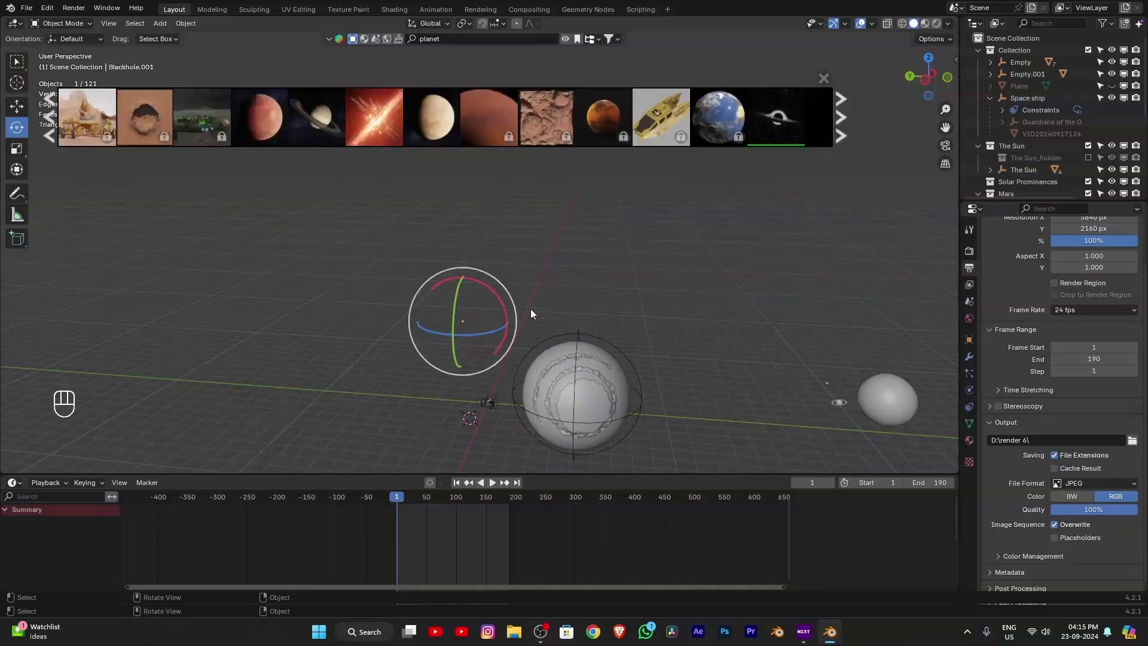
{"action": "key", "text": "s"}
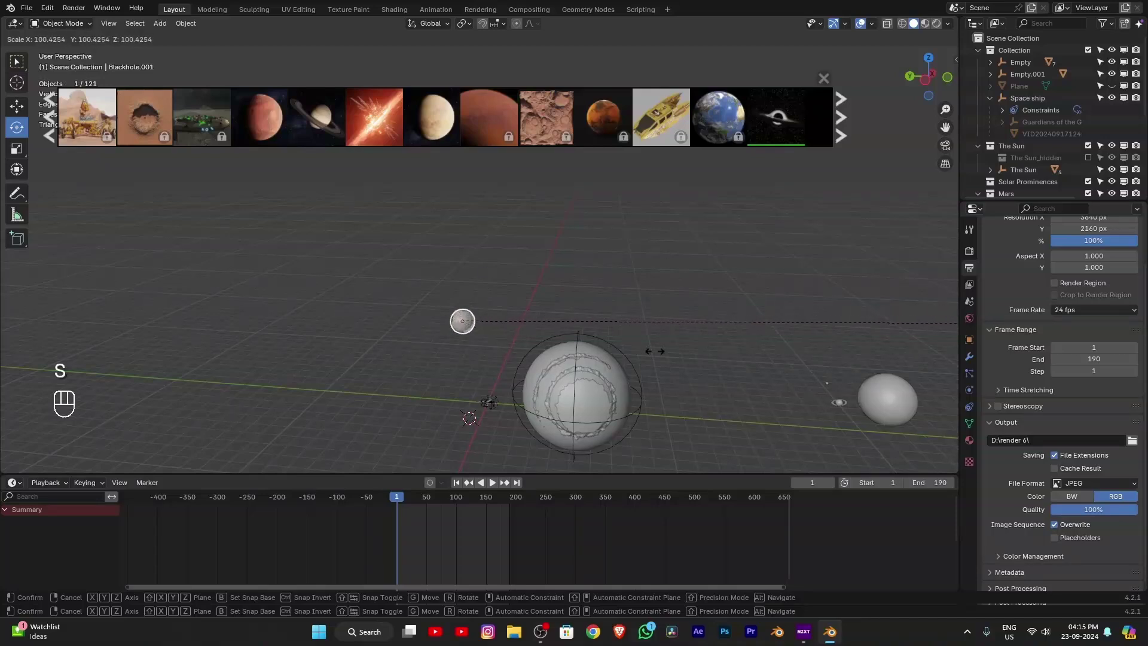
{"action": "left_click", "coordinate": [333, 261]}
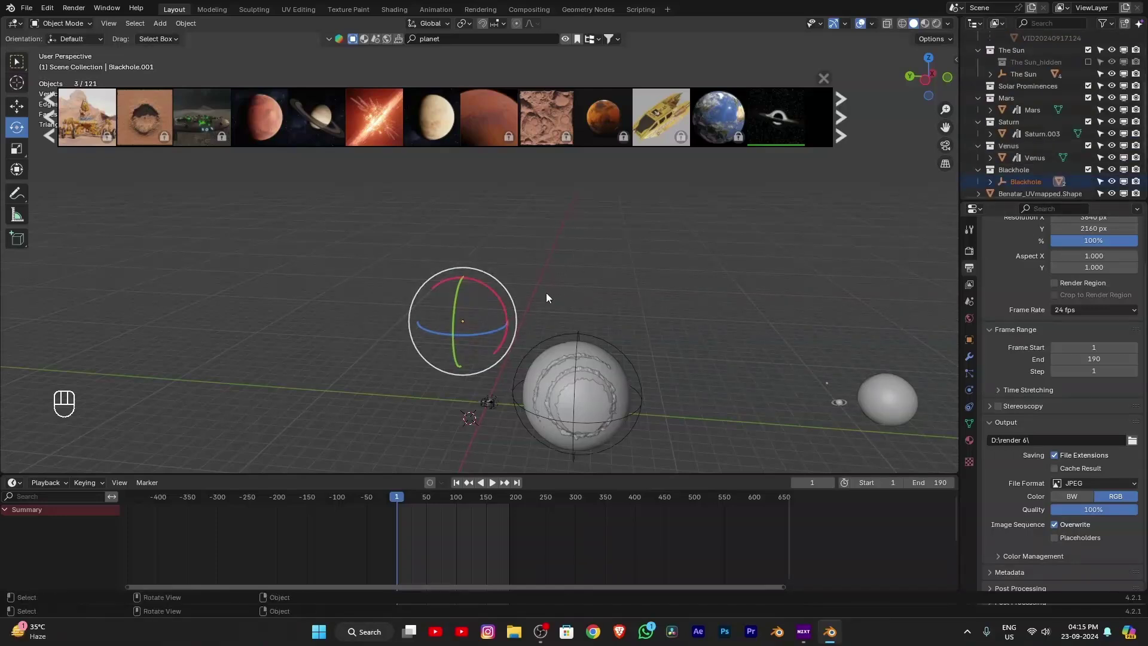
{"action": "key", "text": "s"}
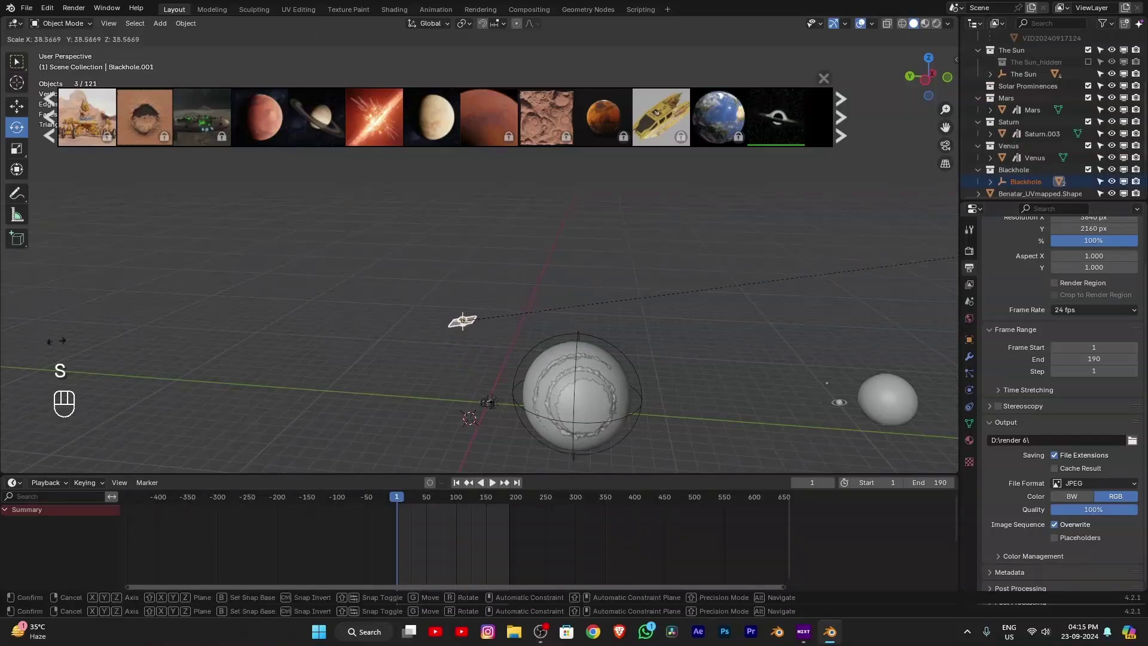
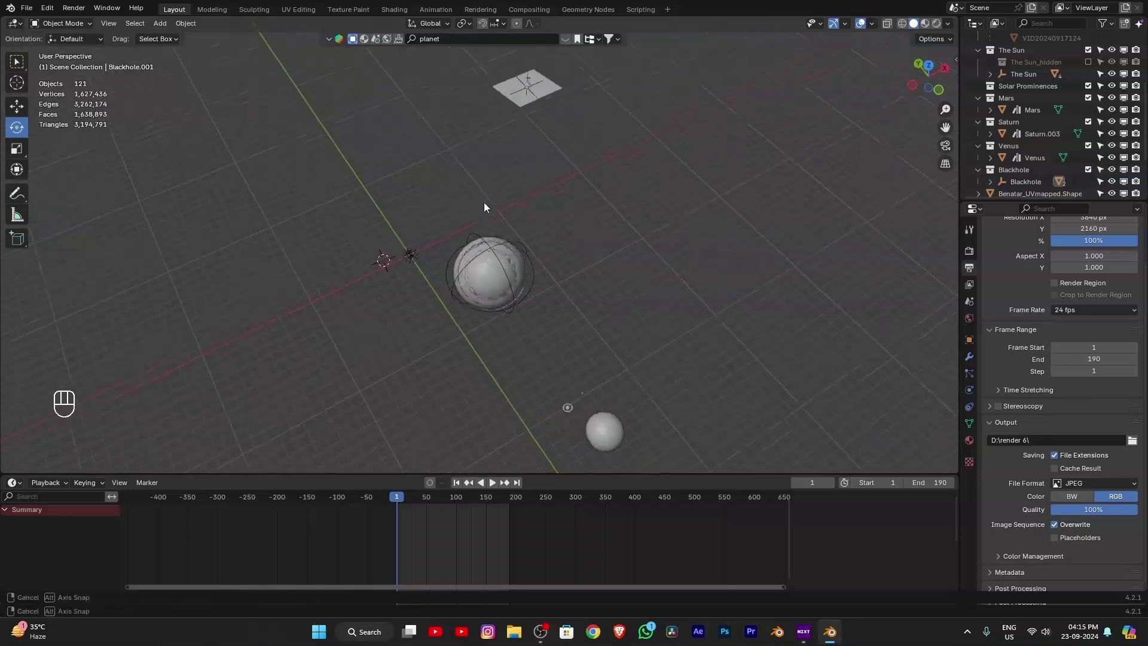
Step: Drag the Milky Way Galaxy plane into the scene, enlarge it and check it from the side
{"action": "left_click_drag", "start_coordinate": [475, 42], "coordinate": [476, 40]}
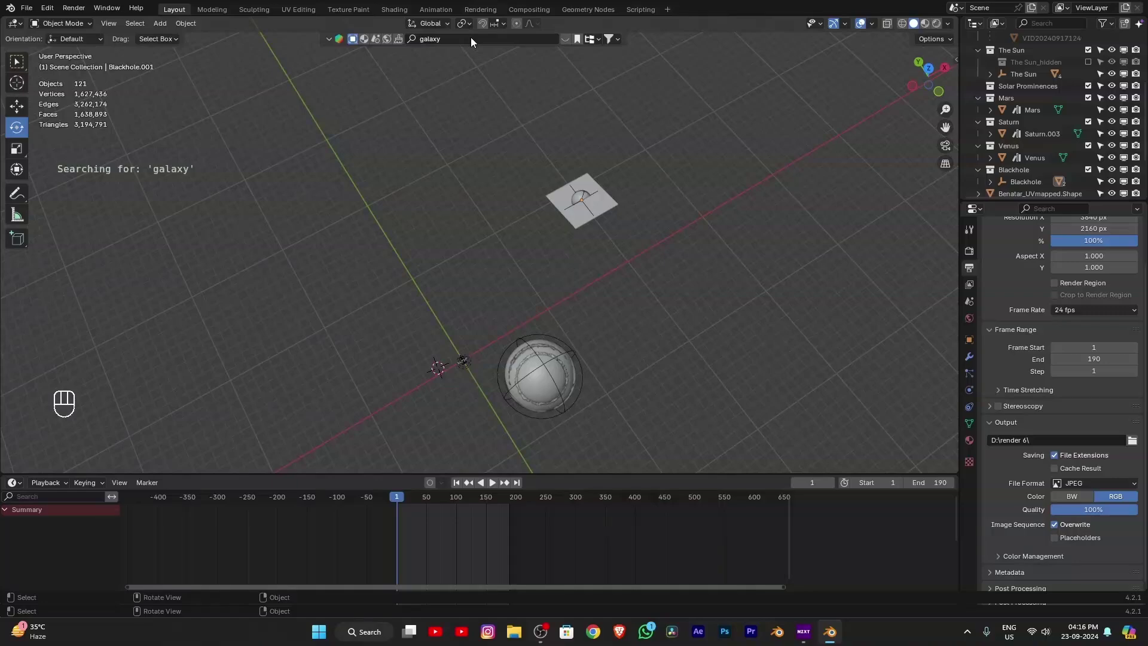
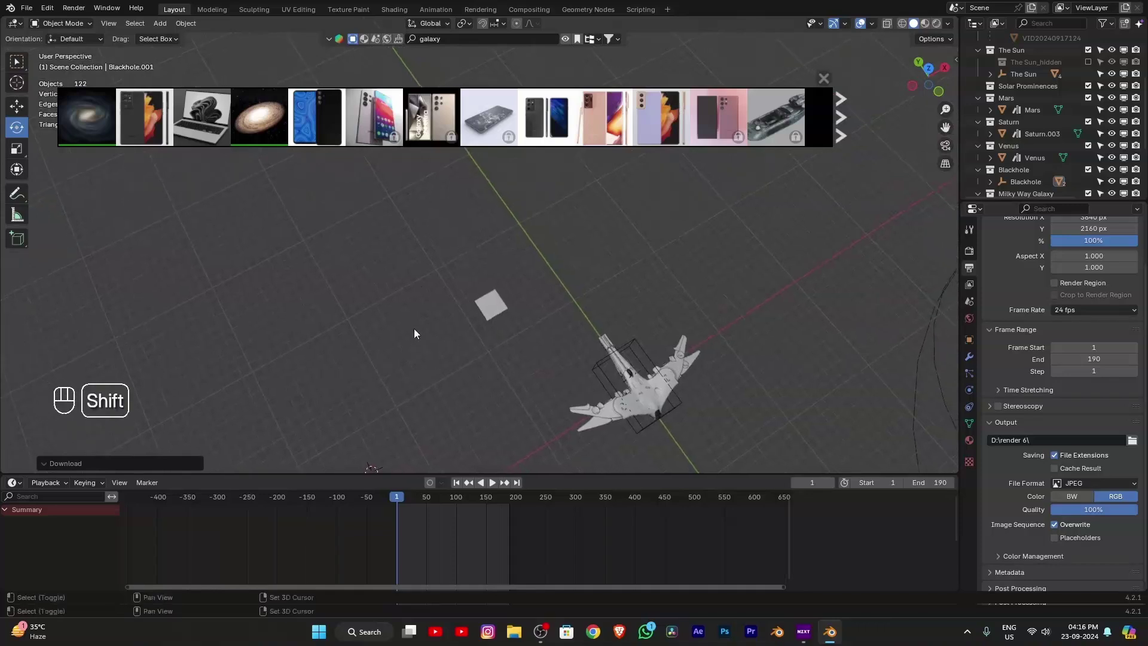
{"action": "left_click_drag", "start_coordinate": [448, 262], "coordinate": [476, 302]}
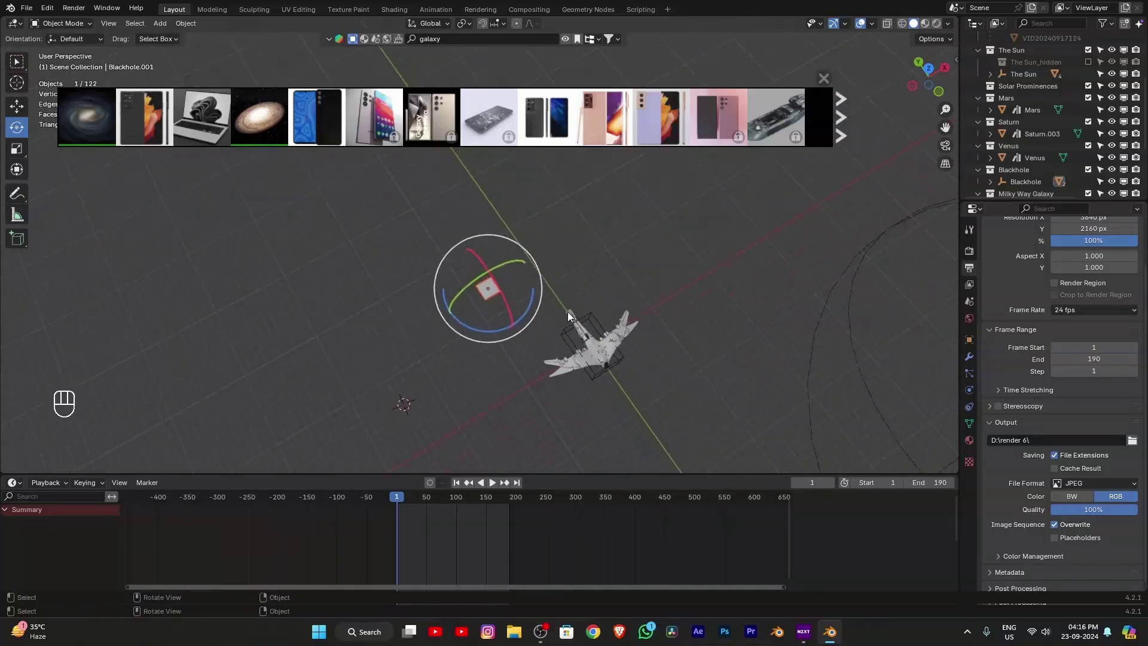
{"action": "key", "text": "s"}
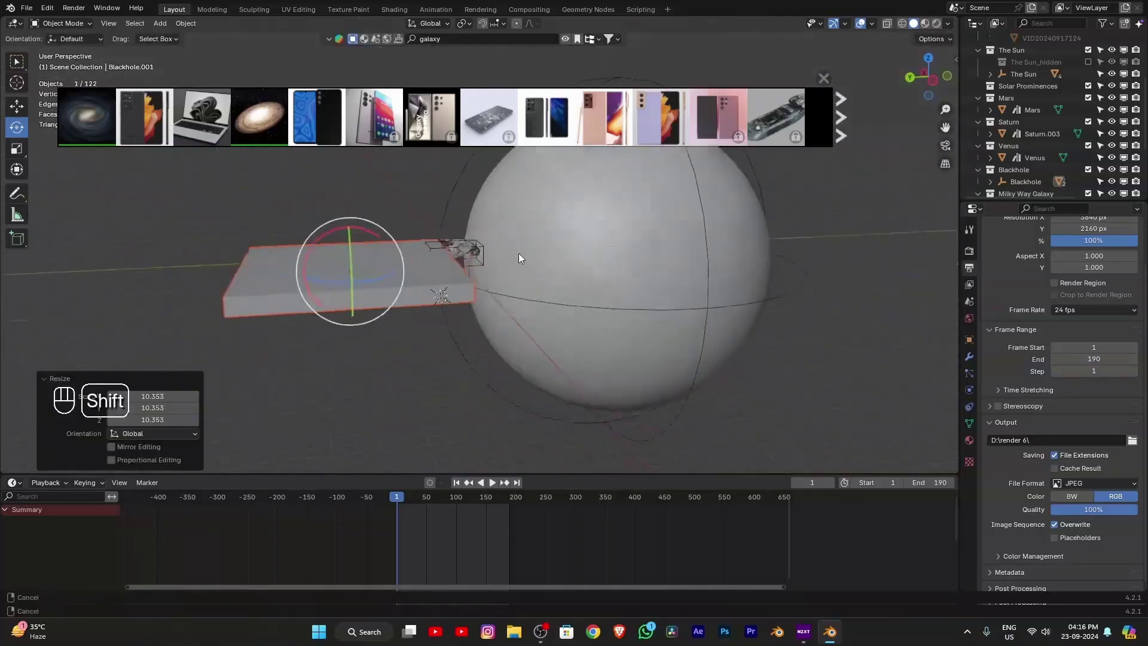
{"action": "left_click", "coordinate": [936, 82]}
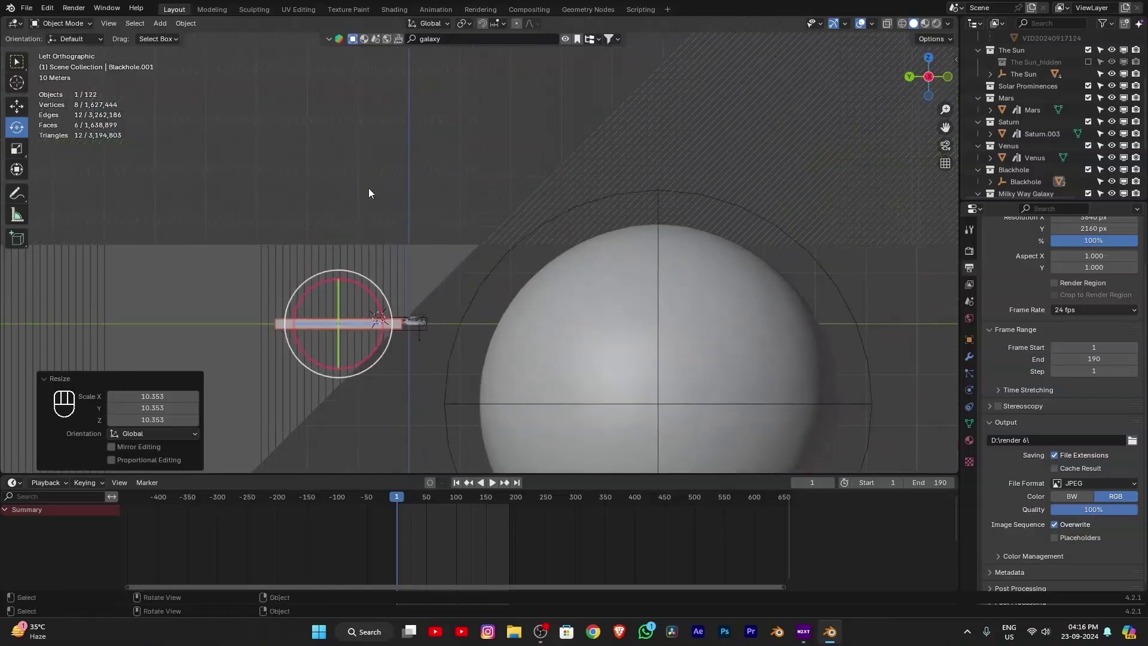
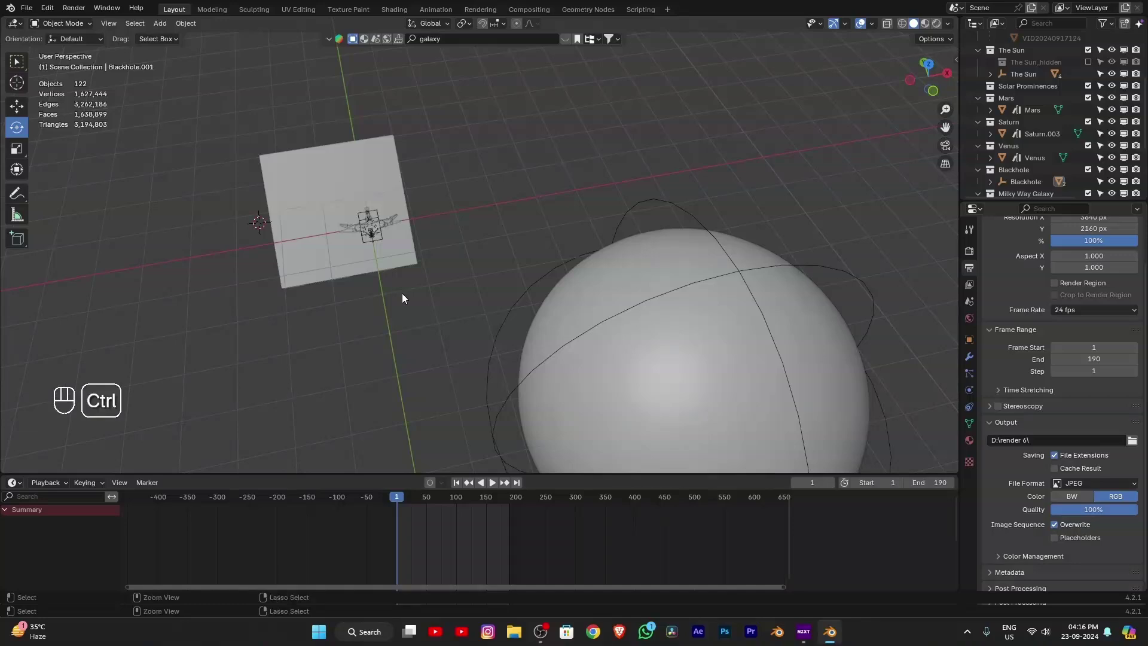
Step: Save the scene, snap the 3D cursor to the spaceship and switch to top view
{"action": "key", "text": "ctrl+s"}
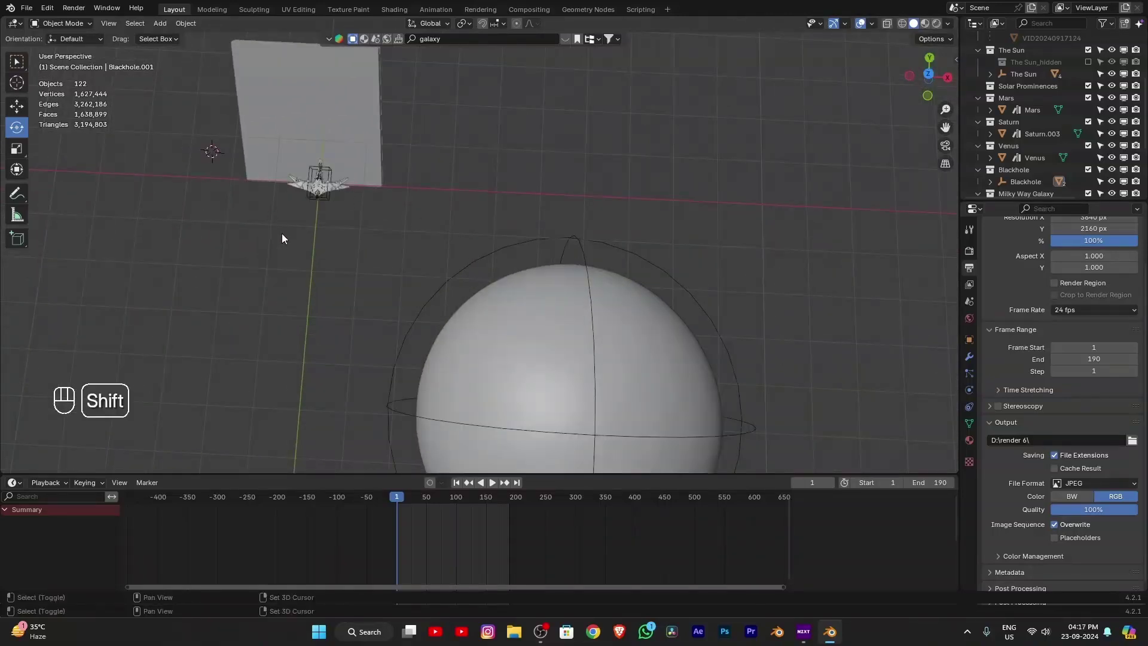
{"action": "key", "text": "shift+s"}
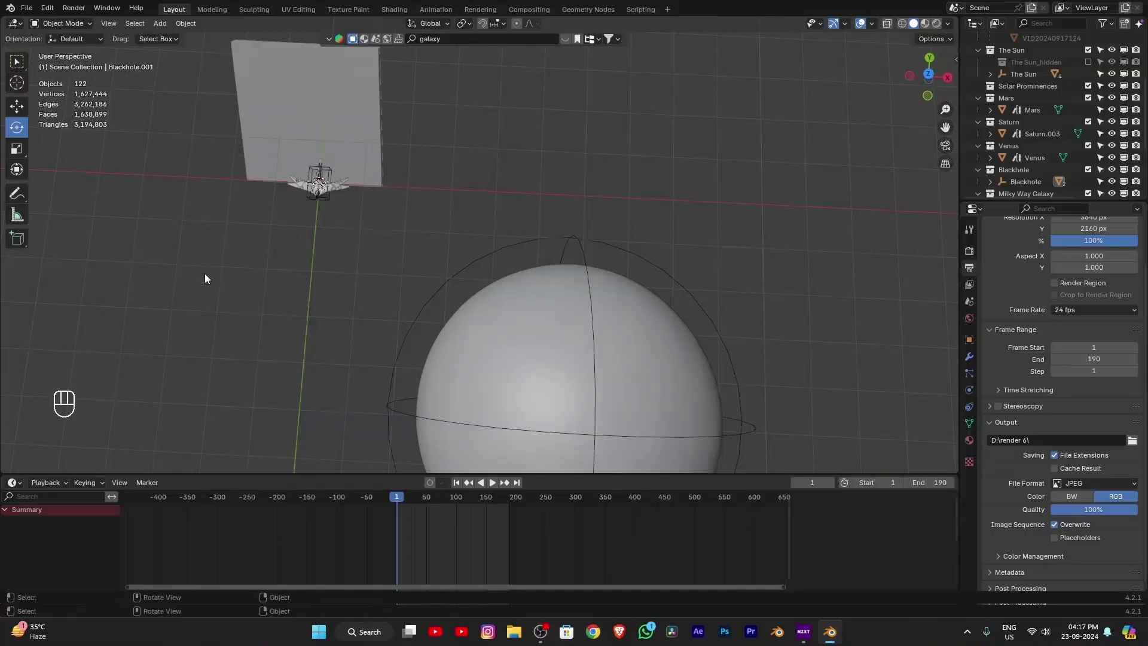
{"action": "key", "text": "KP_7"}
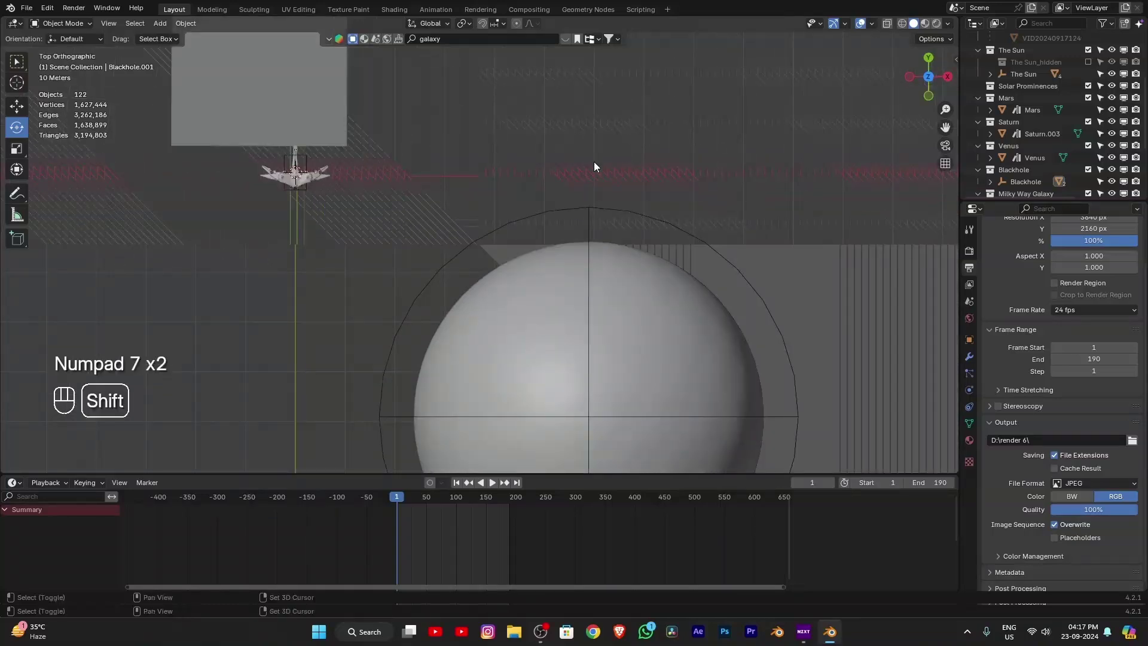
Step: Add a NURBS path, shrink it, rotate it about 90 degrees and move it onto the spaceship
{"action": "key", "text": "shift+a"}
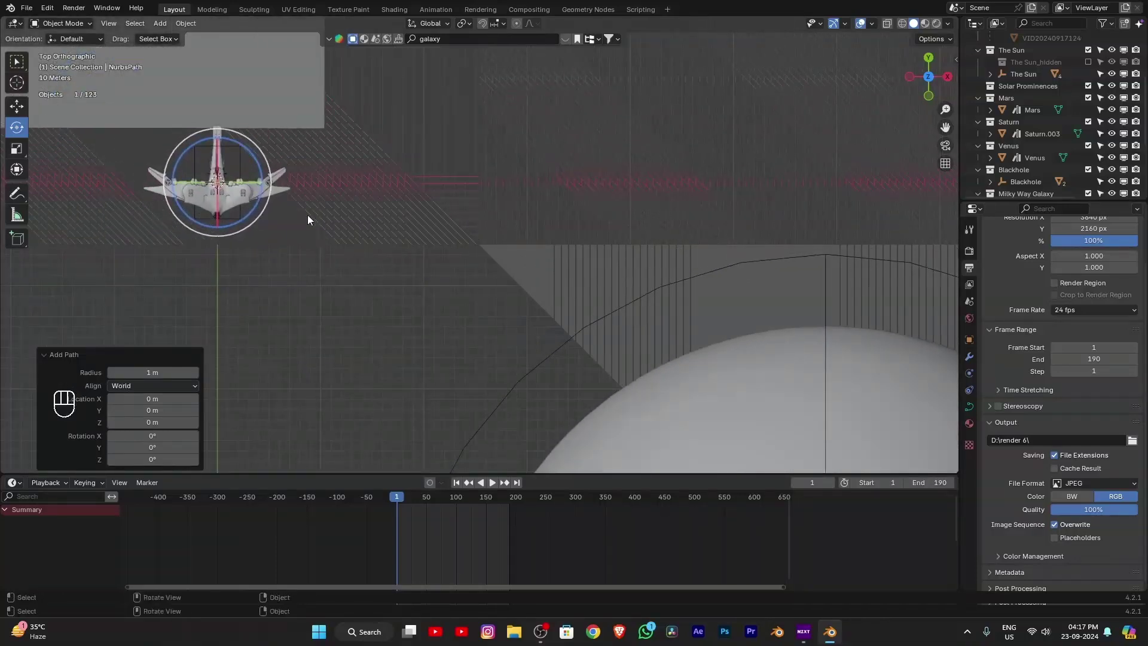
{"action": "key", "text": "s"}
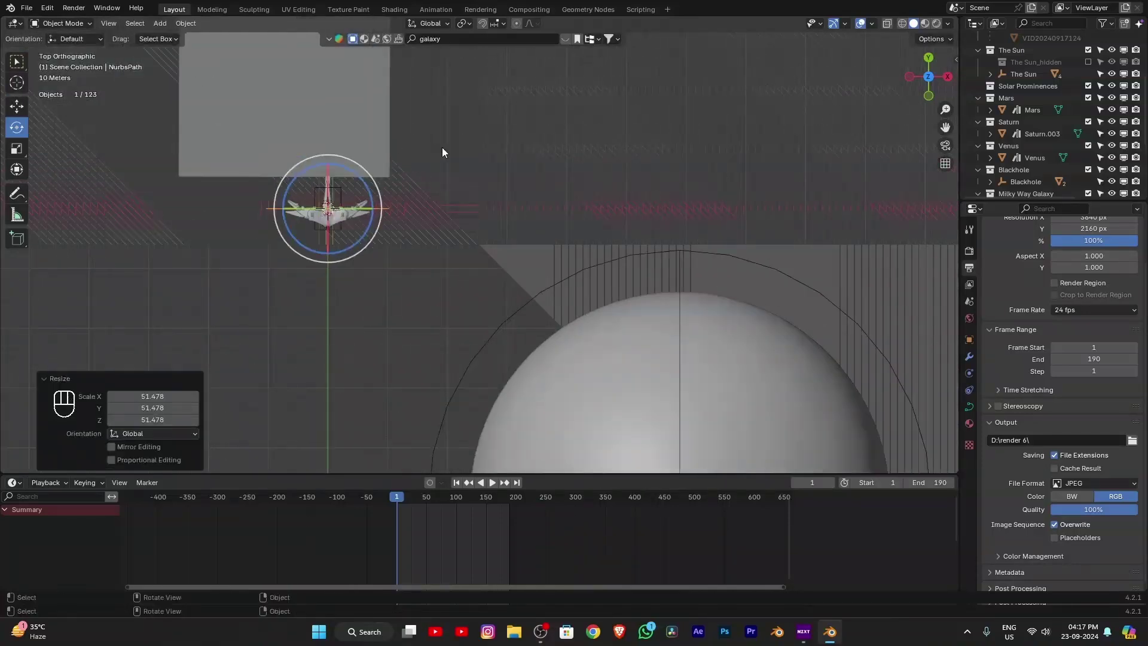
{"action": "key", "text": "r"}
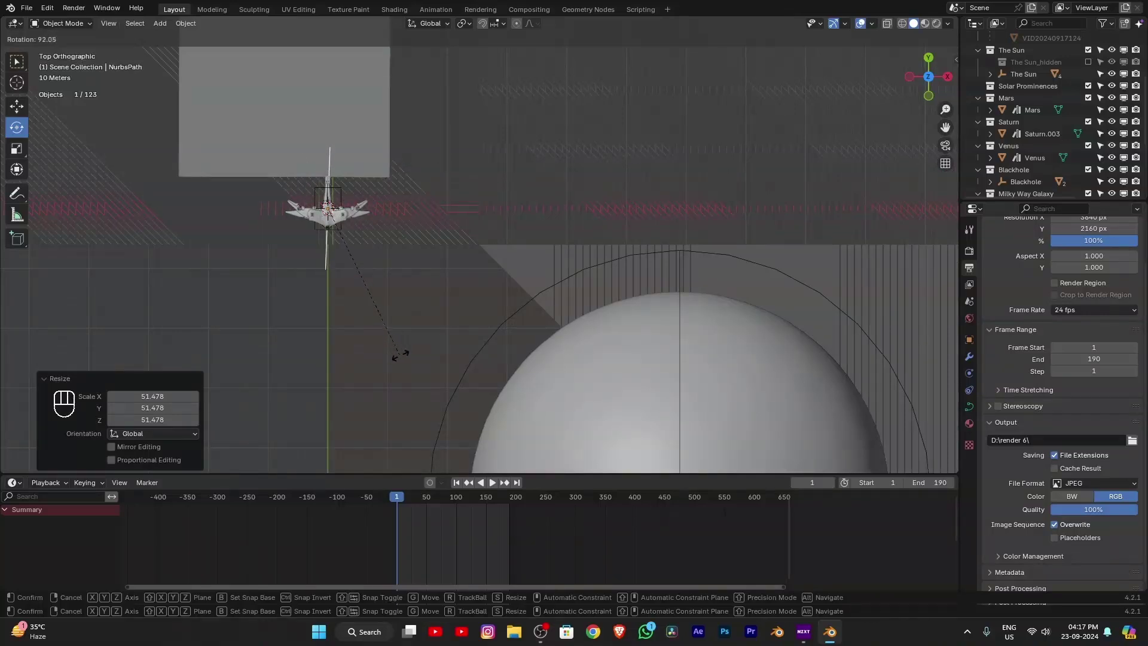
{"action": "left_click", "coordinate": [408, 361]}
{"action": "key", "text": "g"}
{"action": "left_click", "coordinate": [407, 338]}
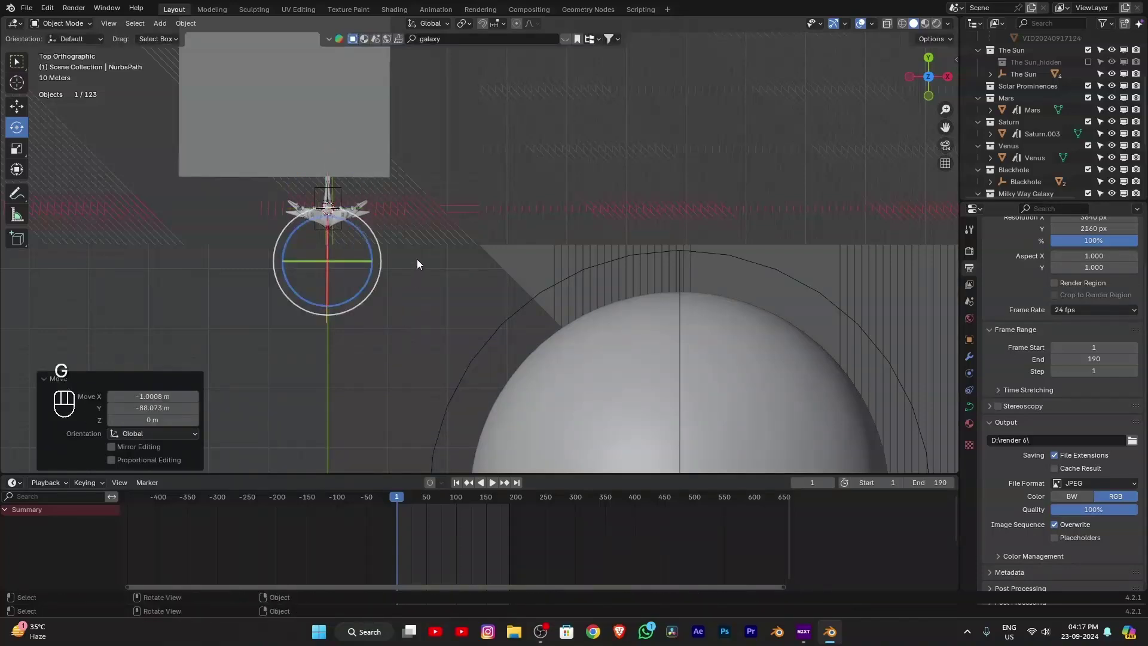
Step: In Edit Mode, move the path's end point and extrude new points sweeping it downward
{"action": "key", "text": "Tab"}
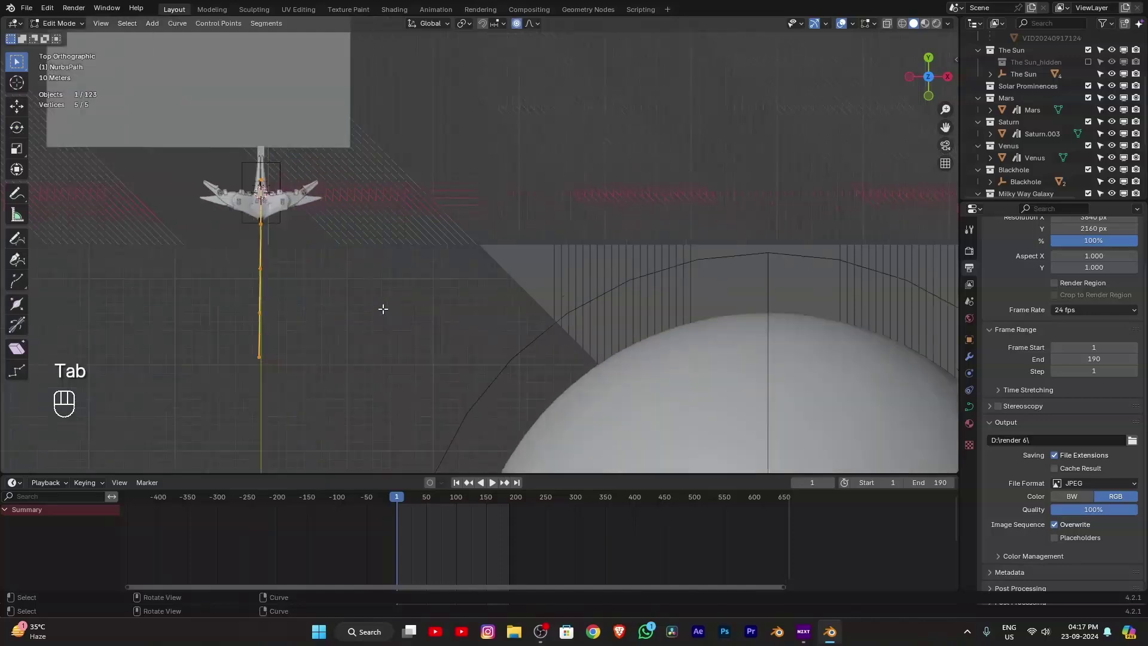
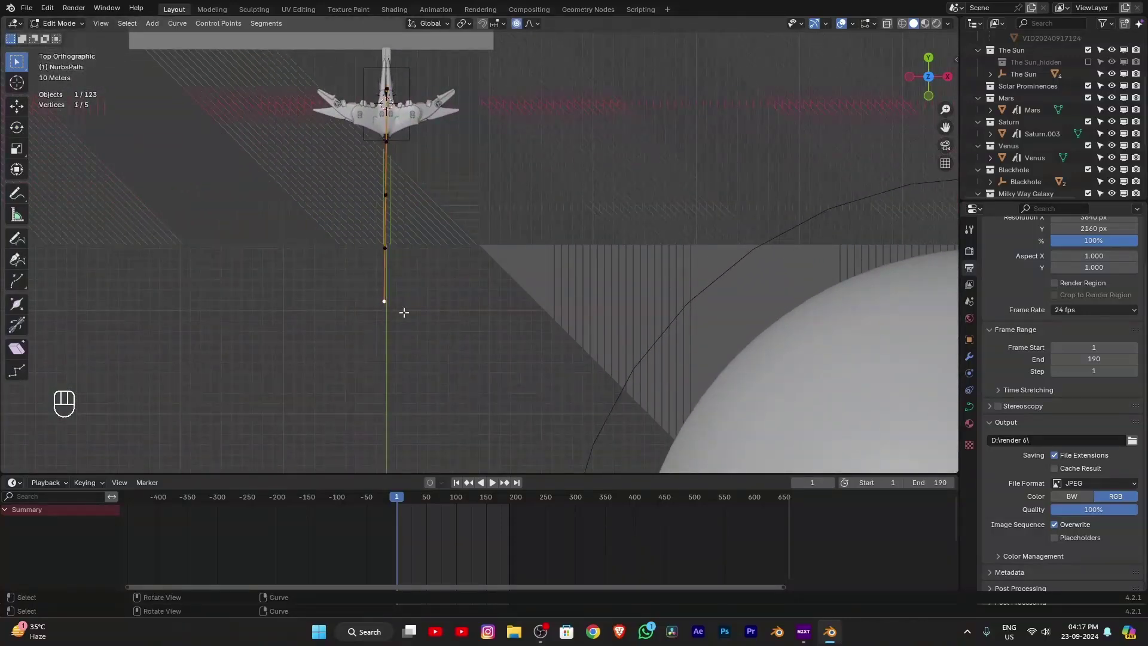
{"action": "key", "text": "g"}
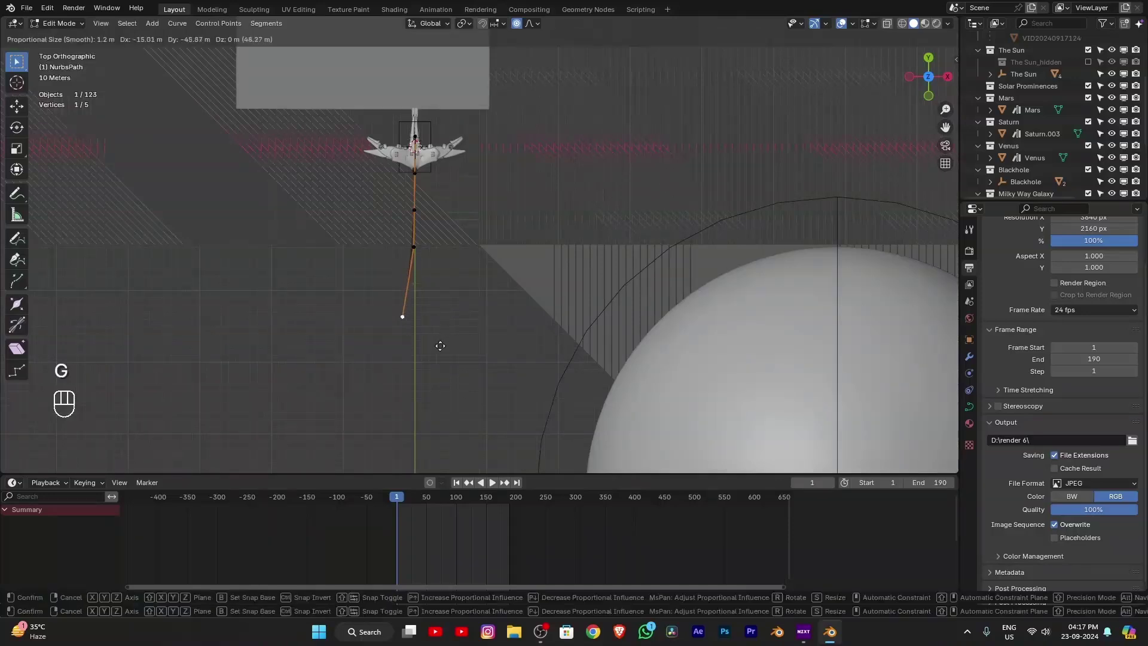
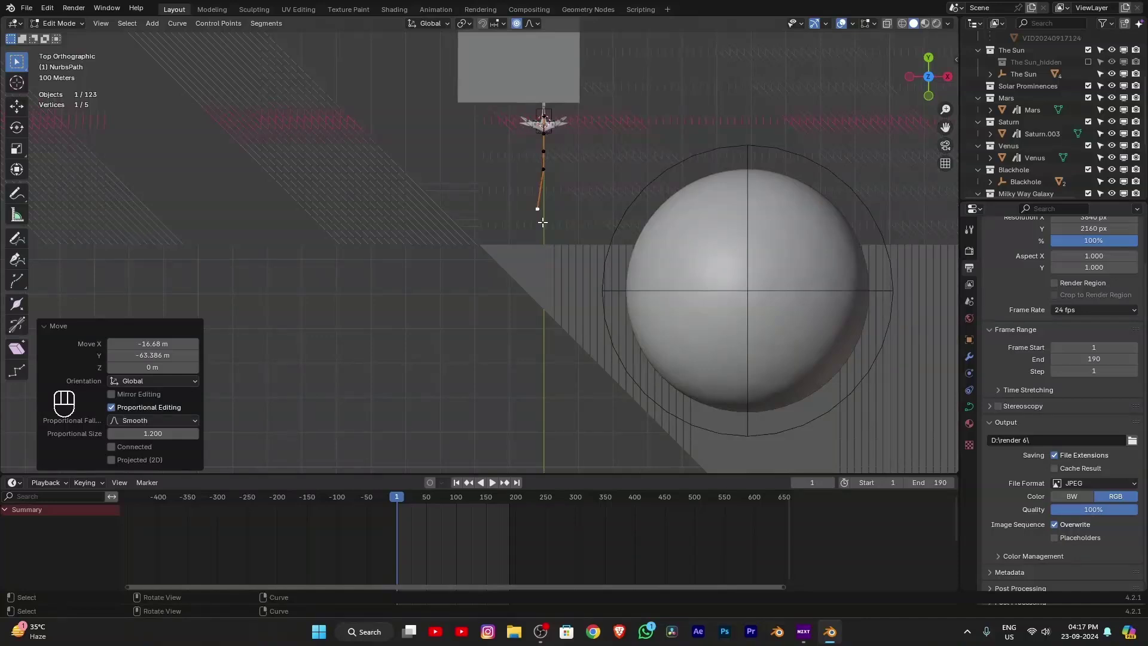
{"action": "key", "text": "e"}
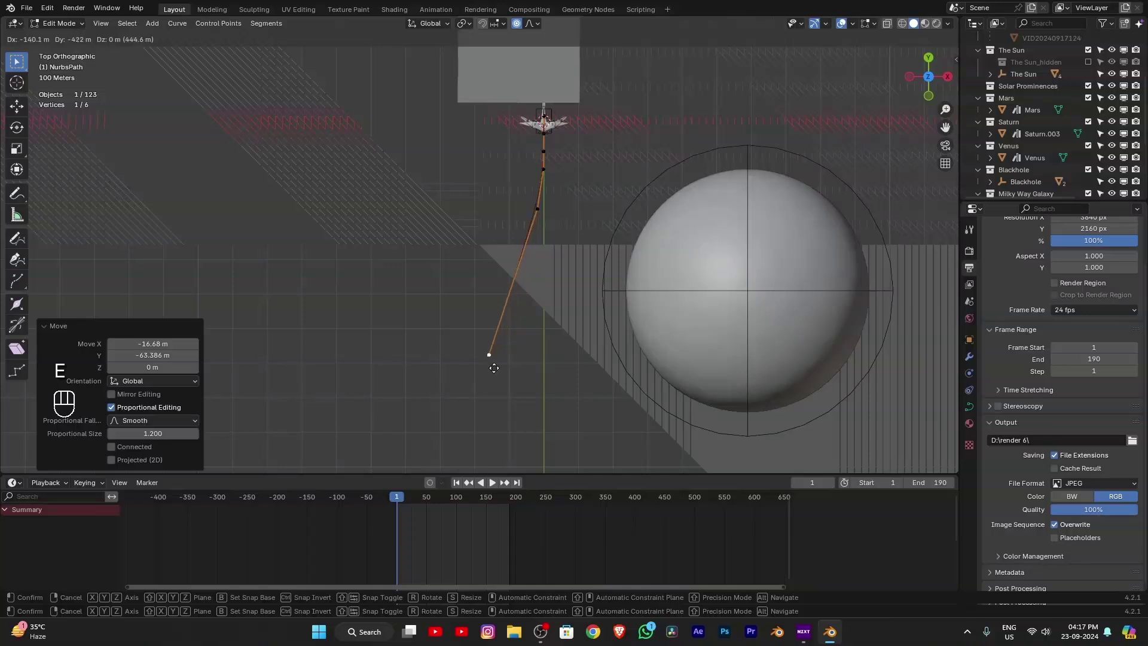
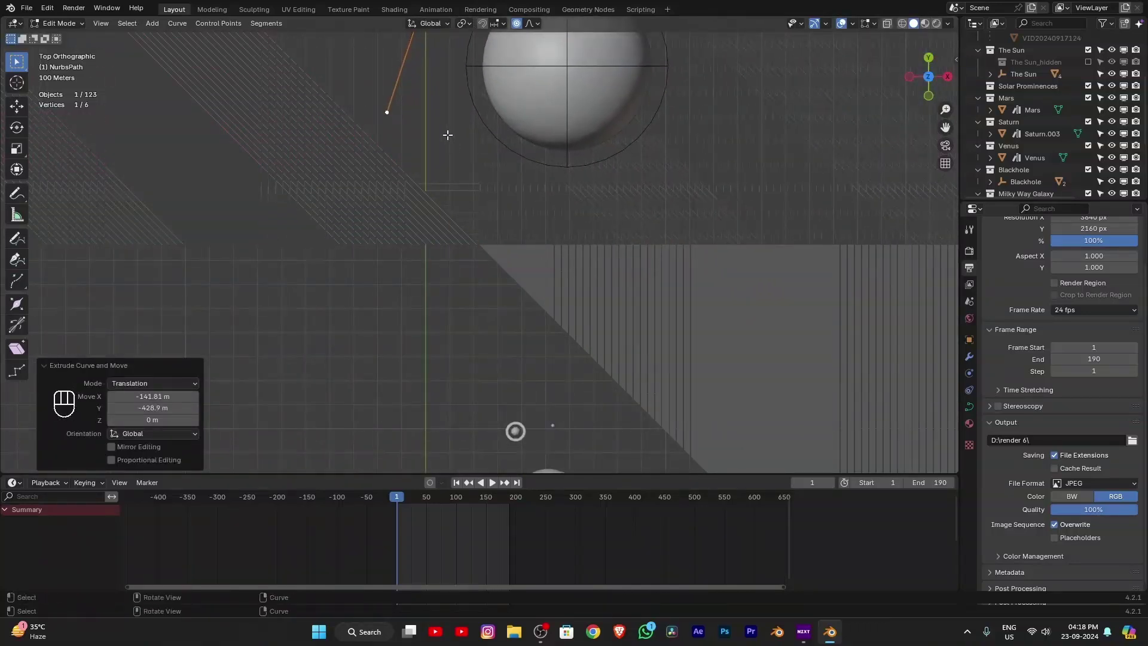
{"action": "key", "text": "e"}
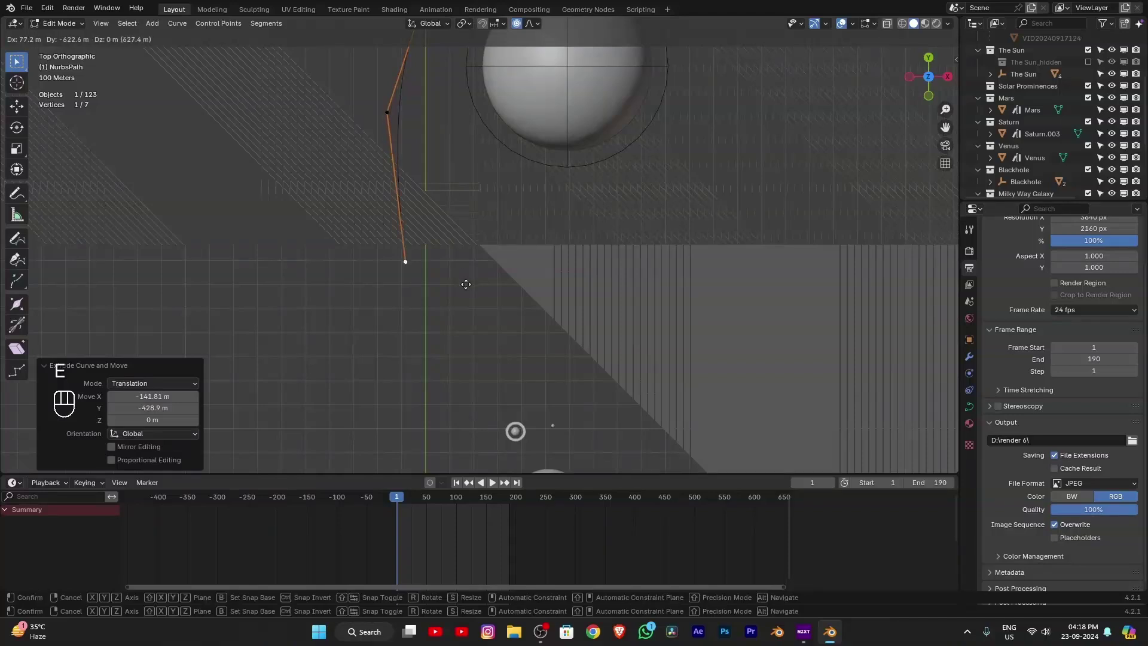
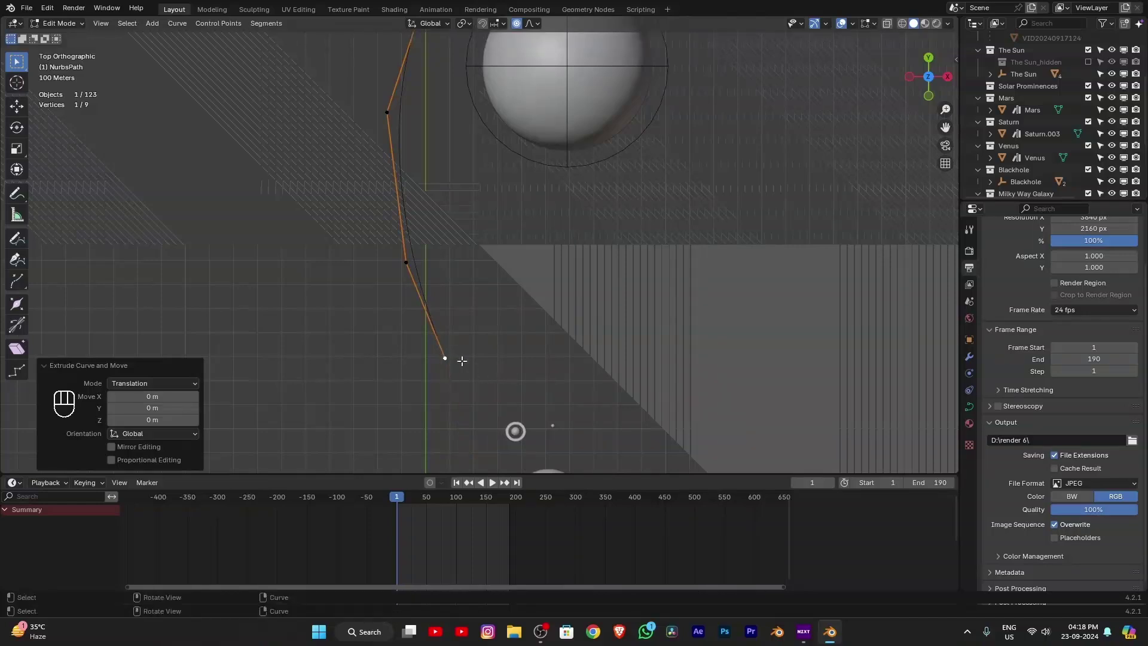
{"action": "key", "text": "g"}
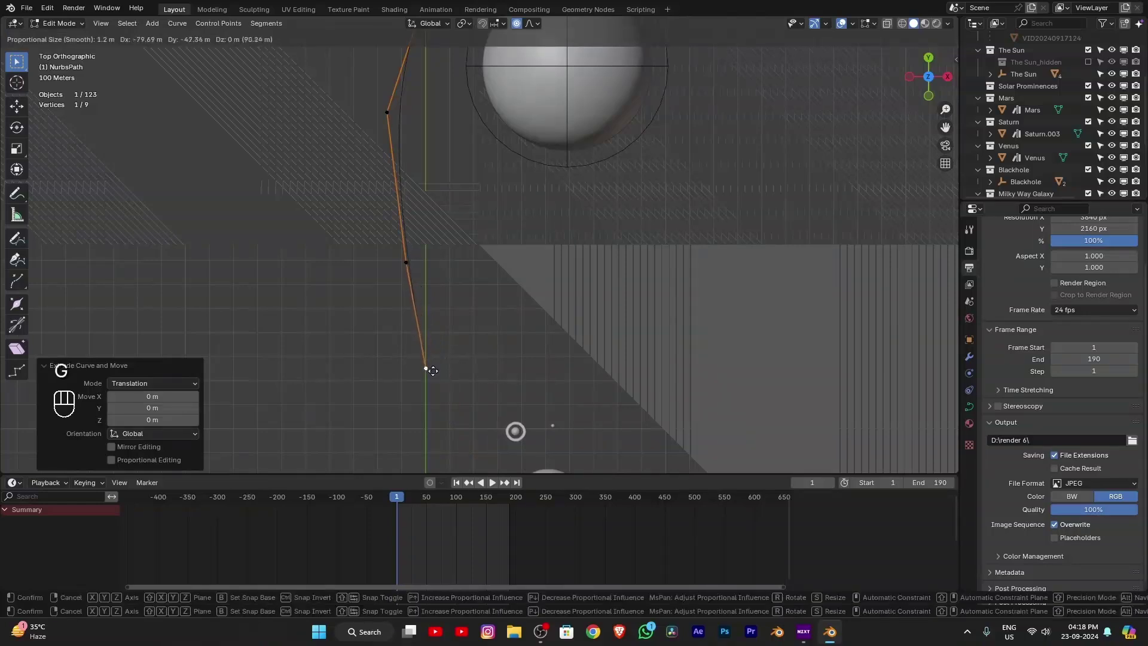
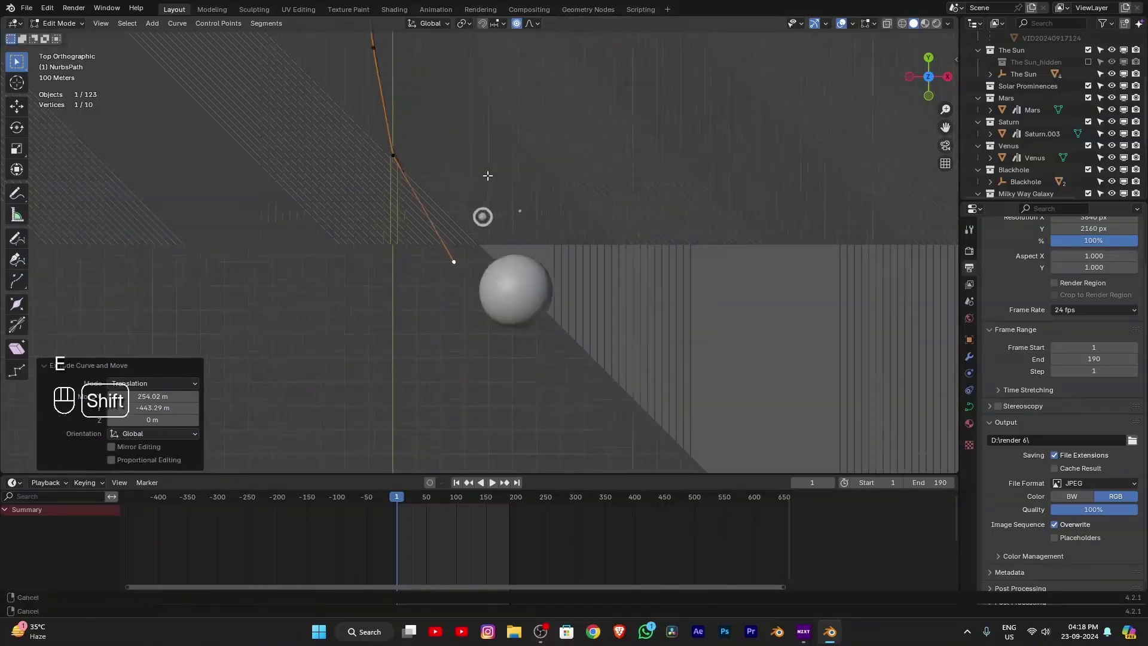
Step: Undo a misplaced point, then extrude points curving the path under the small planet
{"action": "key", "text": "g"}
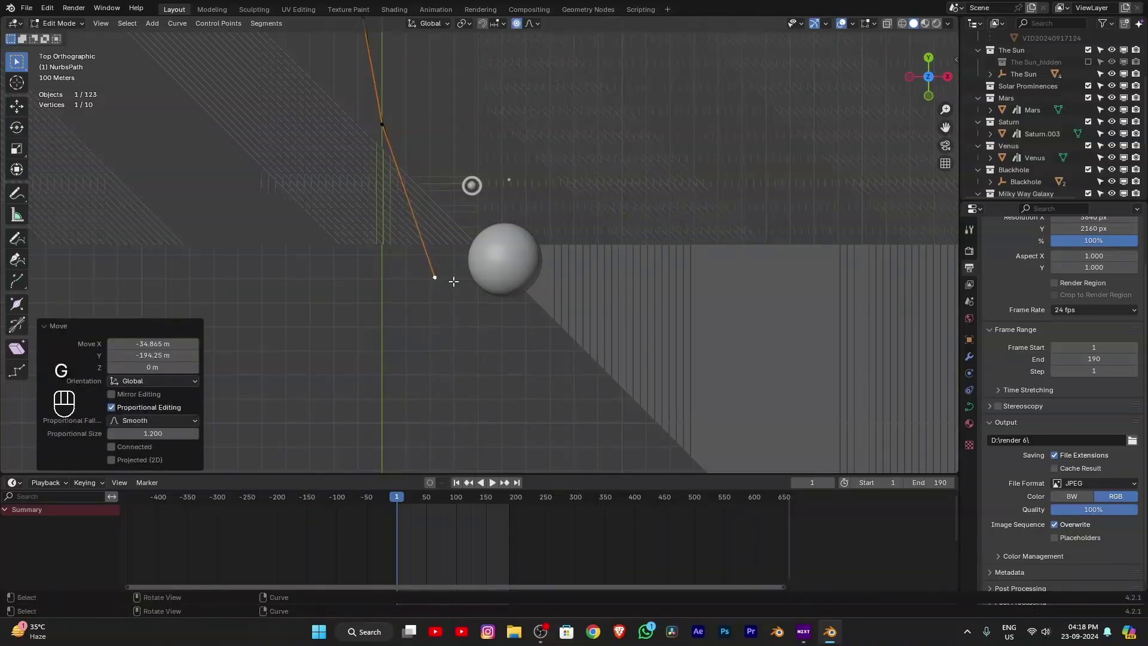
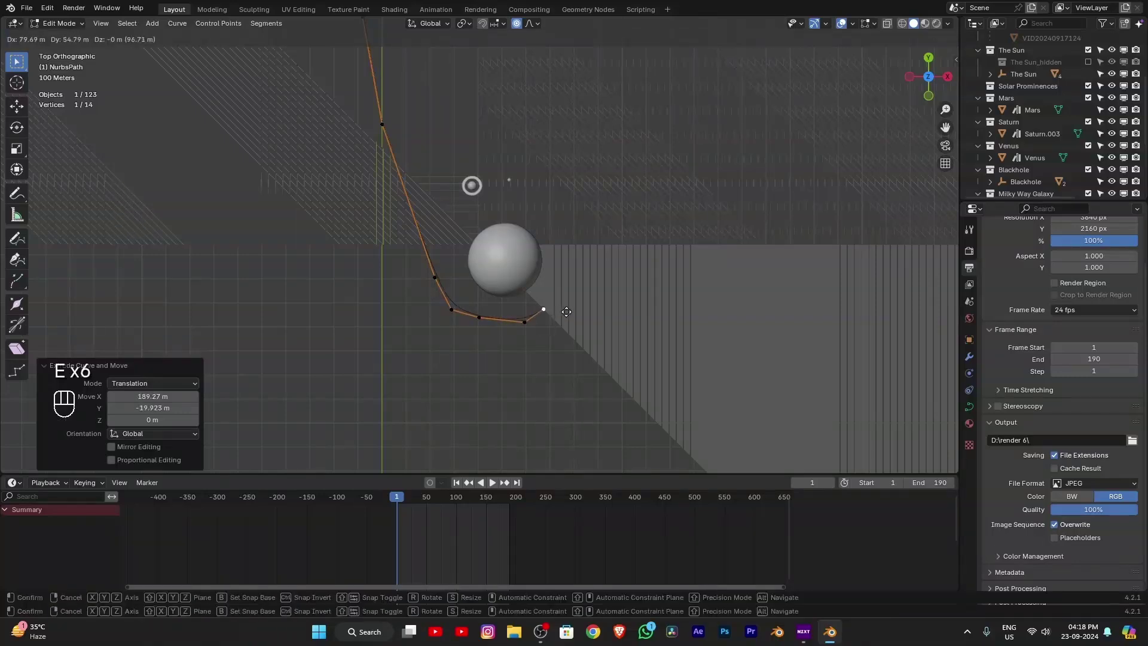
{"action": "key", "text": "ctrl+z"}
{"action": "key", "text": "ctrl+z"}
{"action": "key", "text": "e"}
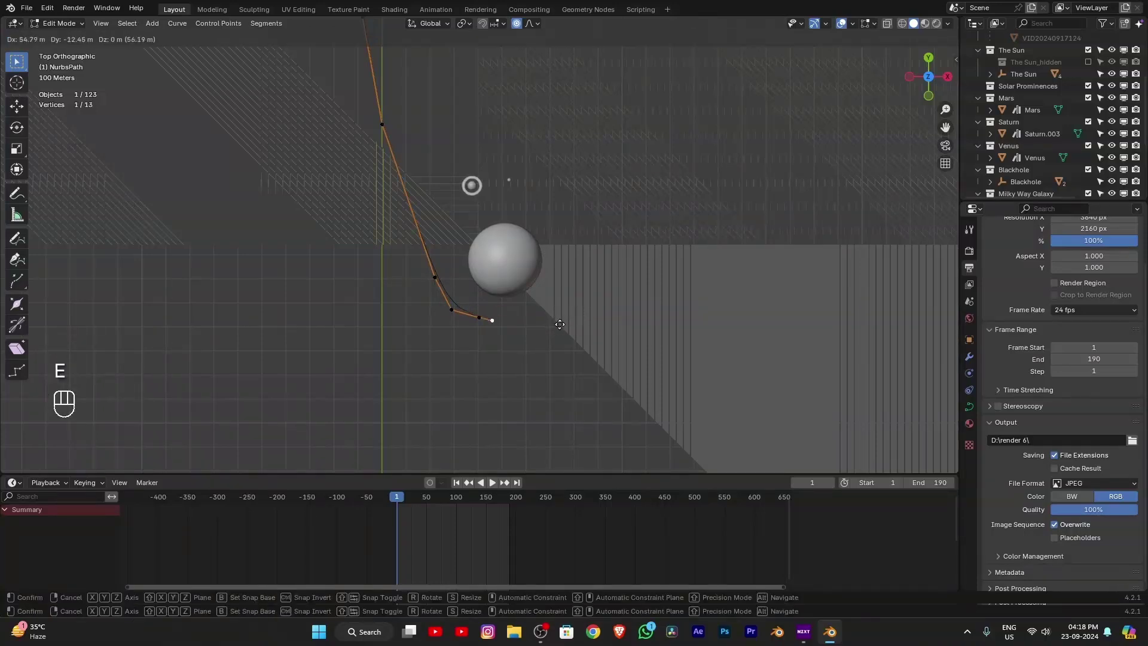
{"action": "key", "text": "e"}
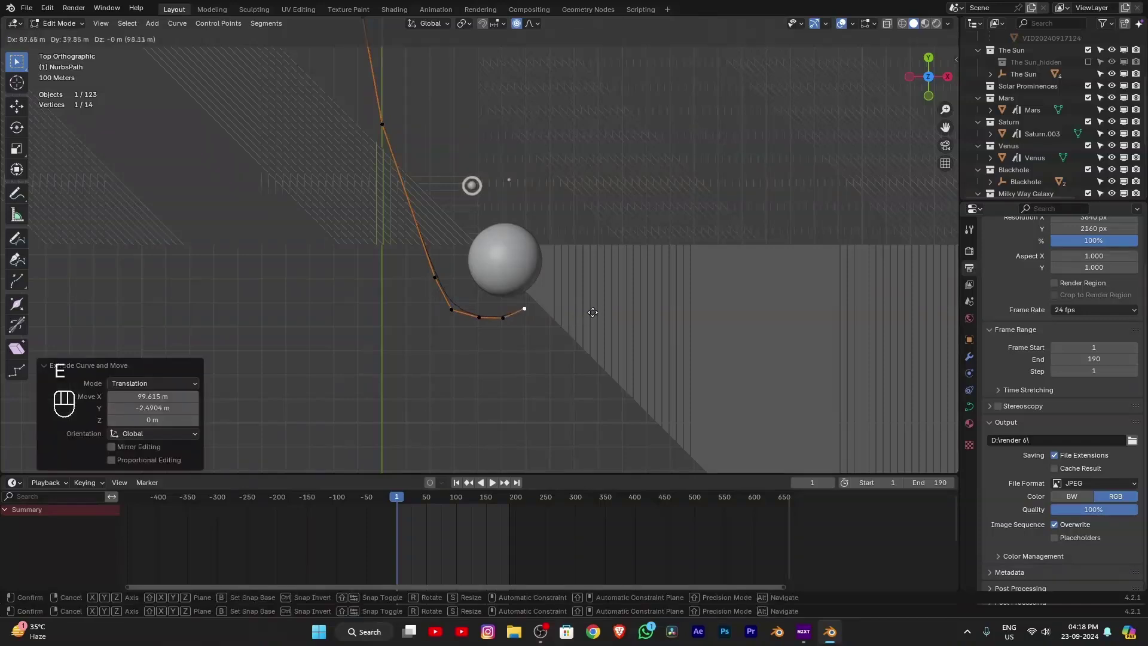
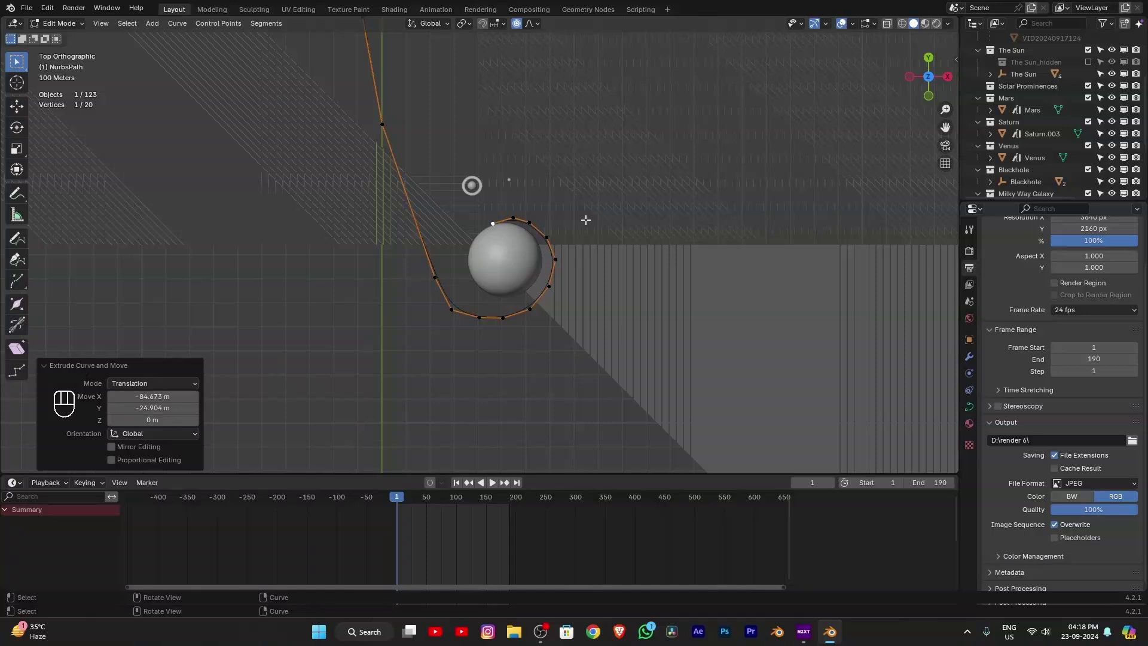
Step: Leave Edit Mode and save the scene as jet.blend
{"action": "key", "text": "Tab"}
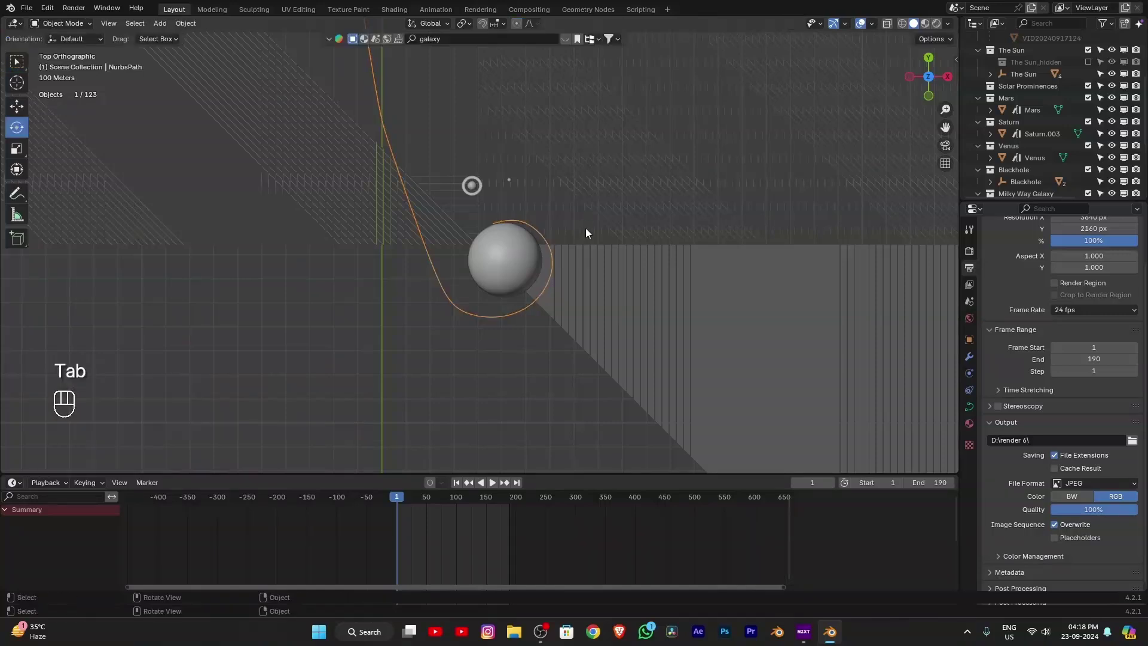
{"action": "key", "text": "ctrl+s"}
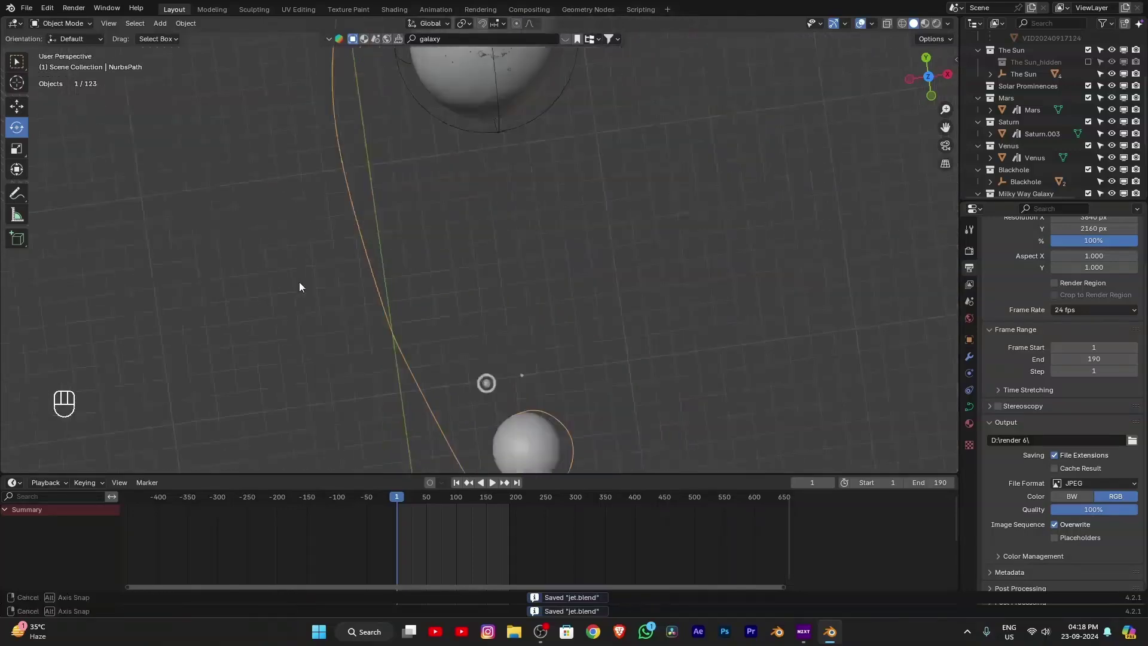
{"action": "left_click", "coordinate": [367, 320]}
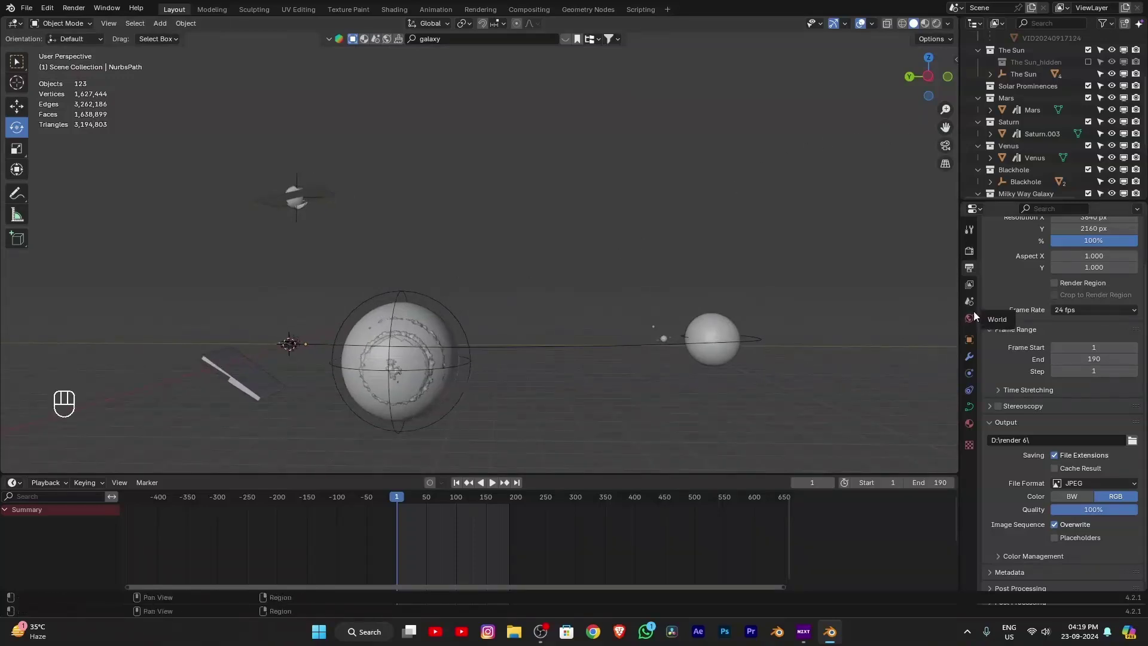
Step: Show the World settings with the nebula HDR and preview the scene in Rendered shading
{"action": "left_click", "coordinate": [969, 321]}
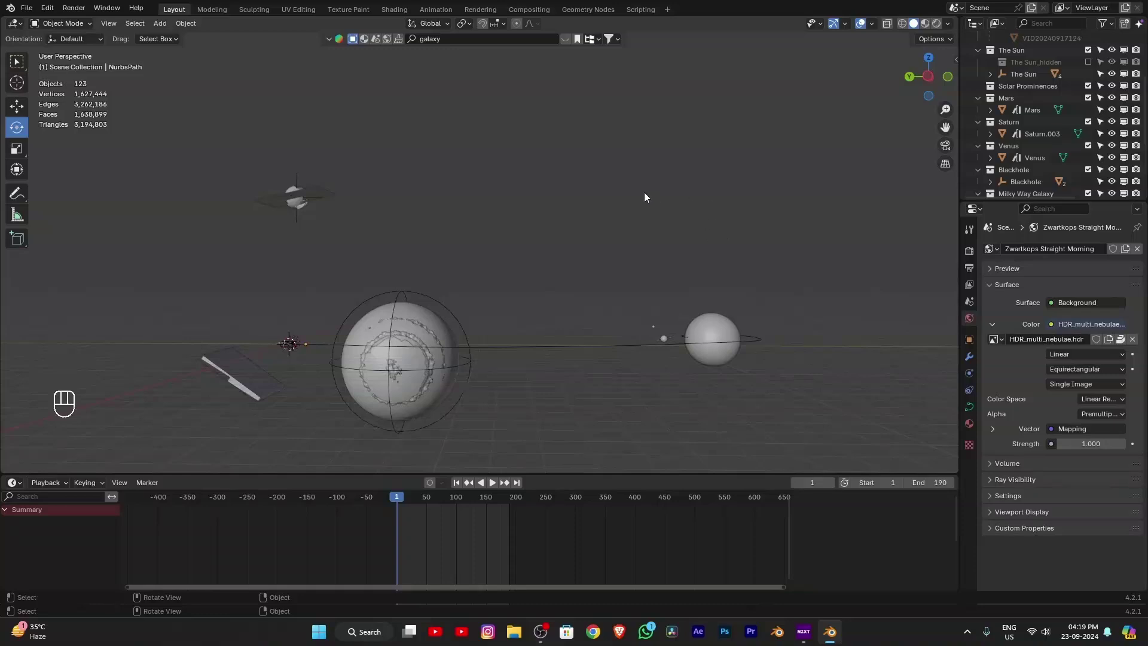
{"action": "key", "text": "z"}
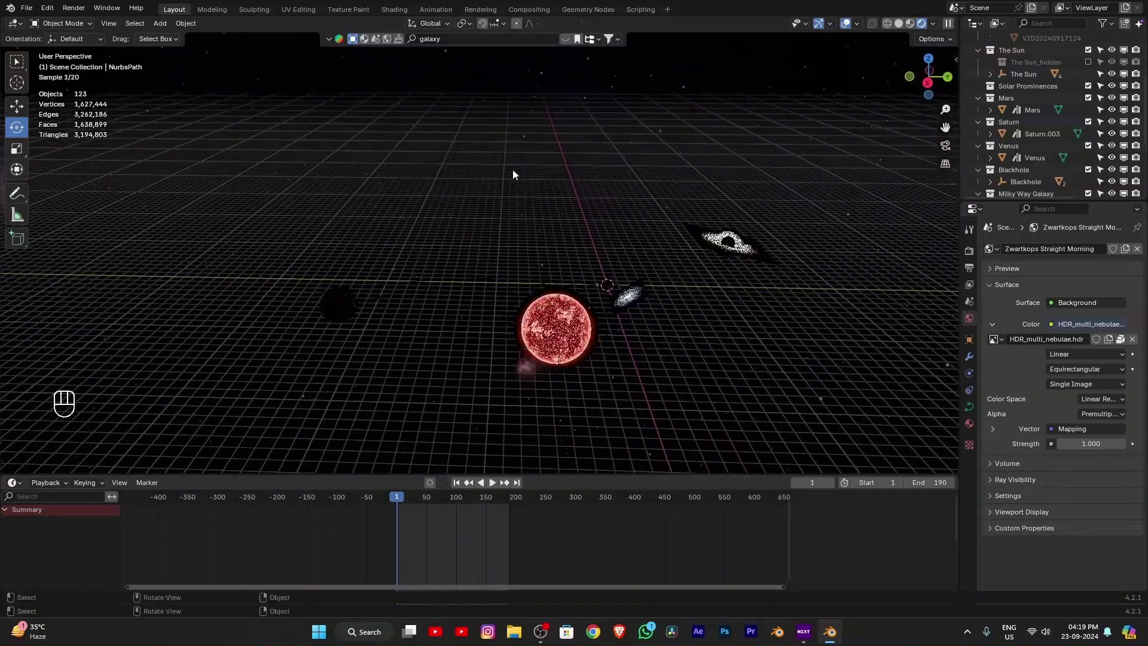
{"action": "left_click_drag", "start_coordinate": [707, 369], "coordinate": [753, 375]}
Step: Select the spaceship in solid view and remove its old Follow Path constraint
{"action": "key", "text": "z"}
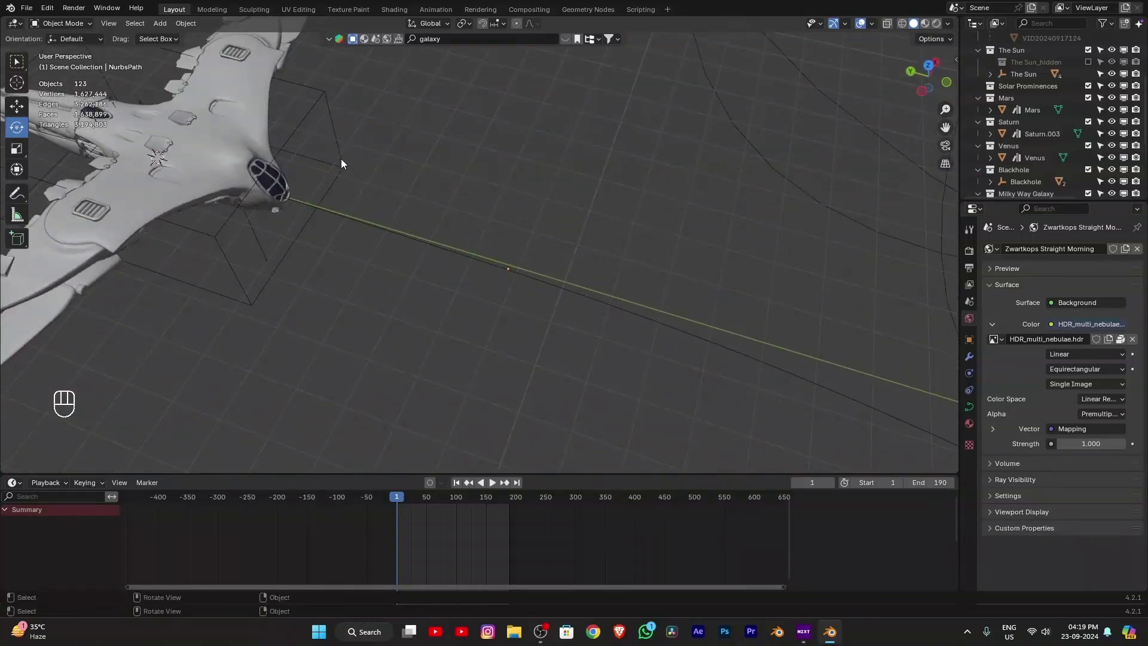
{"action": "left_click", "coordinate": [346, 160]}
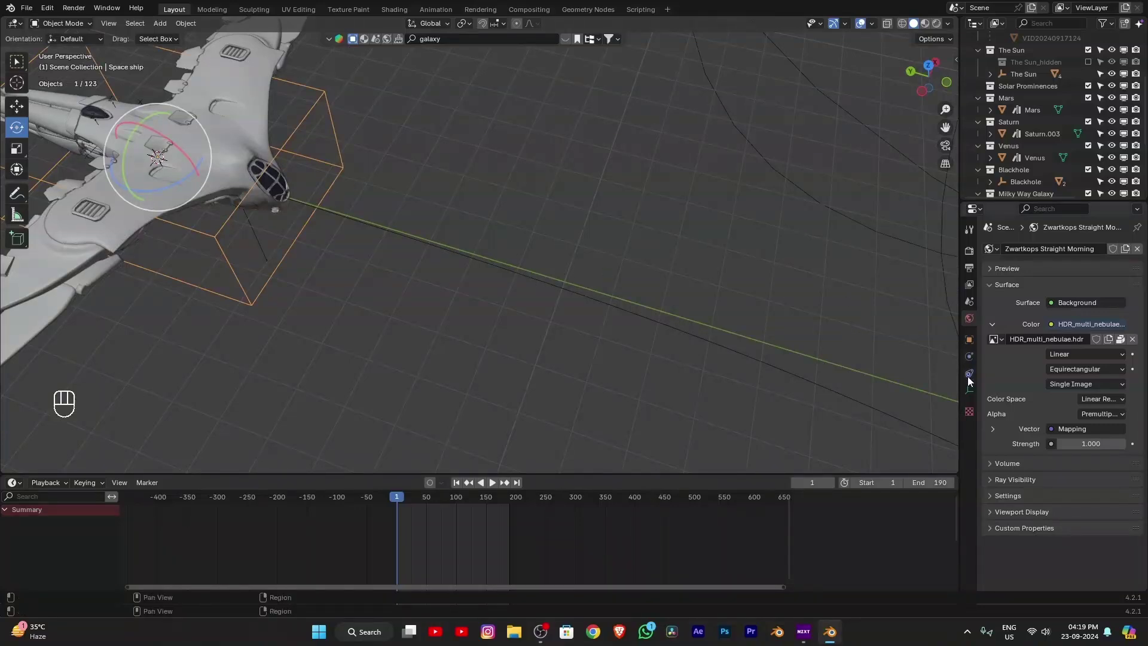
{"action": "left_click", "coordinate": [973, 379]}
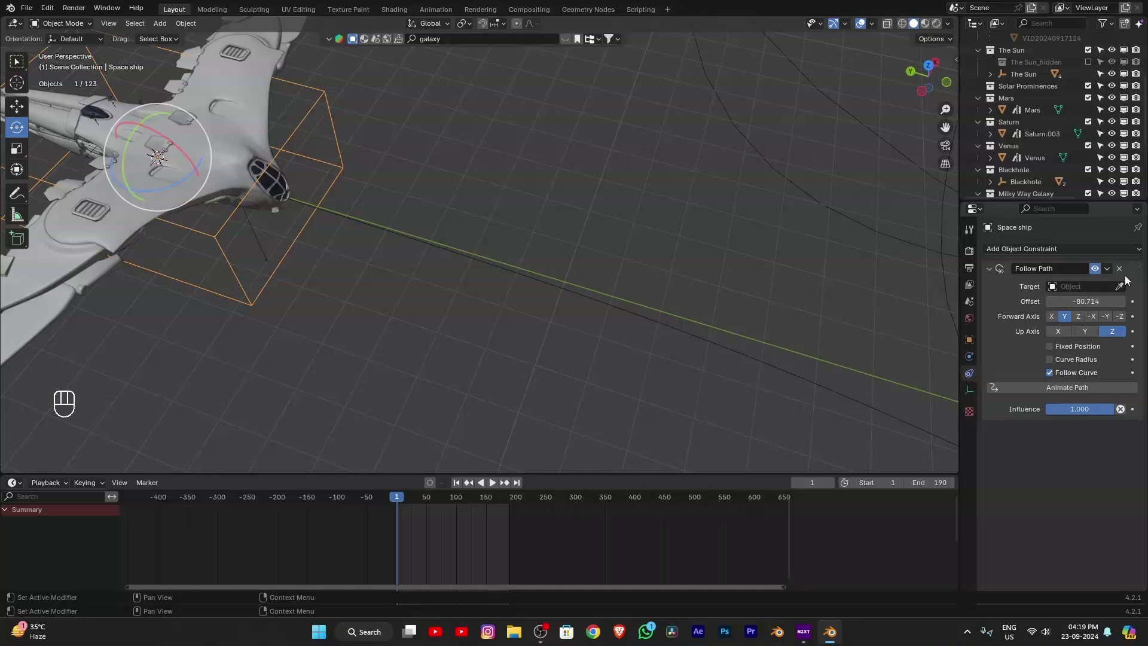
{"action": "left_click", "coordinate": [1120, 272]}
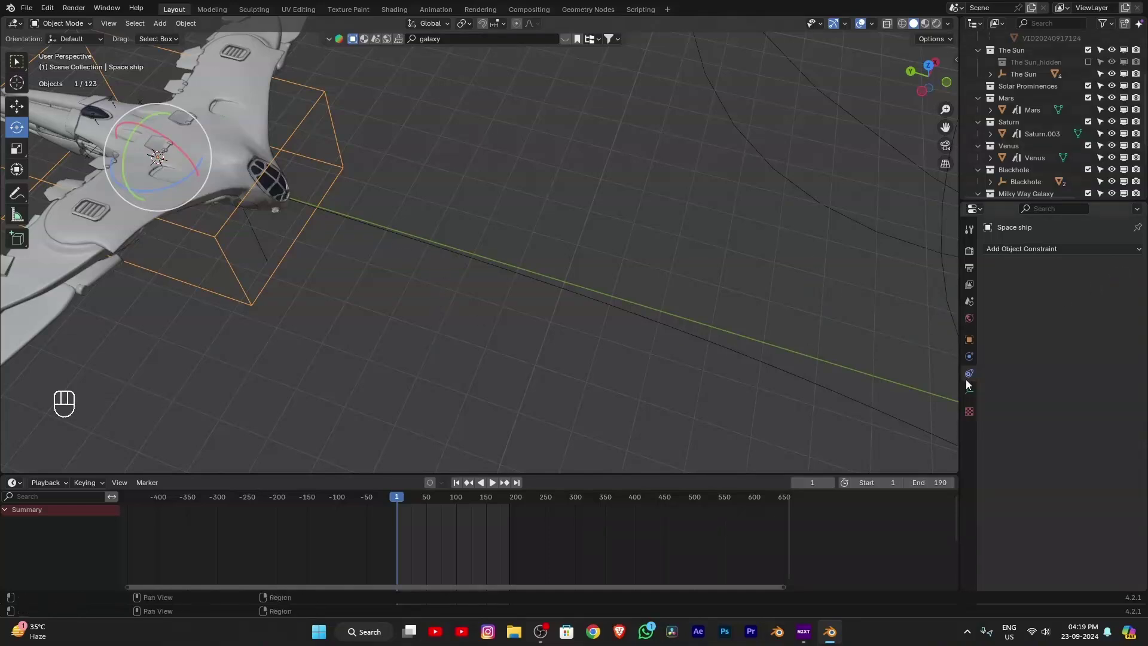
Step: Add a new Follow Path constraint targeting NurbsPath with Follow Curve enabled
{"action": "left_click", "coordinate": [967, 319]}
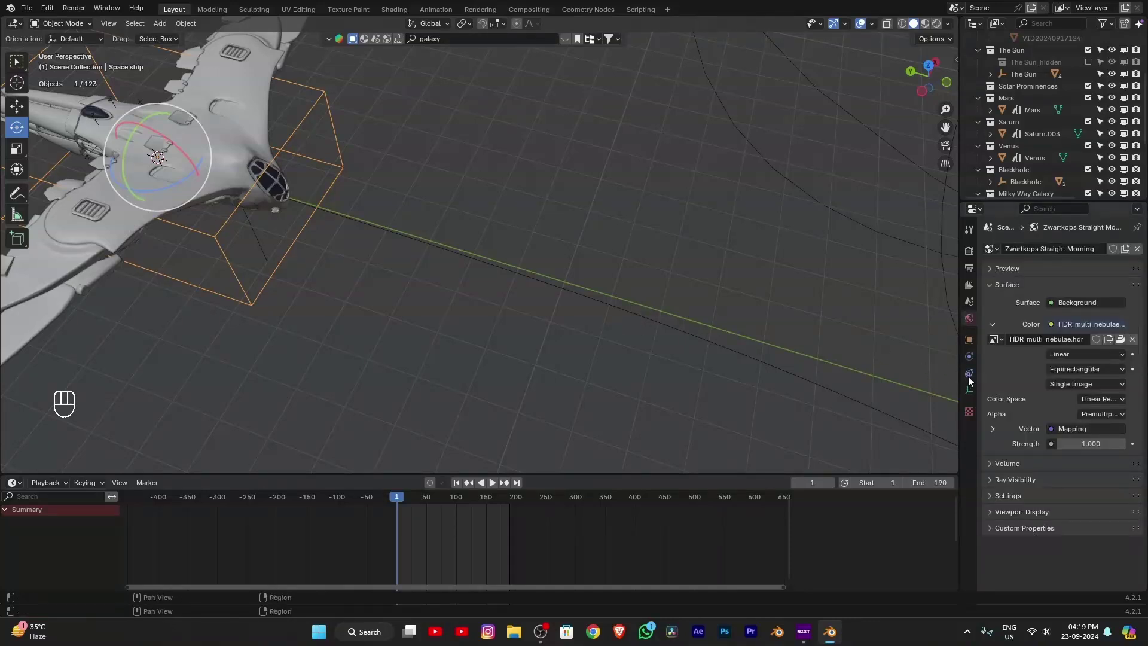
{"action": "left_click_drag", "start_coordinate": [1112, 254], "coordinate": [1110, 332]}
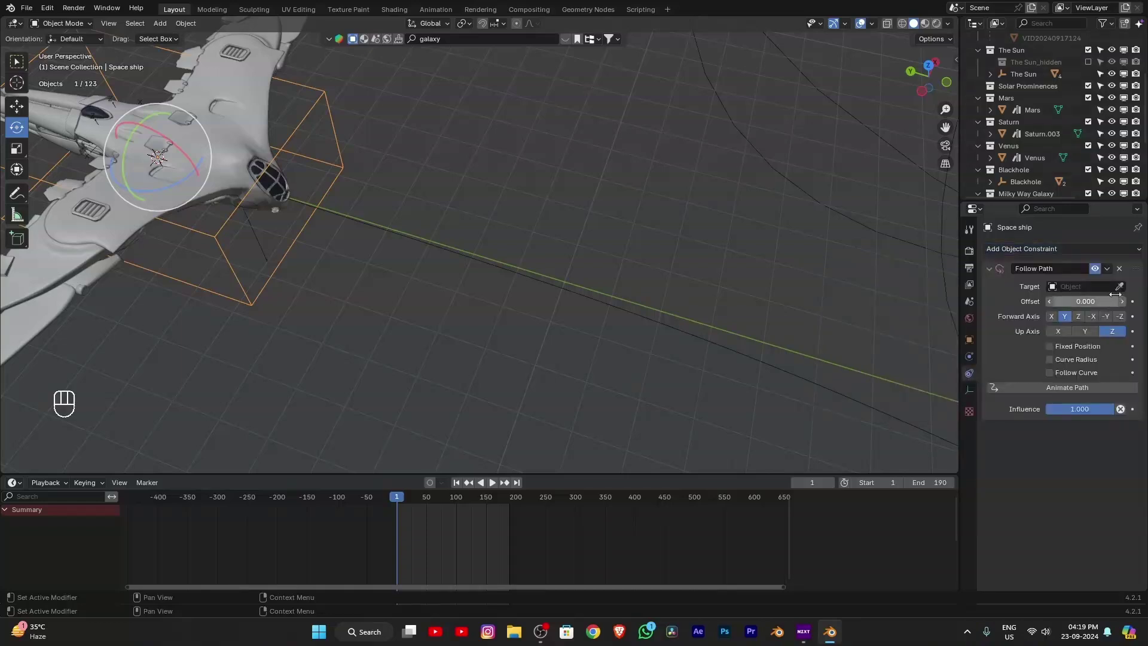
{"action": "left_click", "coordinate": [1127, 287]}
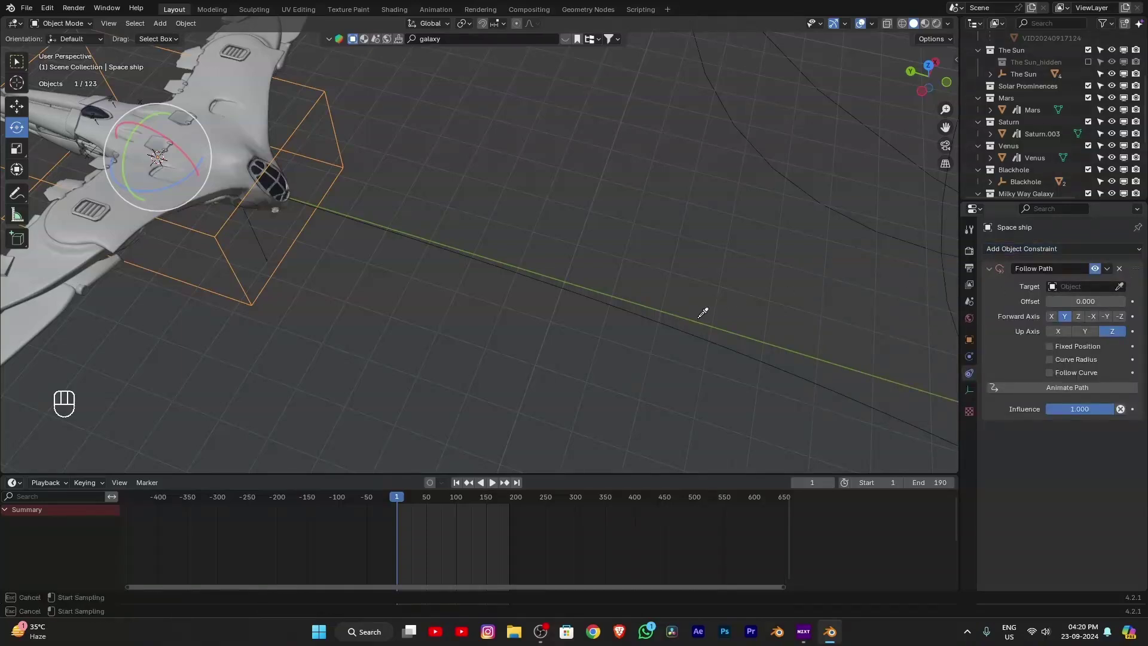
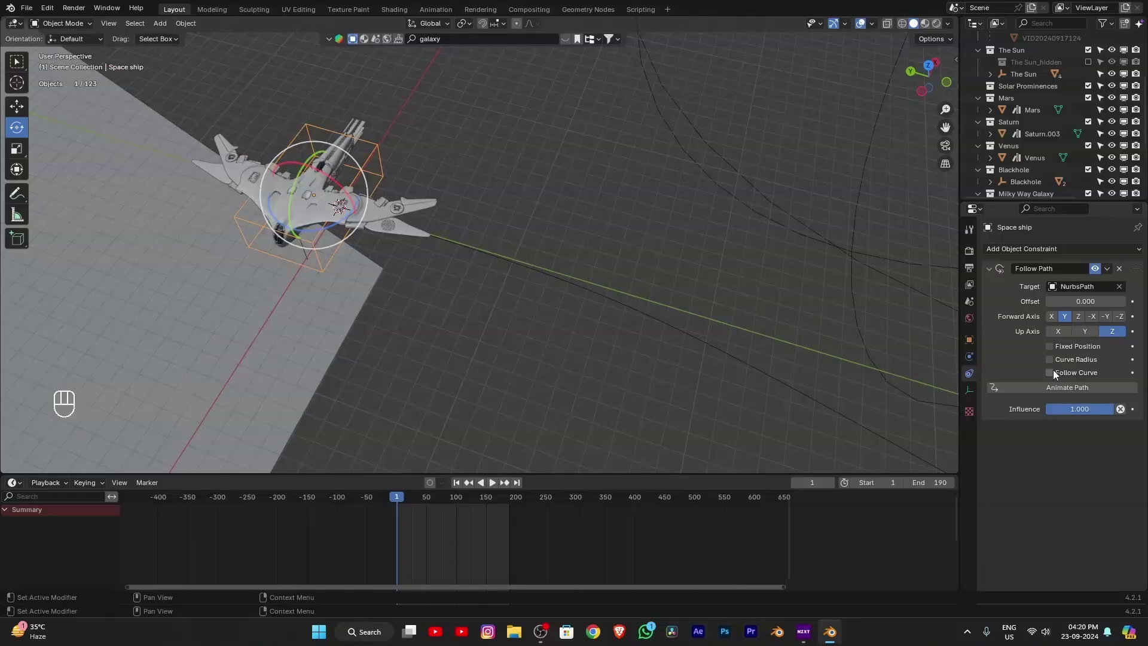
{"action": "left_click", "coordinate": [1053, 374]}
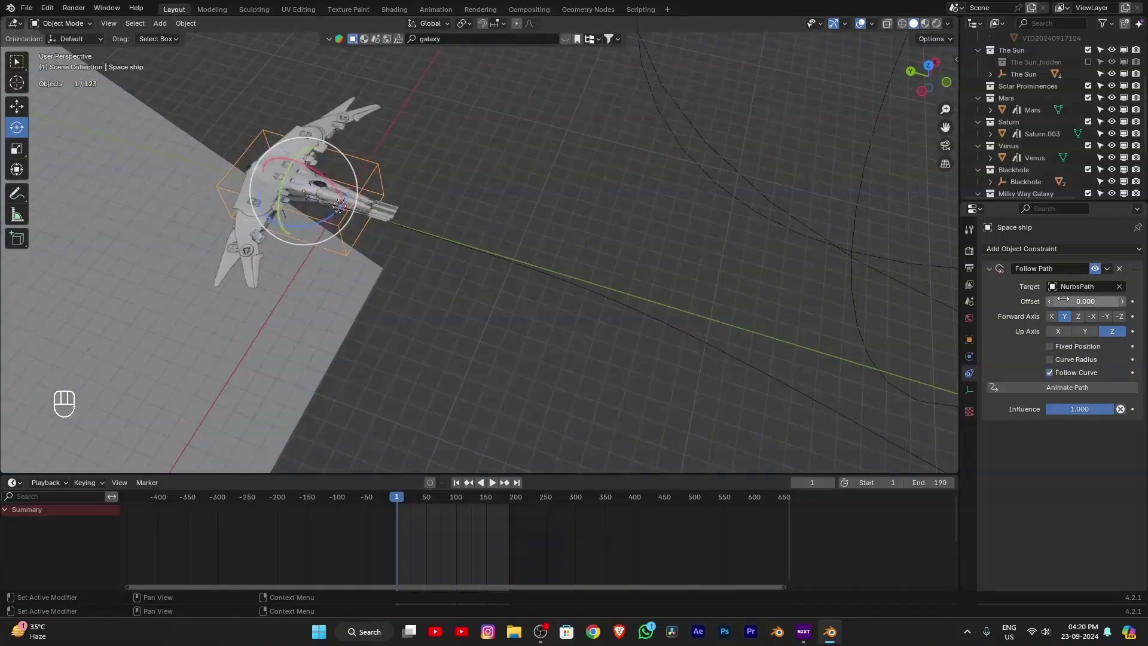
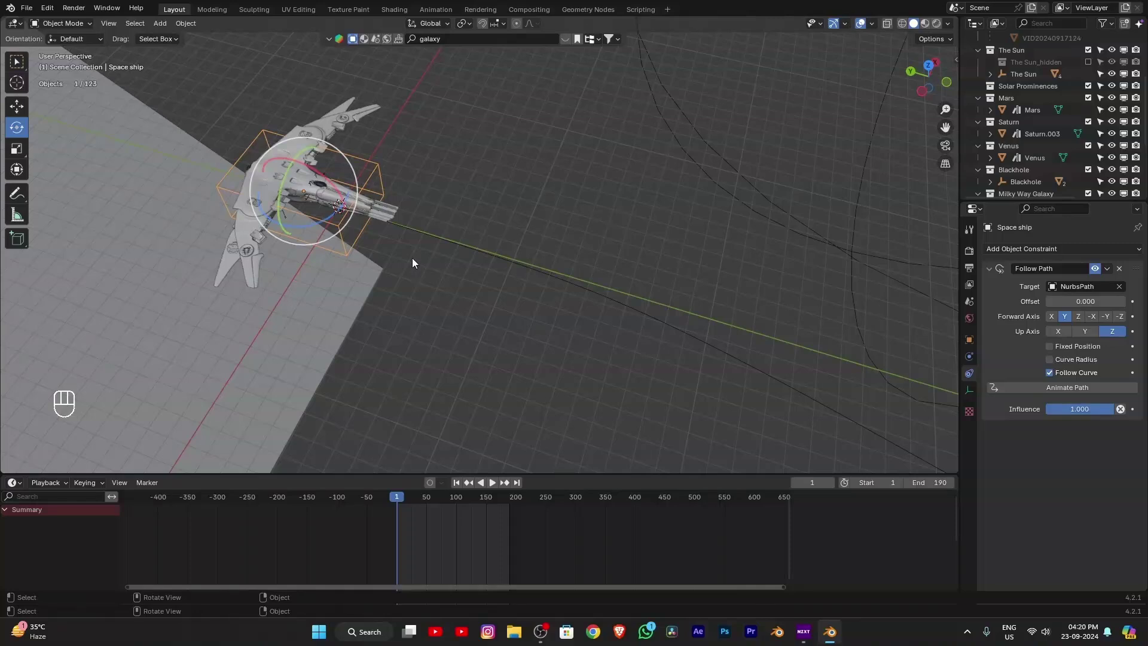
{"action": "key", "text": "r"}
{"action": "key", "text": "z"}
{"action": "key", "text": "1"}
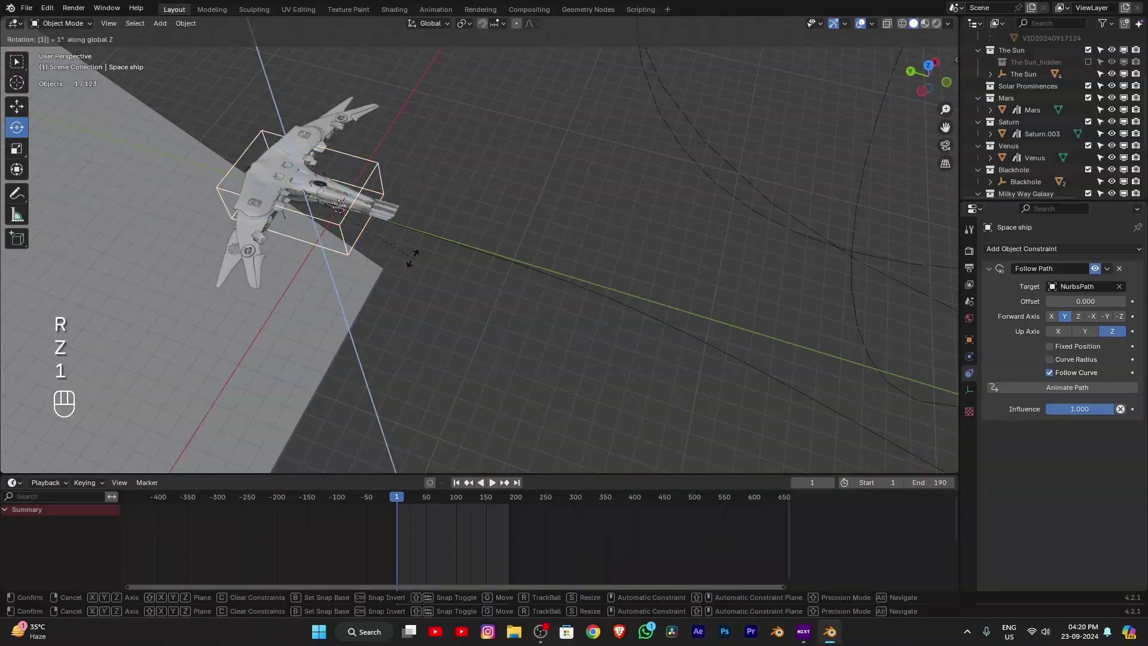
{"action": "key", "text": "9"}
{"action": "key", "text": "0"}
{"action": "left_click", "coordinate": [417, 261]}
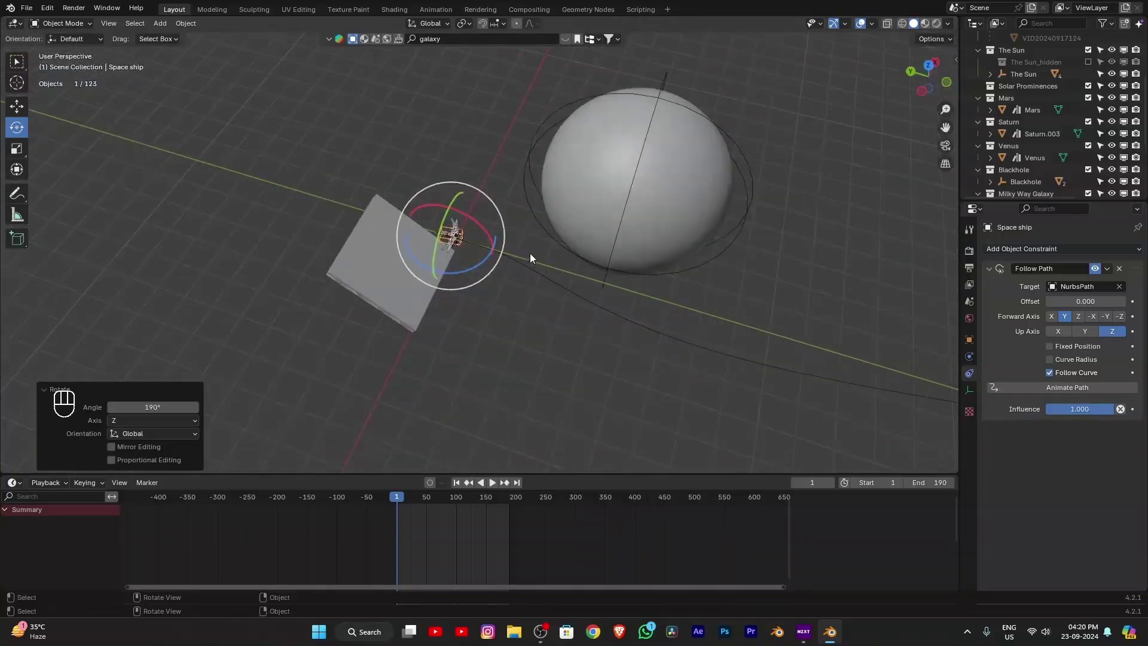
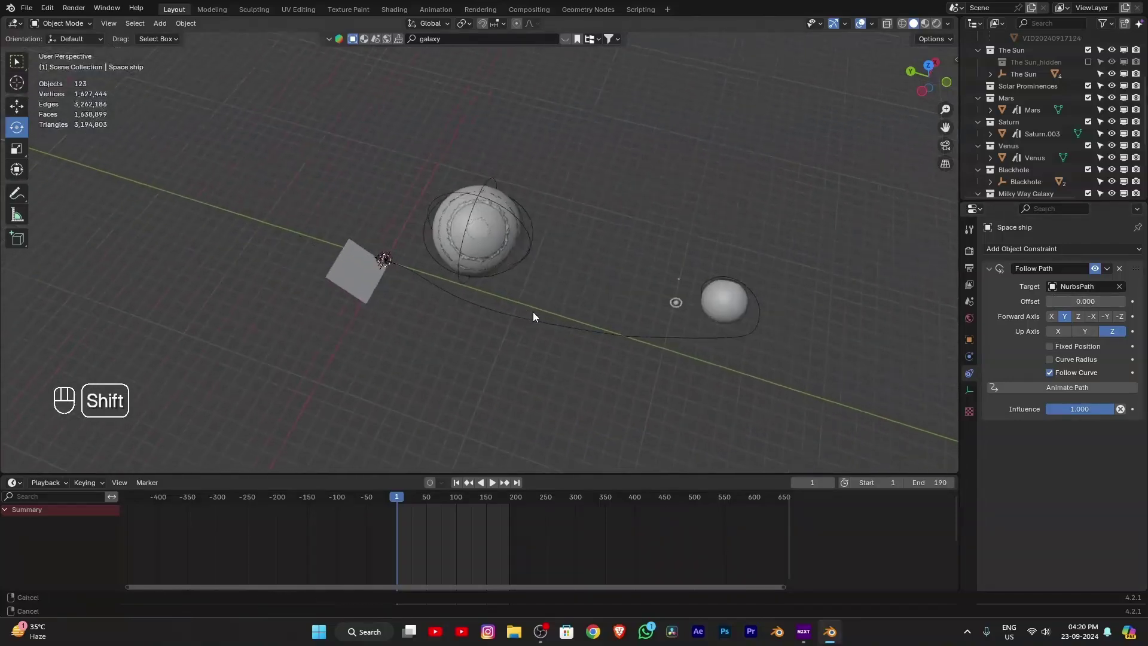
{"action": "key", "text": "ctrl+s"}
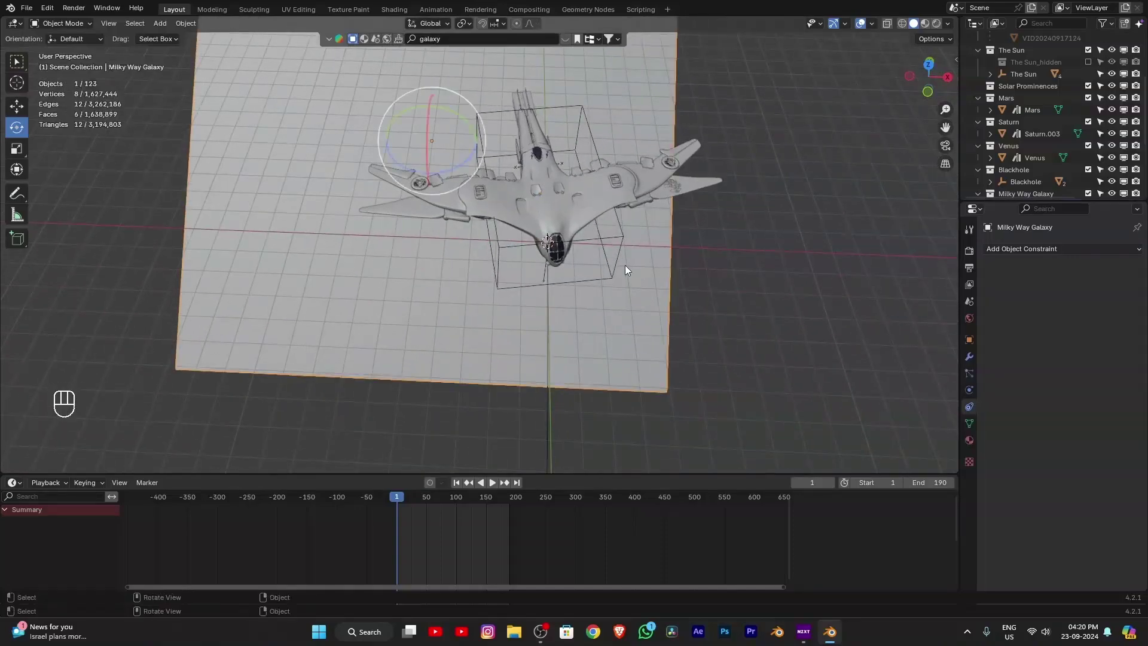
Step: Rotate the spaceship in top view so it faces along the path
{"action": "left_click", "coordinate": [623, 240]}
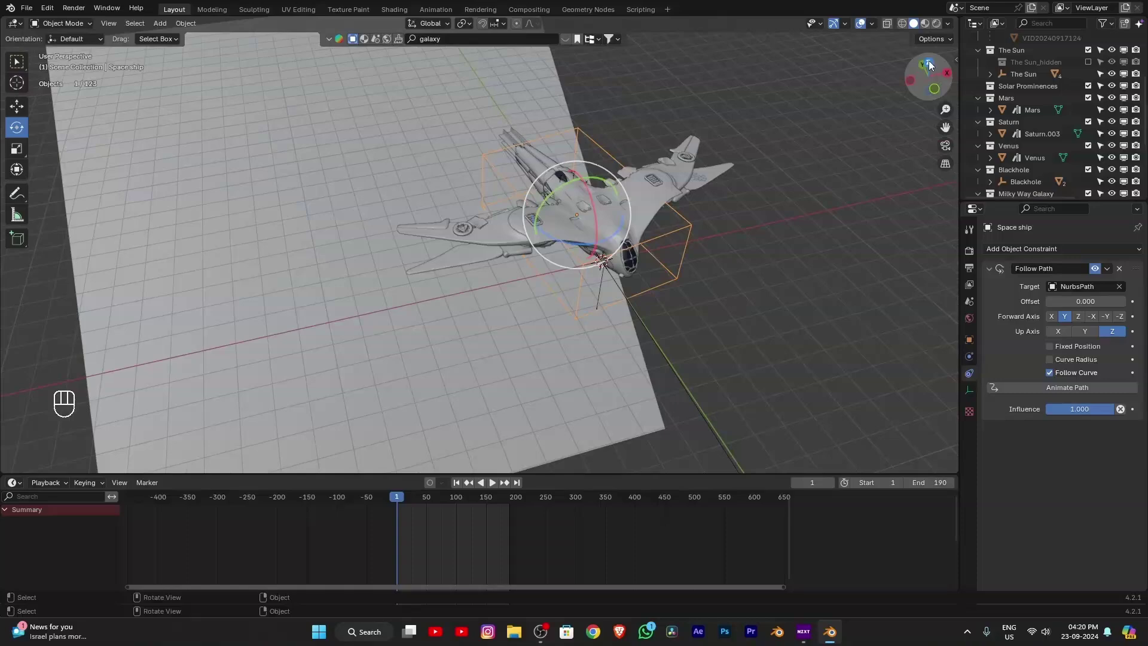
{"action": "left_click", "coordinate": [931, 66]}
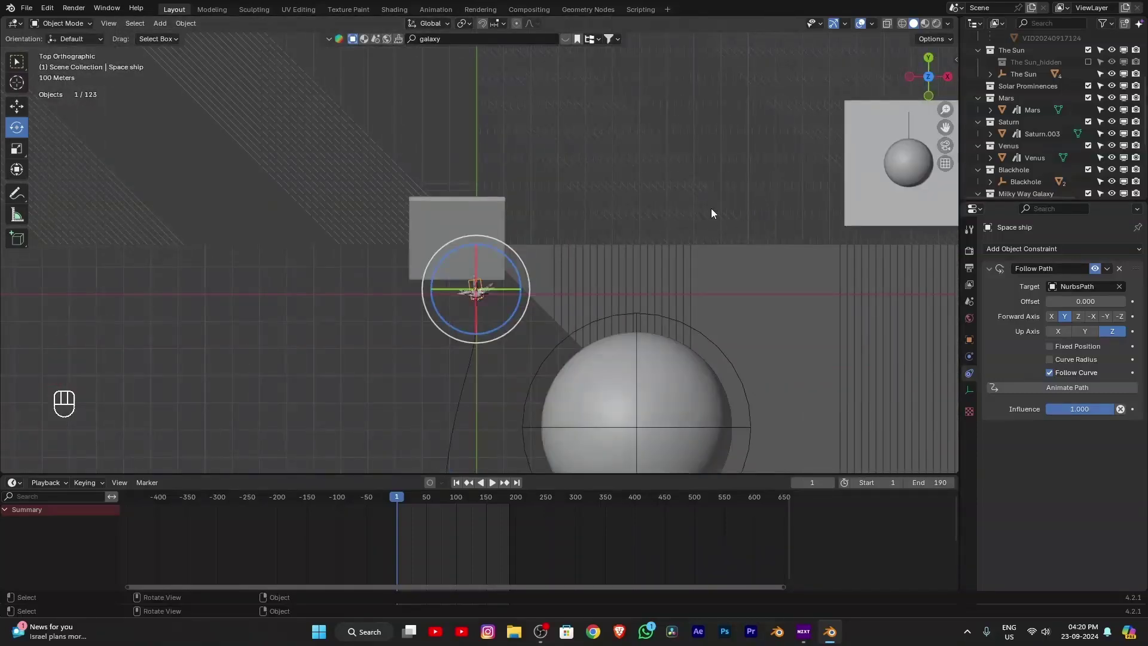
{"action": "key", "text": "r"}
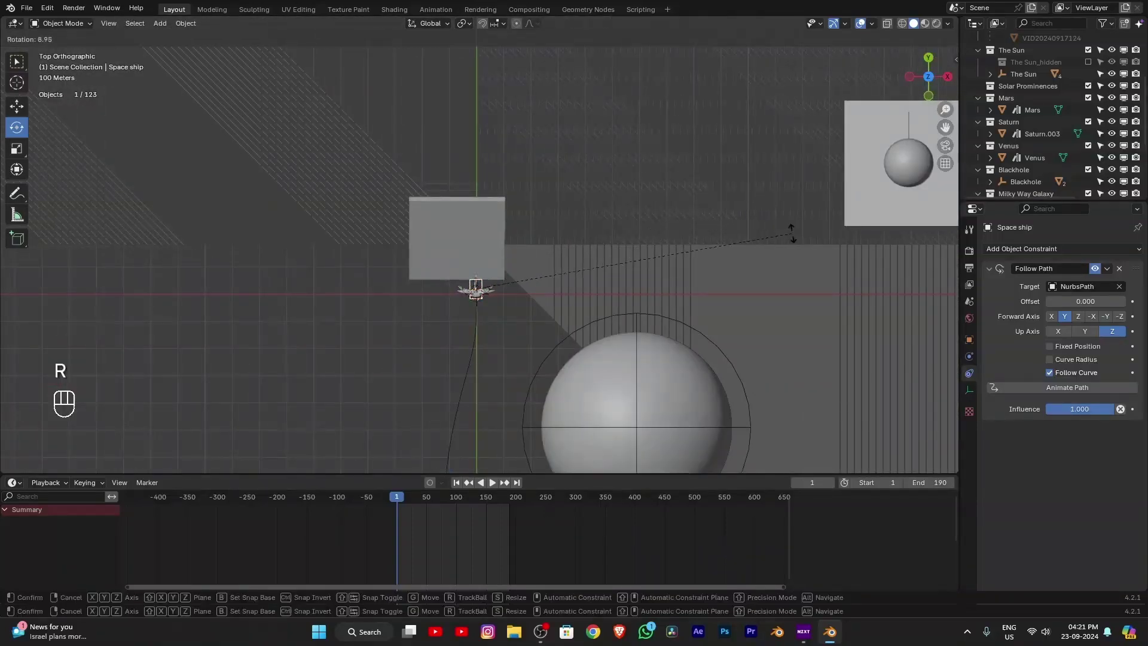
{"action": "left_click", "coordinate": [800, 235]}
Step: Keyframe the Follow Path offset at 0 on frame 1 and show its channels
{"action": "left_click", "coordinate": [685, 192]}
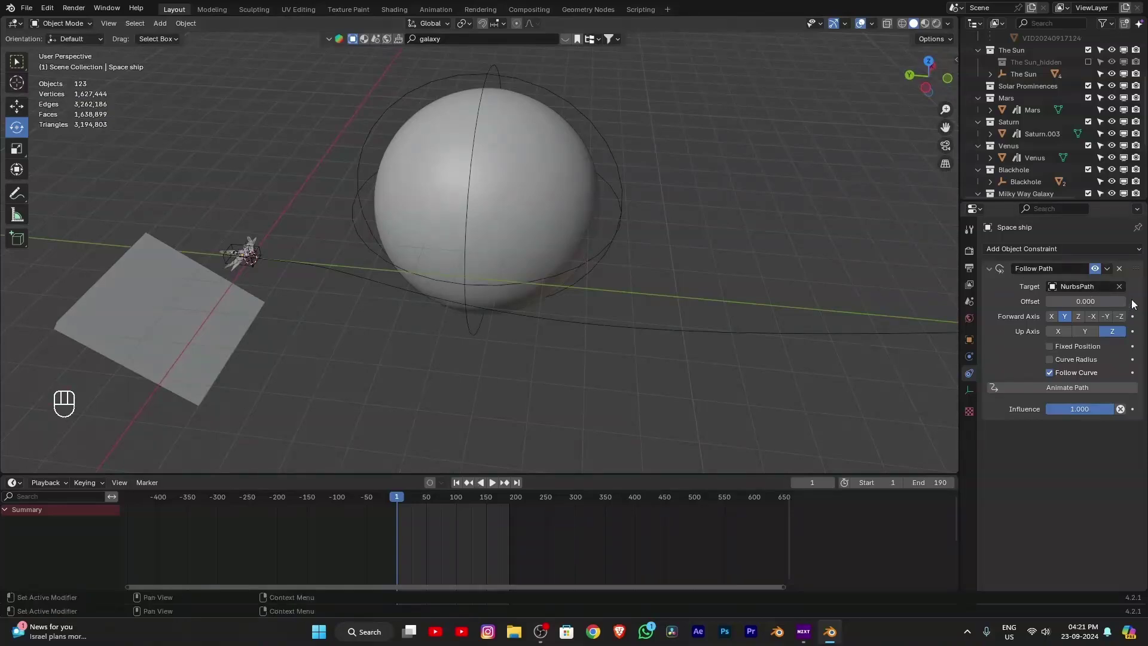
{"action": "left_click", "coordinate": [1137, 302]}
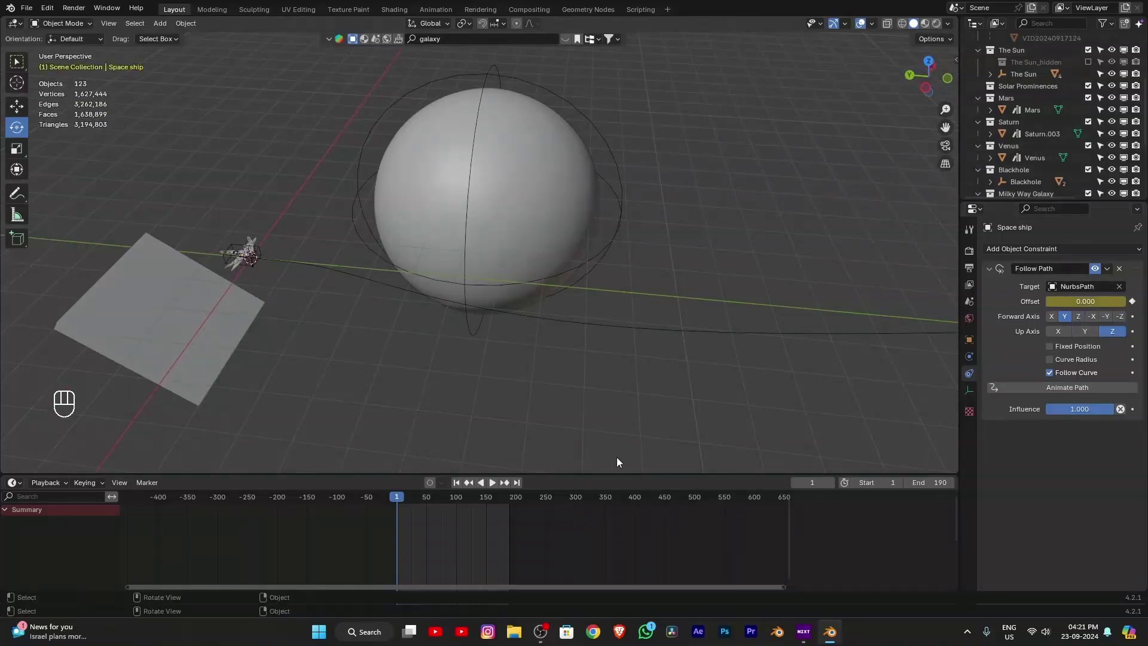
{"action": "left_click", "coordinate": [398, 496]}
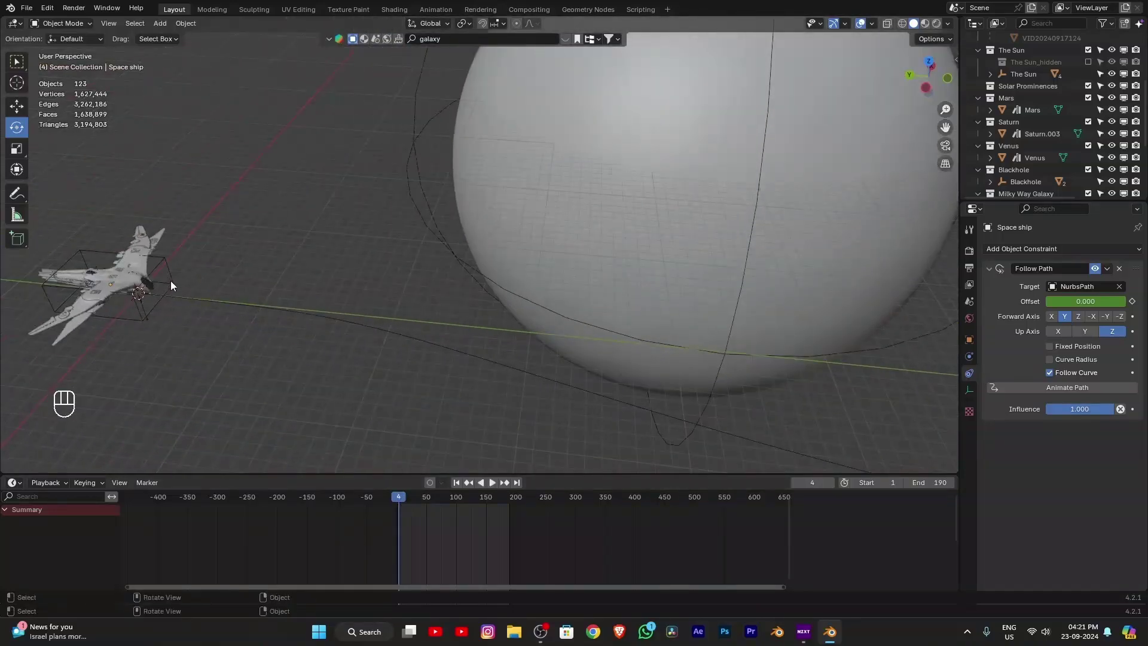
{"action": "left_click", "coordinate": [172, 284]}
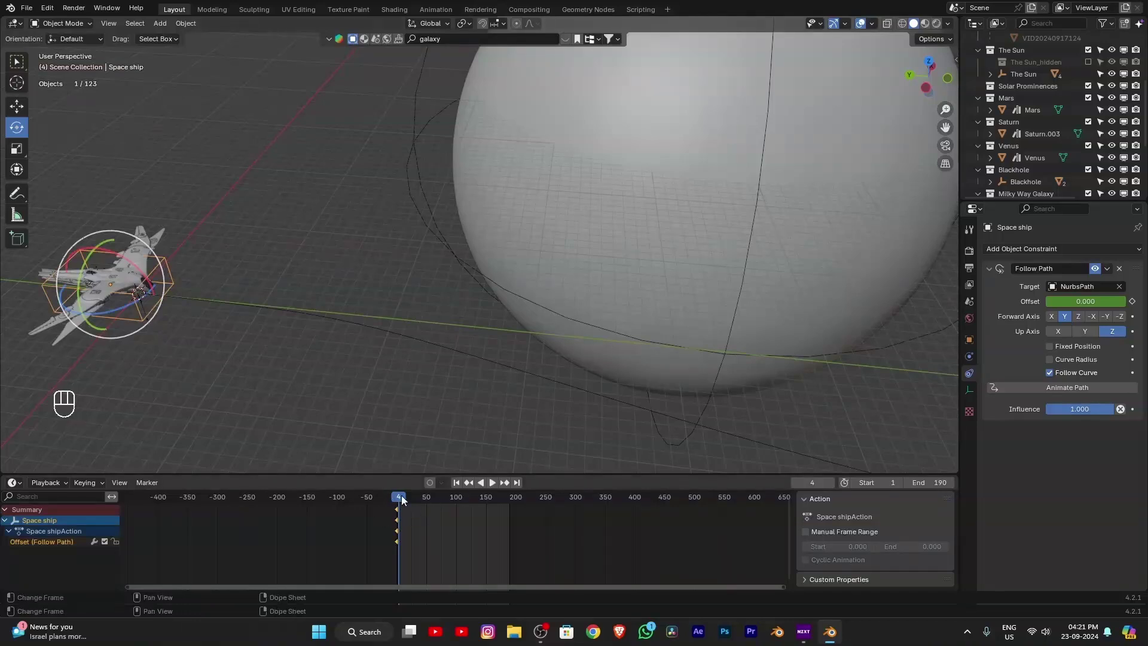
Step: Keyframe offset -68.5 at frame 190 and play back the flight
{"action": "left_click", "coordinate": [403, 498]}
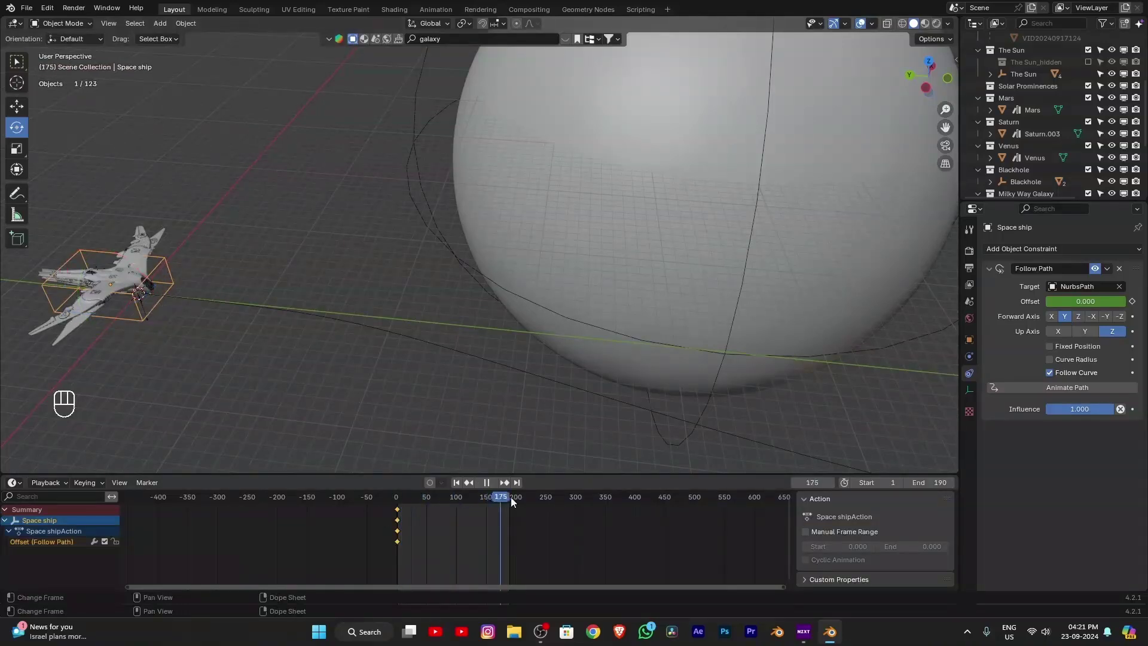
{"action": "key", "text": "Left"}
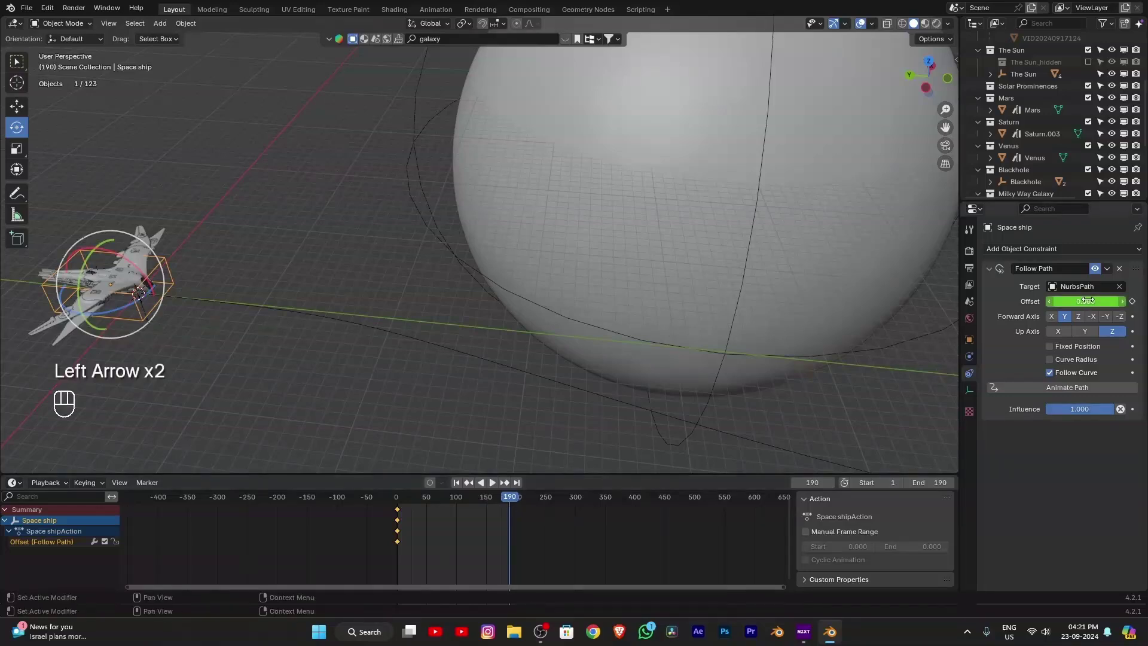
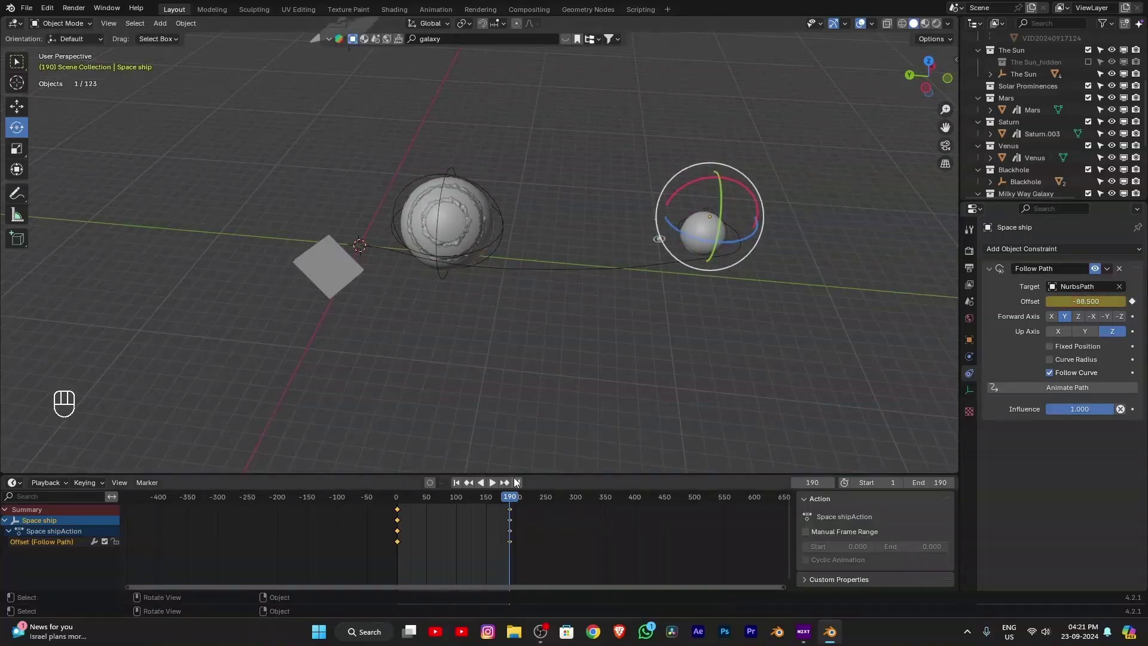
{"action": "key", "text": "shift+Left"}
{"action": "key", "text": "space"}
{"action": "left_click", "coordinate": [570, 360]}
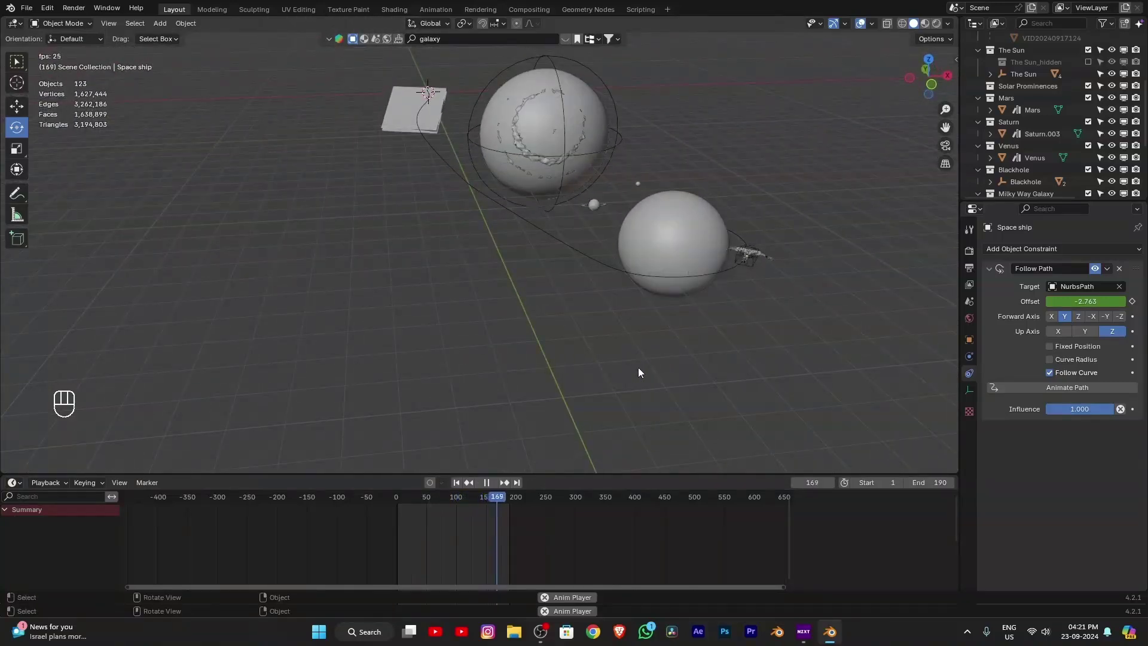
{"action": "key", "text": "space"}
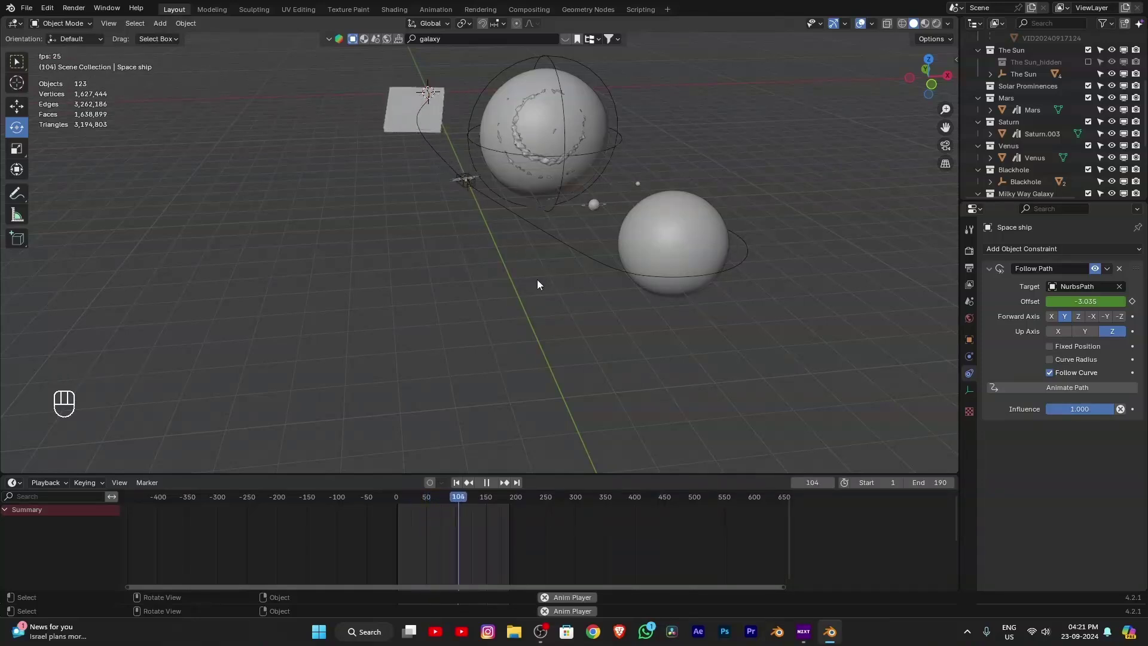
{"action": "key", "text": "space"}
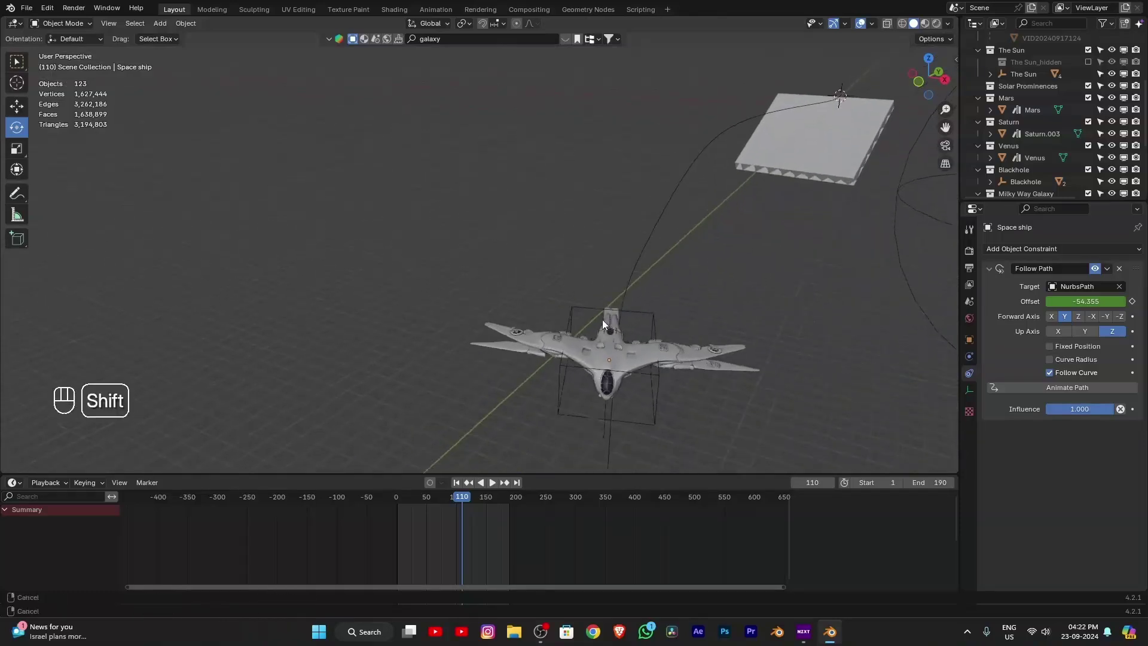
Step: Bank the spaceship at frame 110 and keyframe its rotation
{"action": "left_click", "coordinate": [651, 361]}
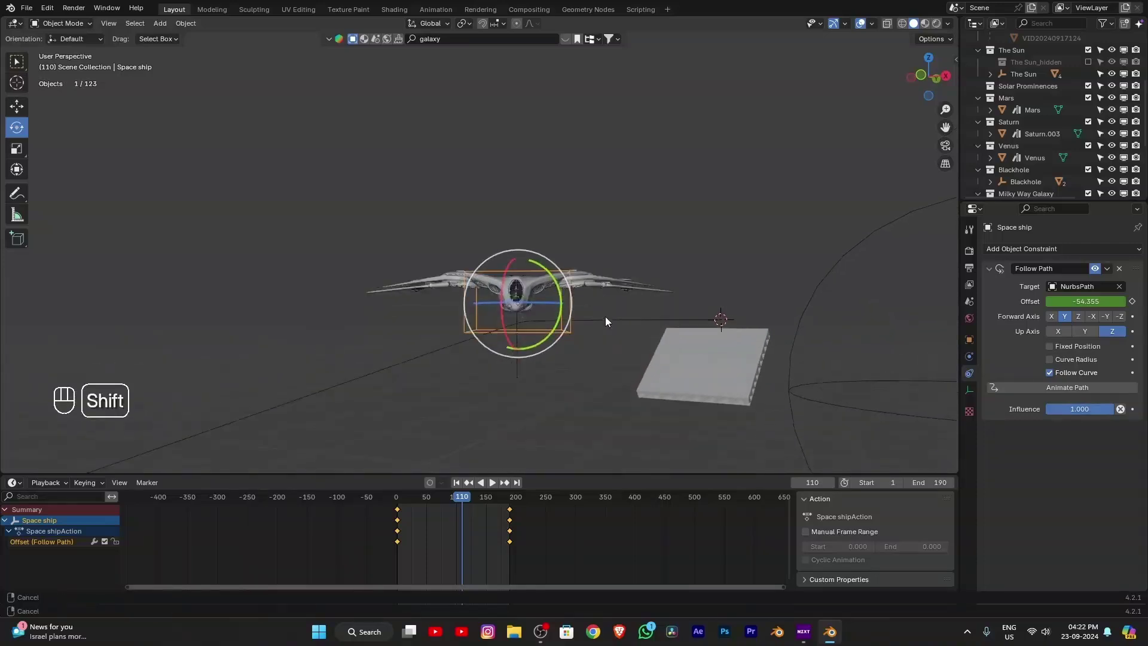
{"action": "key", "text": "r"}
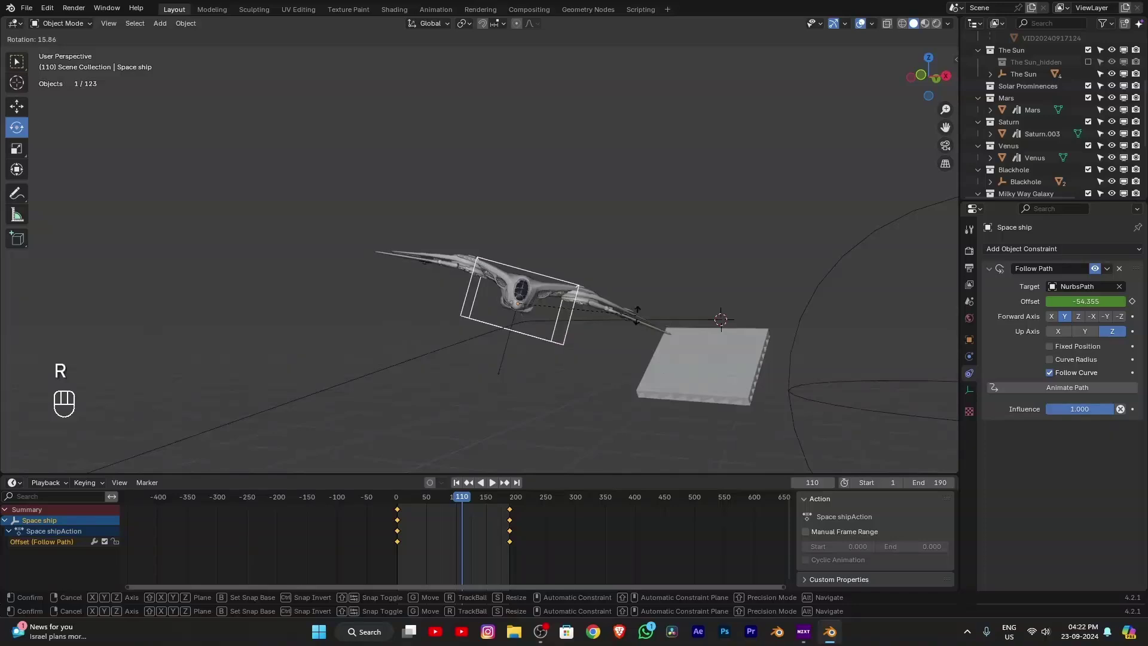
{"action": "double_click", "coordinate": [527, 290]}
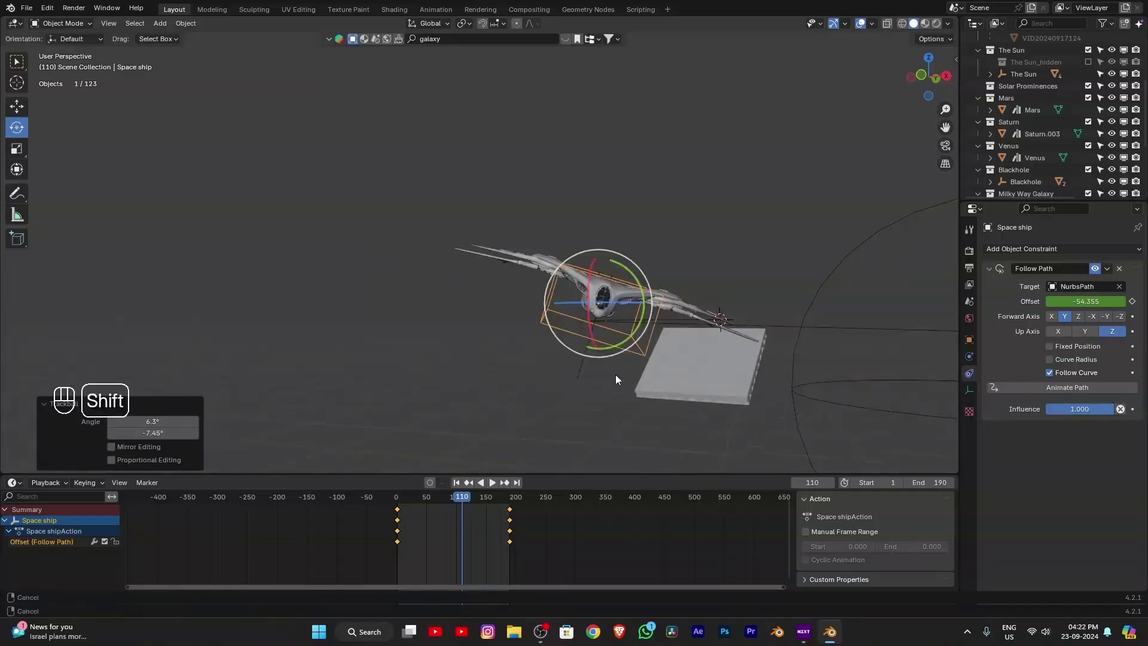
{"action": "key", "text": "i"}
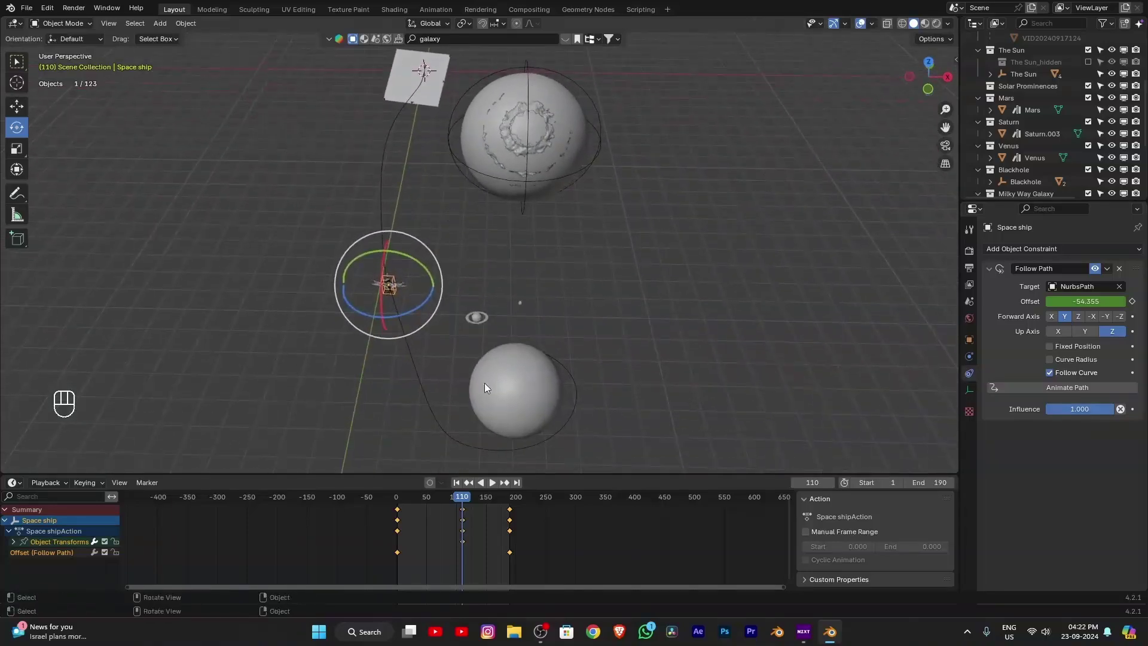
Step: Tilt the ship again at frame 145 and keyframe that rotation
{"action": "left_click", "coordinate": [465, 500]}
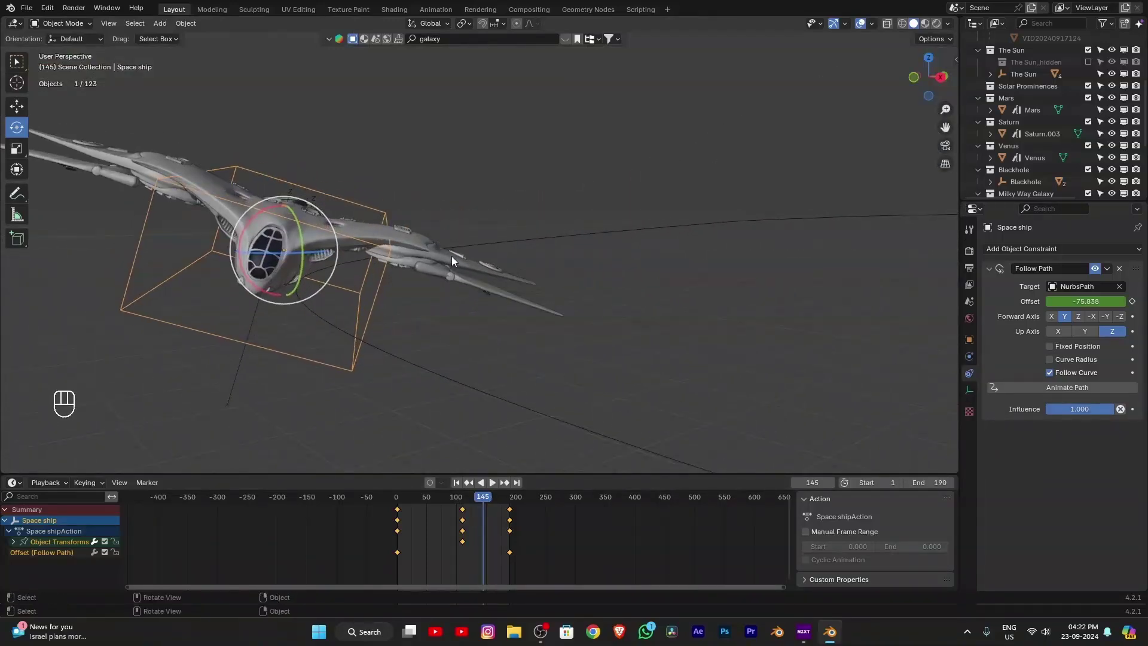
{"action": "key", "text": "r"}
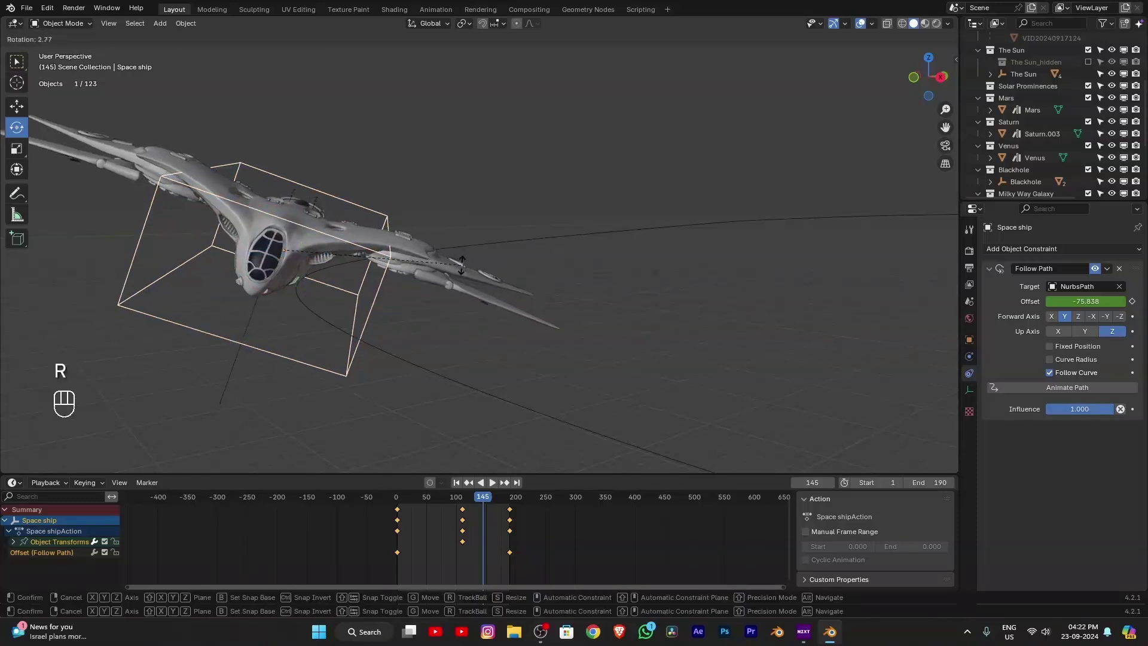
{"action": "left_click", "coordinate": [281, 277]}
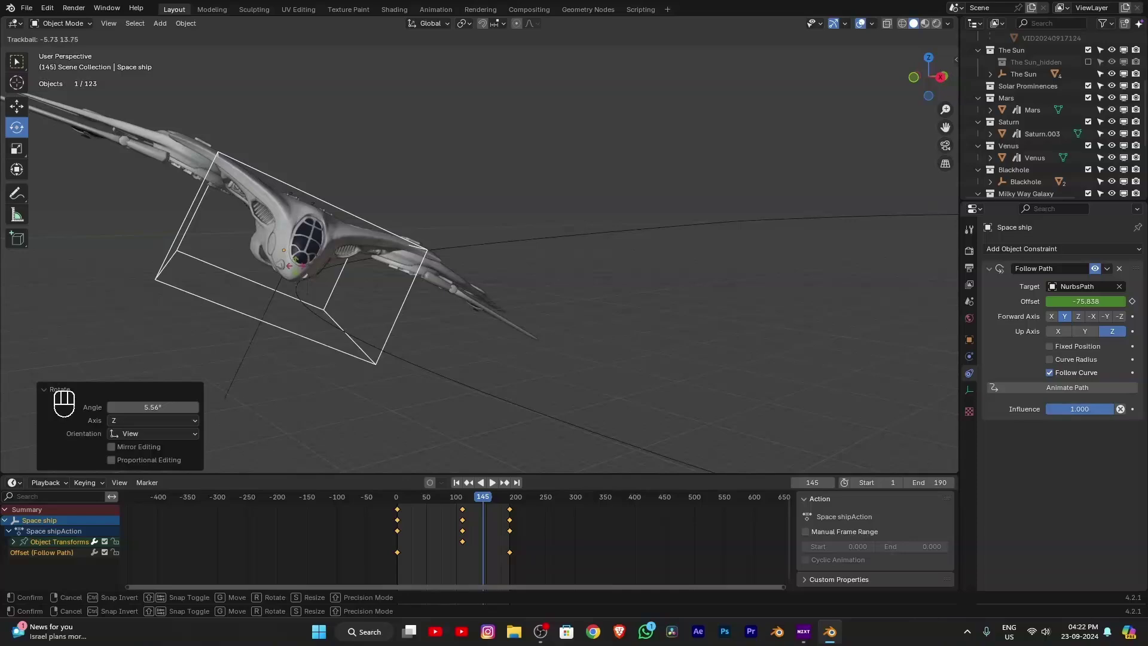
{"action": "key", "text": "i"}
{"action": "left_click", "coordinate": [482, 503]}
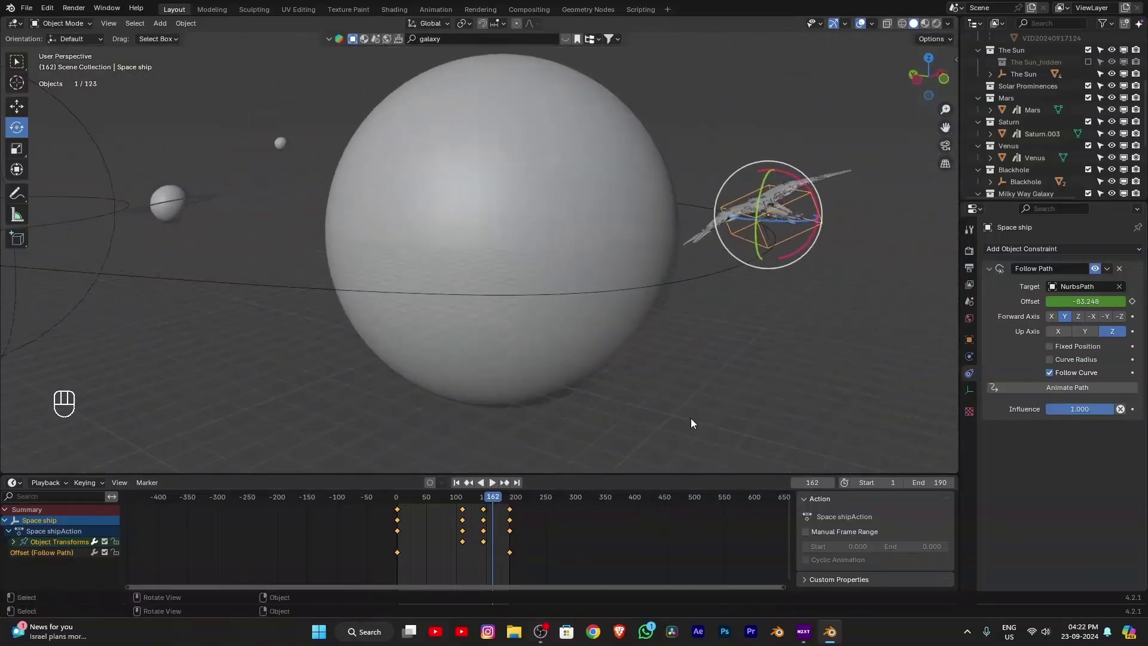
Step: Adjust keyframe interpolation, scrub through the flight, then stop playback back at frame 1
{"action": "left_click", "coordinate": [497, 502]}
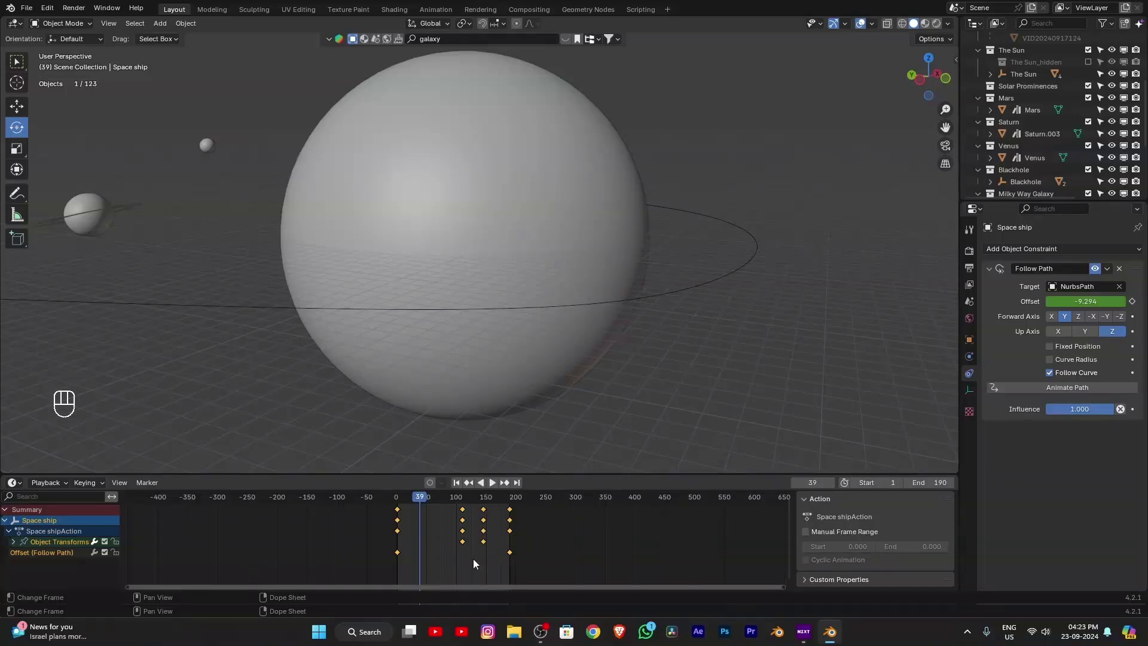
{"action": "key", "text": "t"}
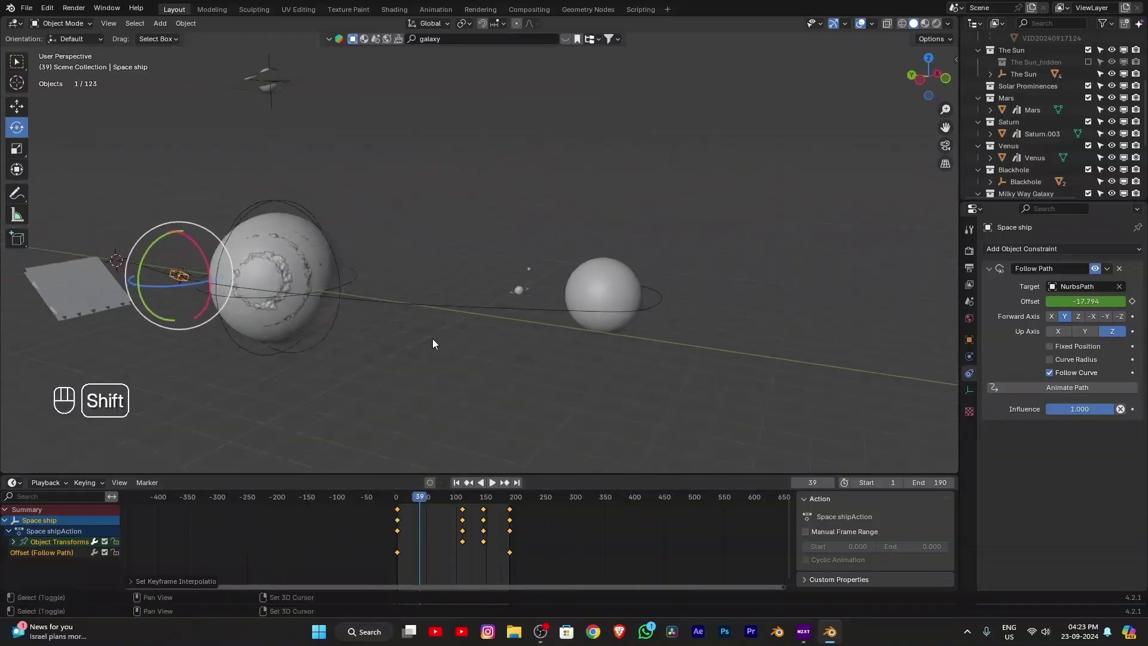
{"action": "left_click", "coordinate": [425, 502]}
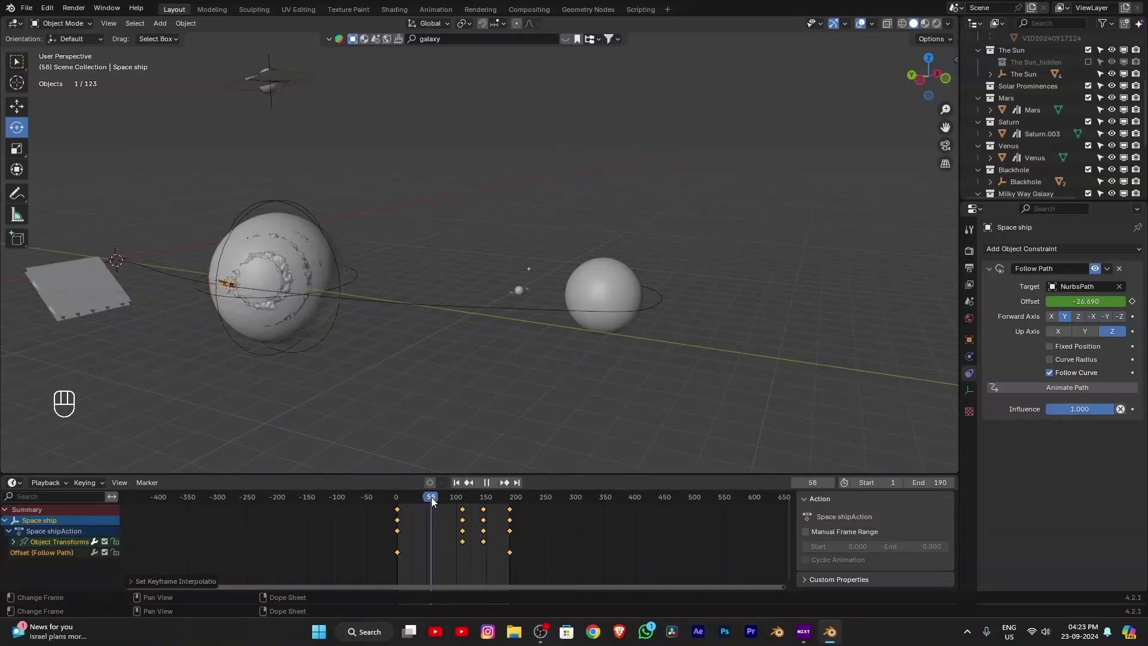
{"action": "left_click", "coordinate": [486, 419]}
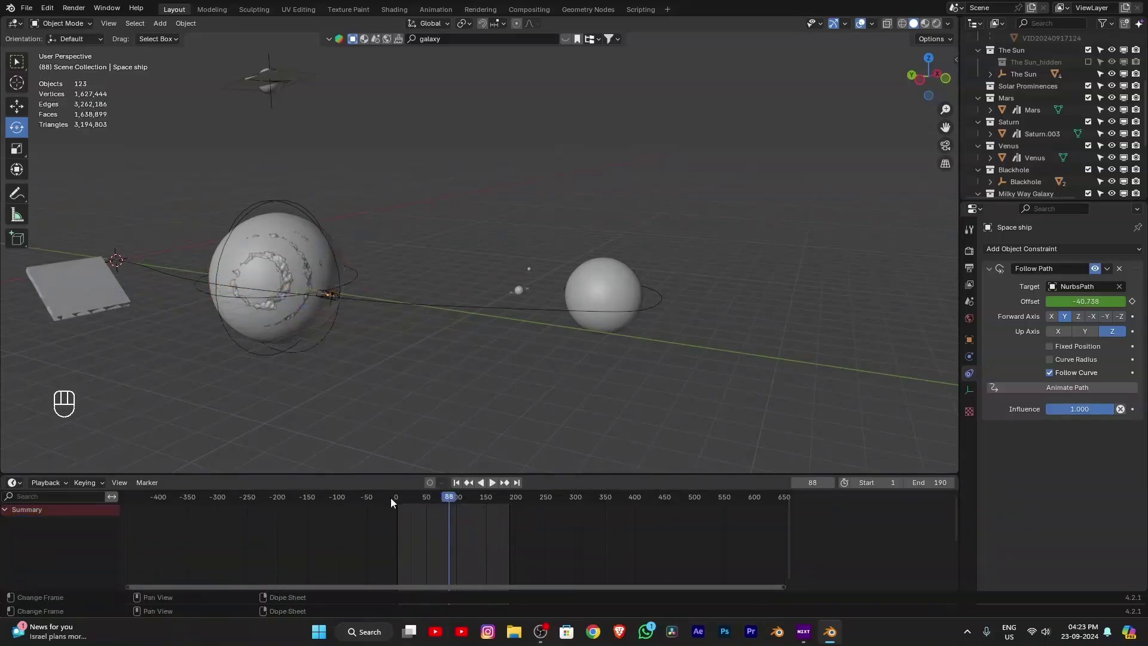
{"action": "left_click", "coordinate": [403, 503]}
{"action": "key", "text": "space"}
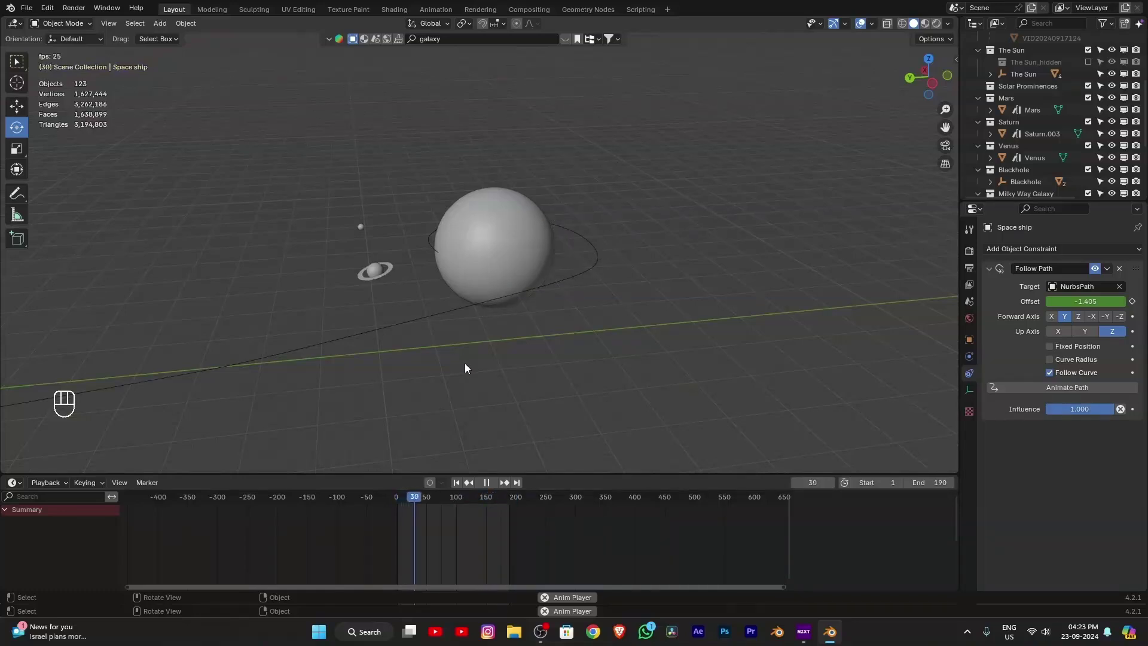
{"action": "key", "text": "space"}
Step: Switch to rendered shading and rotate the Sun light from the side view
{"action": "key", "text": "shift+Left"}
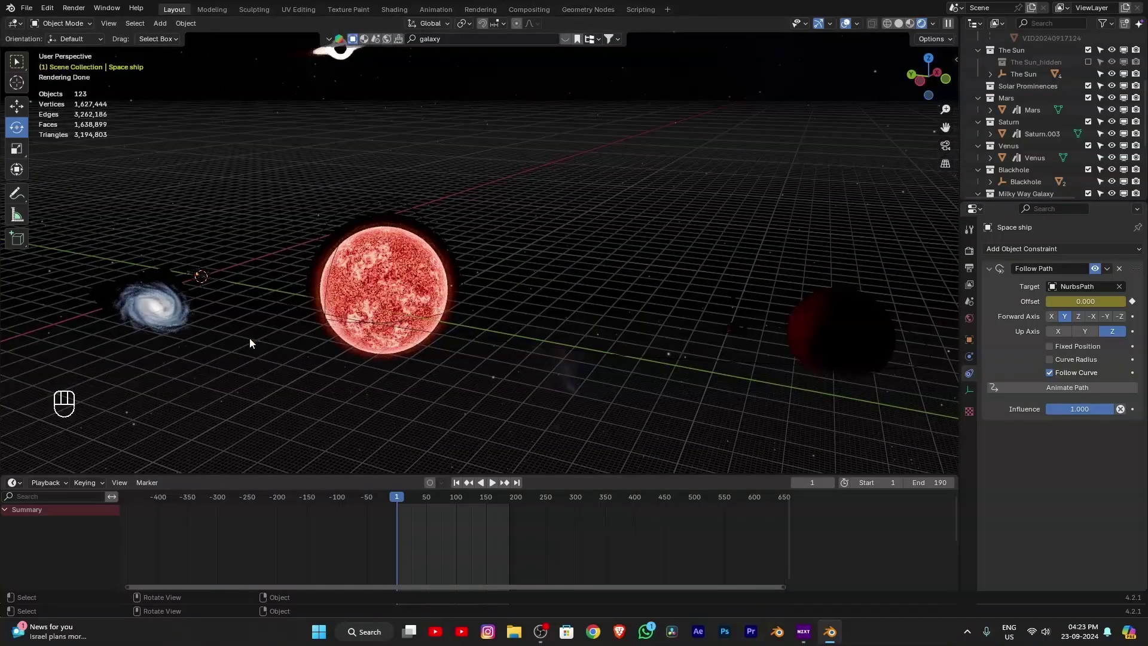
{"action": "key", "text": "shift+a"}
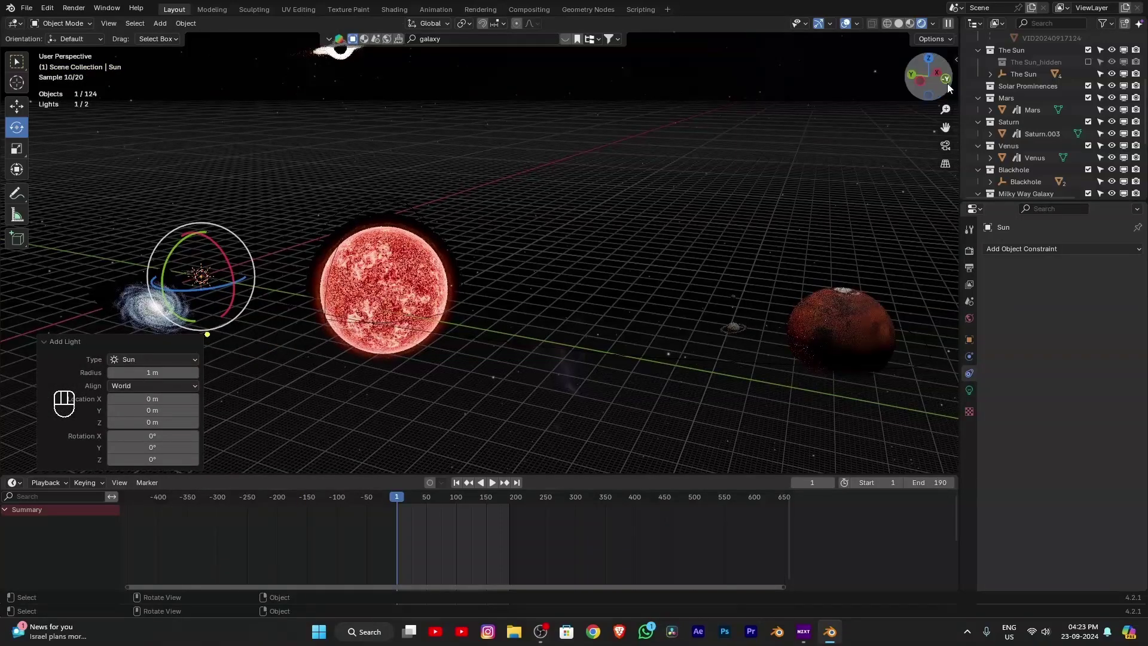
{"action": "left_click", "coordinate": [919, 85]}
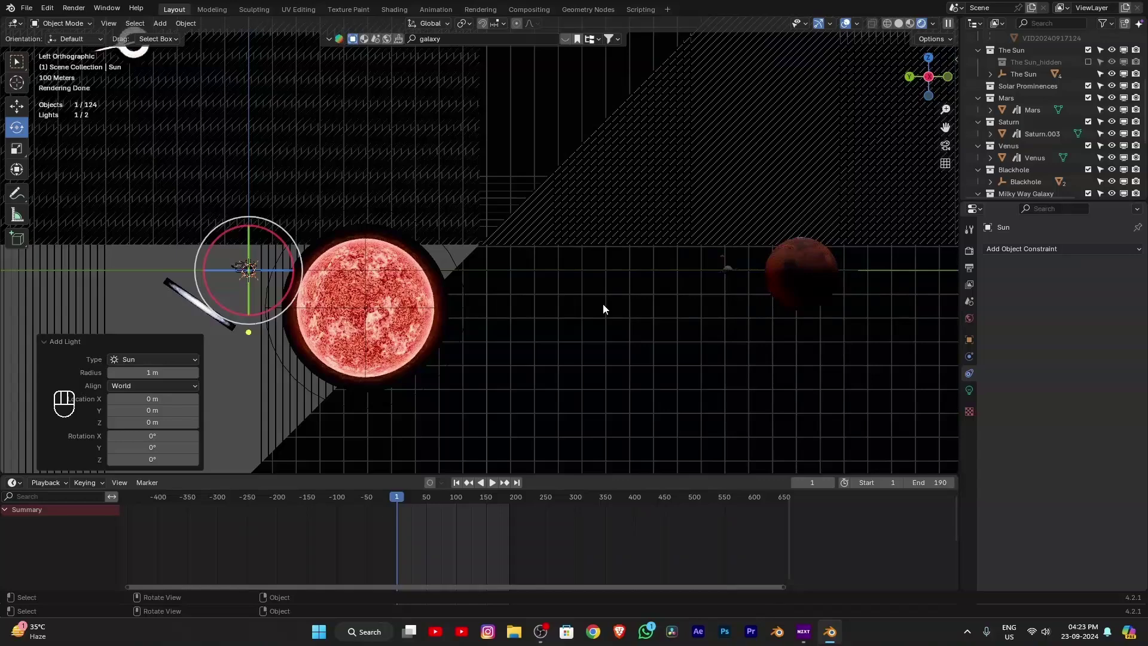
{"action": "key", "text": "r"}
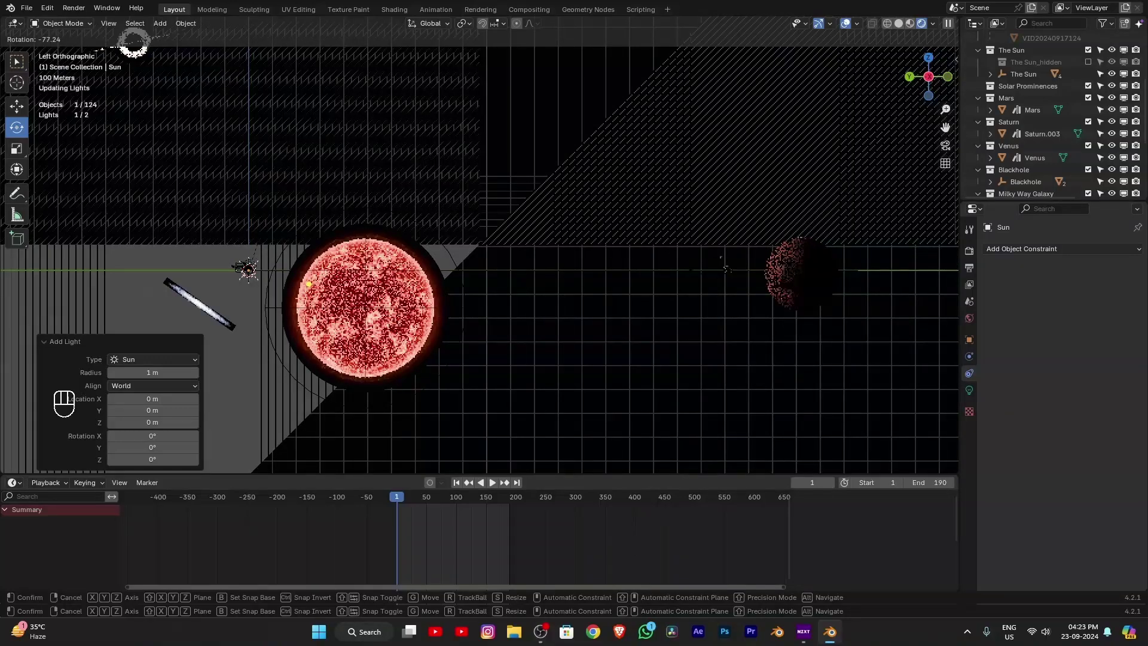
{"action": "left_click", "coordinate": [692, 190]}
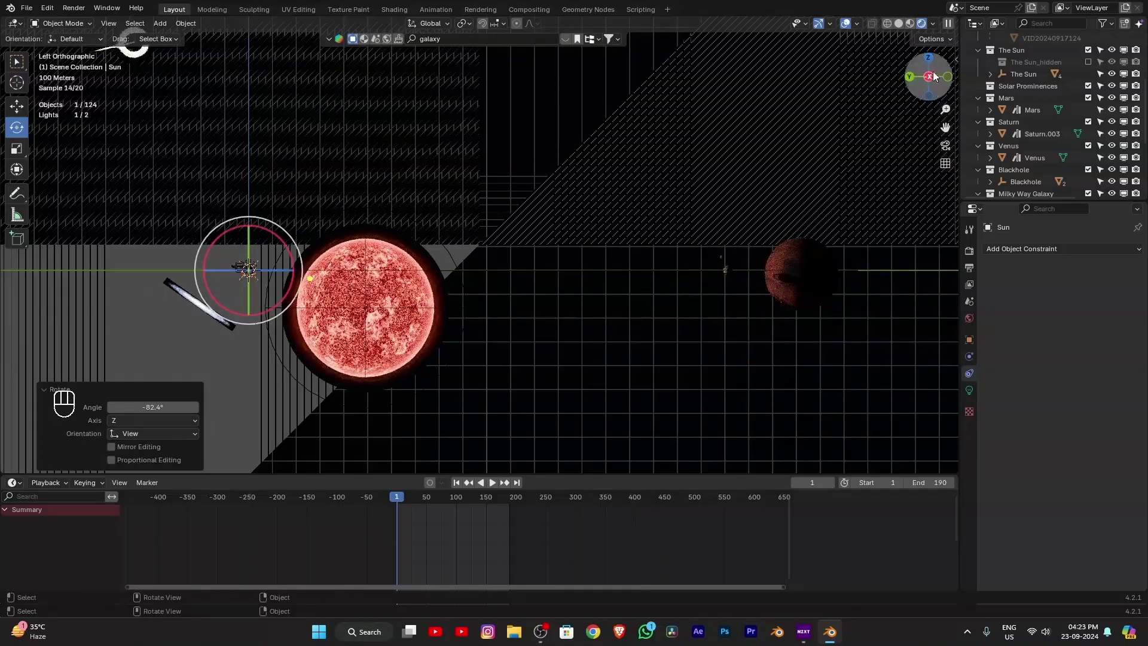
Step: Re-aim the Sun light further from the top view to settle its final angle
{"action": "key", "text": "KP_7"}
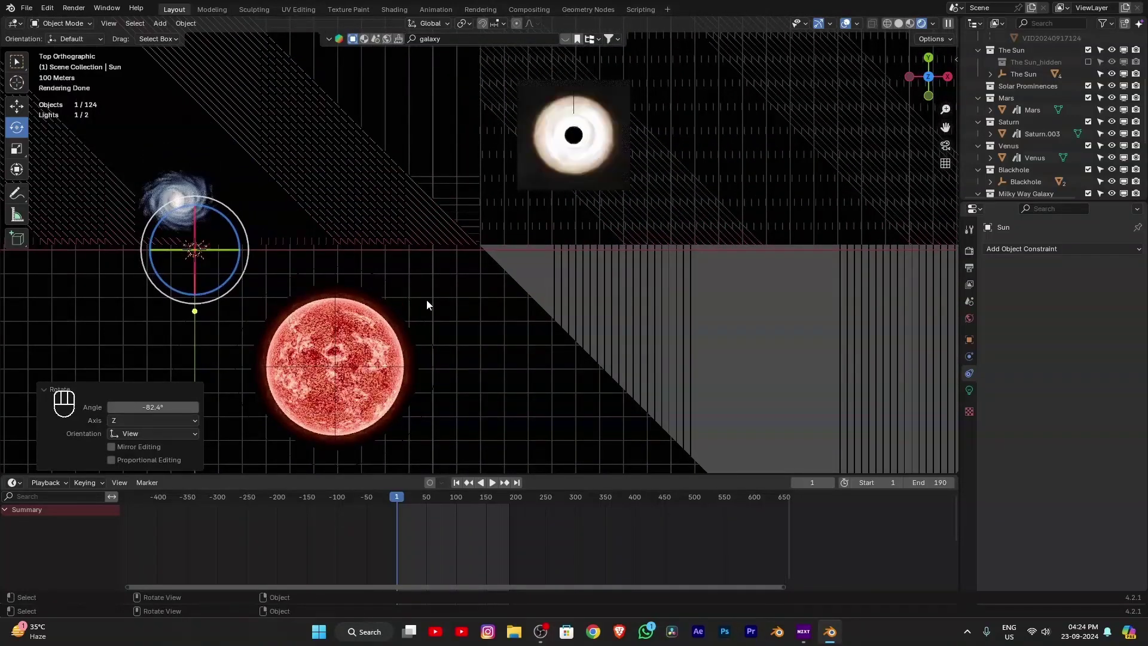
{"action": "key", "text": "r"}
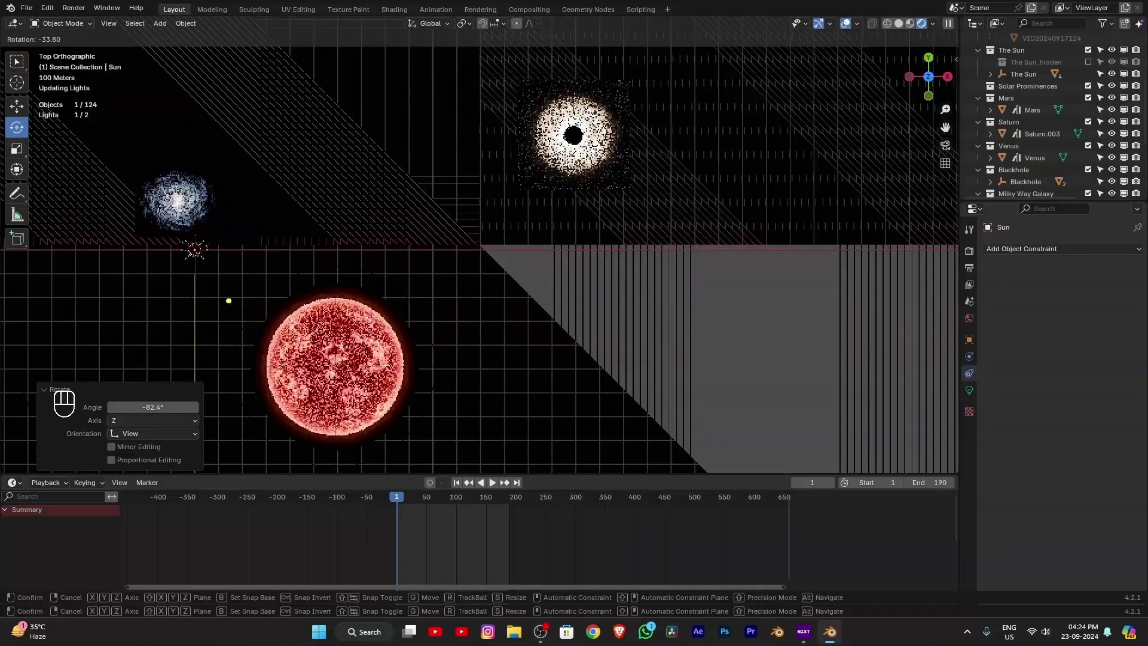
{"action": "left_click", "coordinate": [26, 400]}
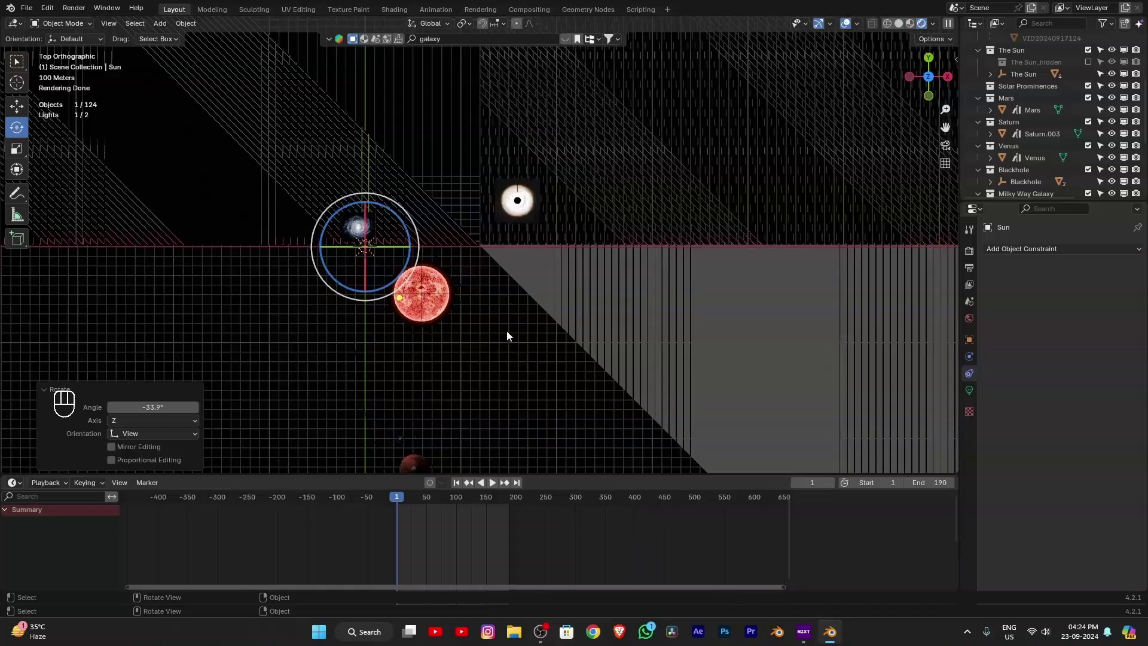
{"action": "key", "text": "r"}
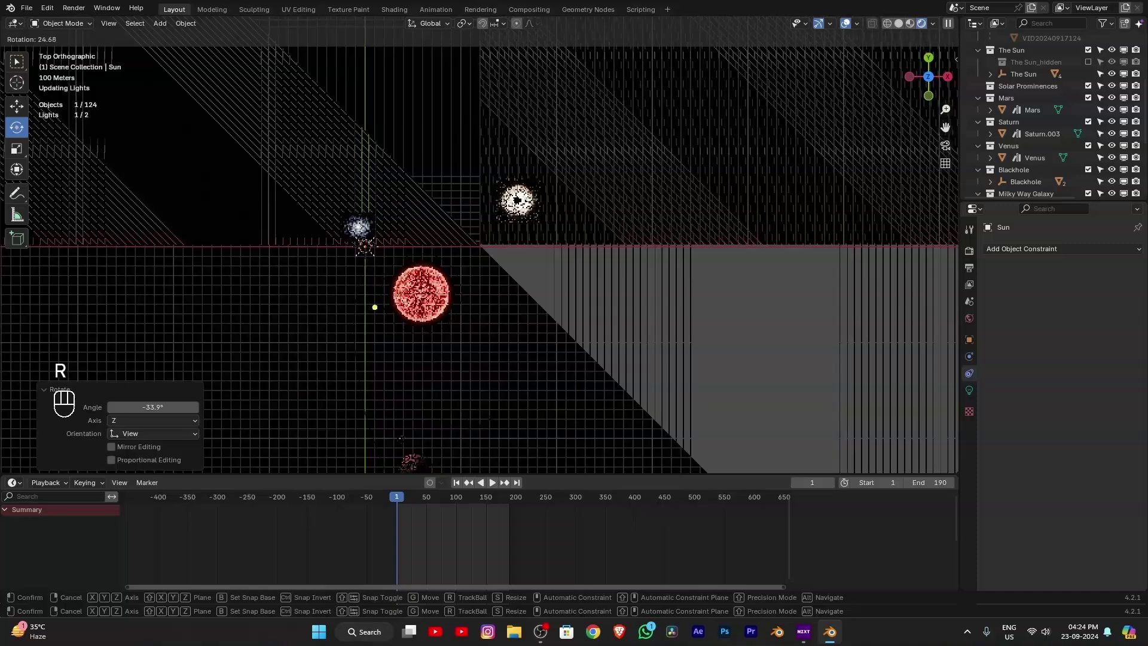
{"action": "left_click_drag", "start_coordinate": [520, 351], "coordinate": [502, 387]}
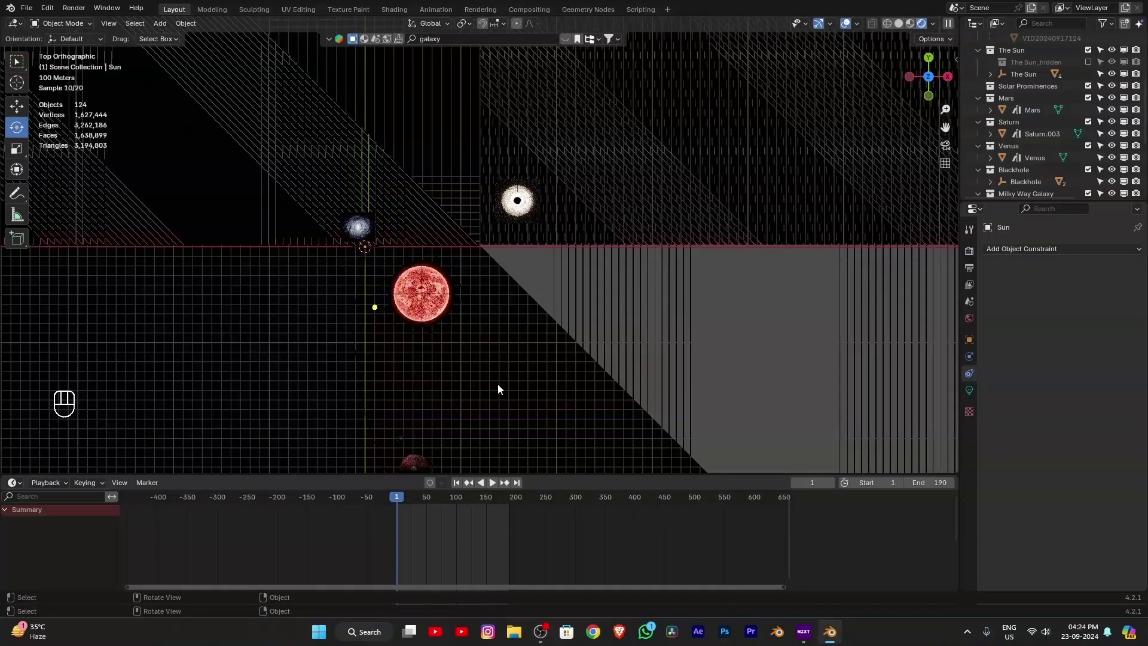
Step: Return to perspective view, play the path animation and pause at frame 94
{"action": "key", "text": "ctrl+s"}
{"action": "left_click", "coordinate": [453, 380]}
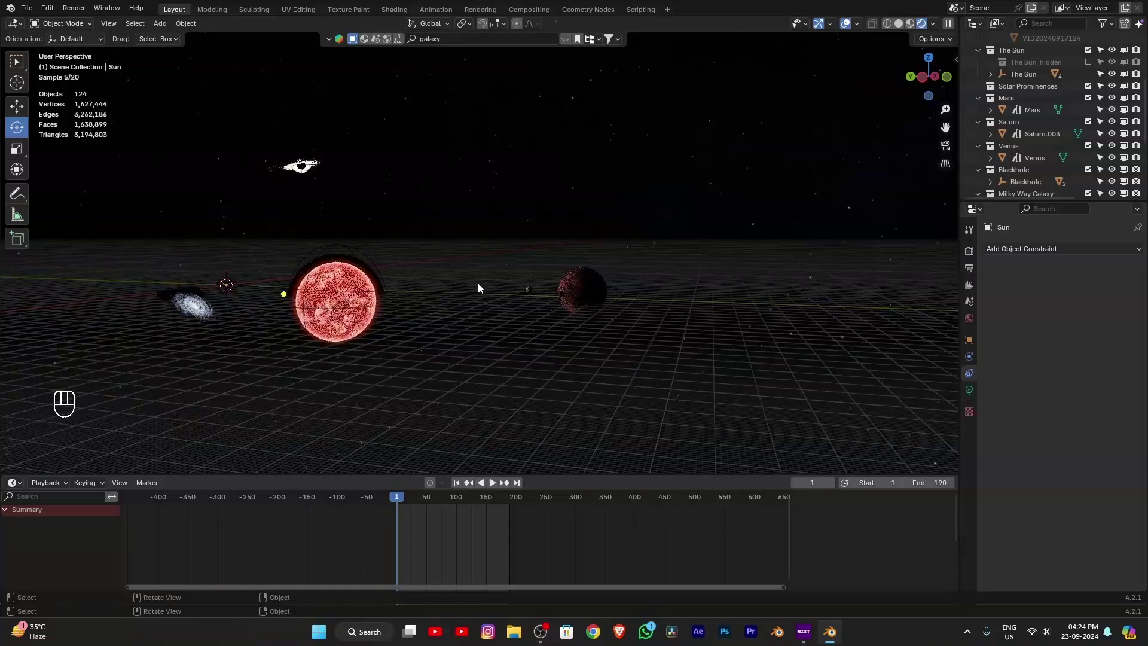
{"action": "key", "text": "space"}
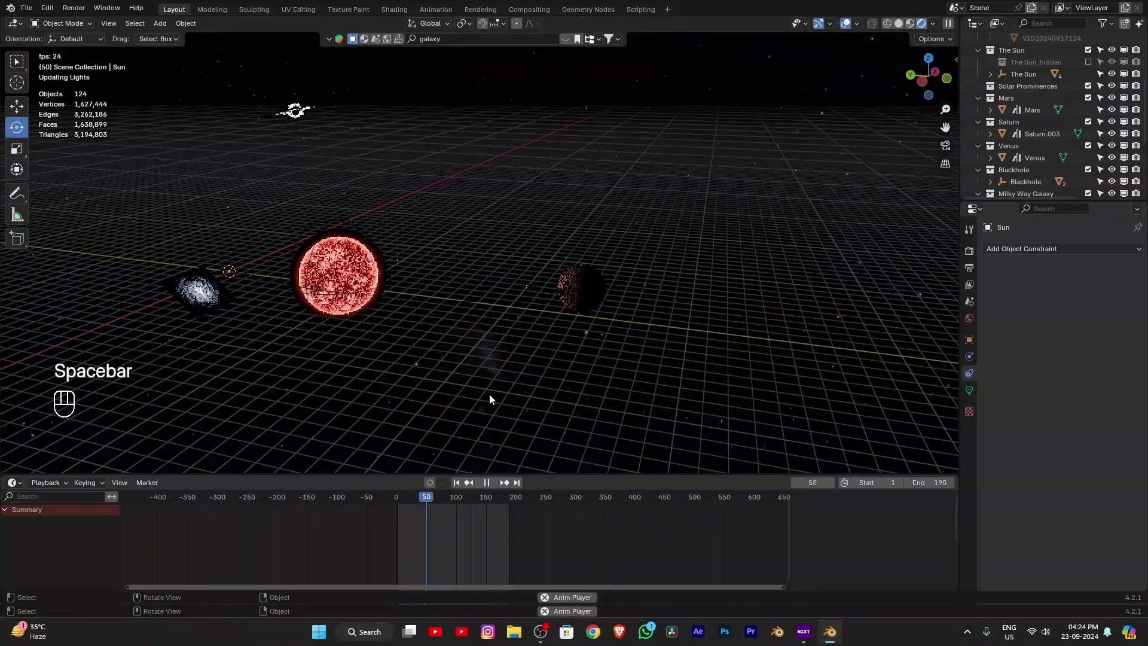
{"action": "key", "text": "space"}
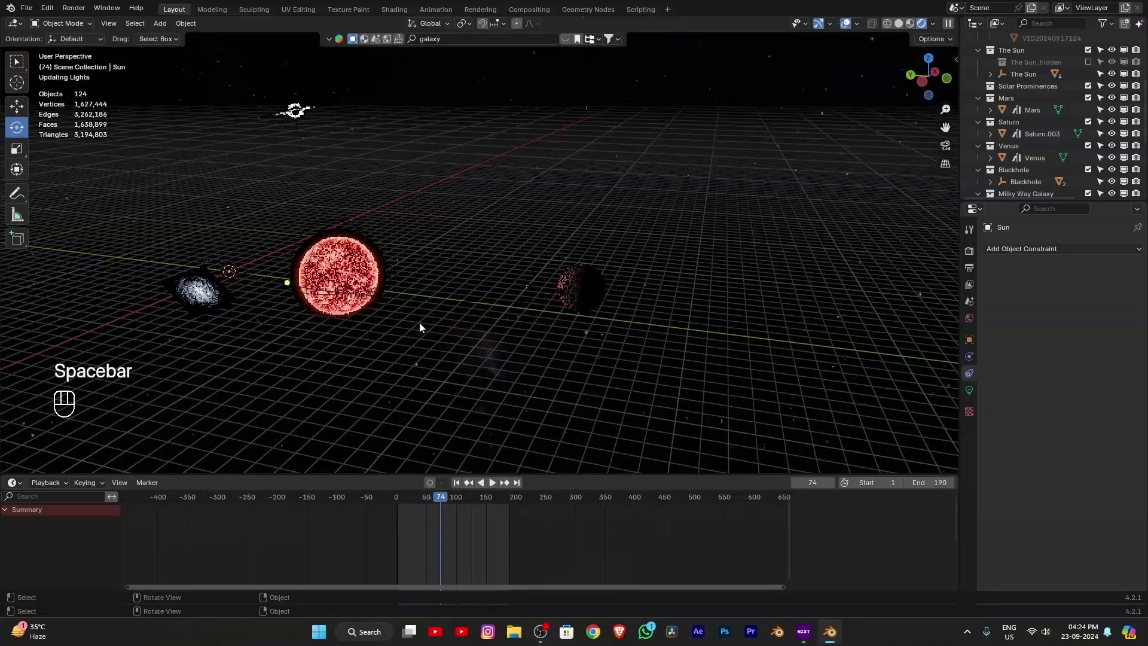
{"action": "key", "text": "space"}
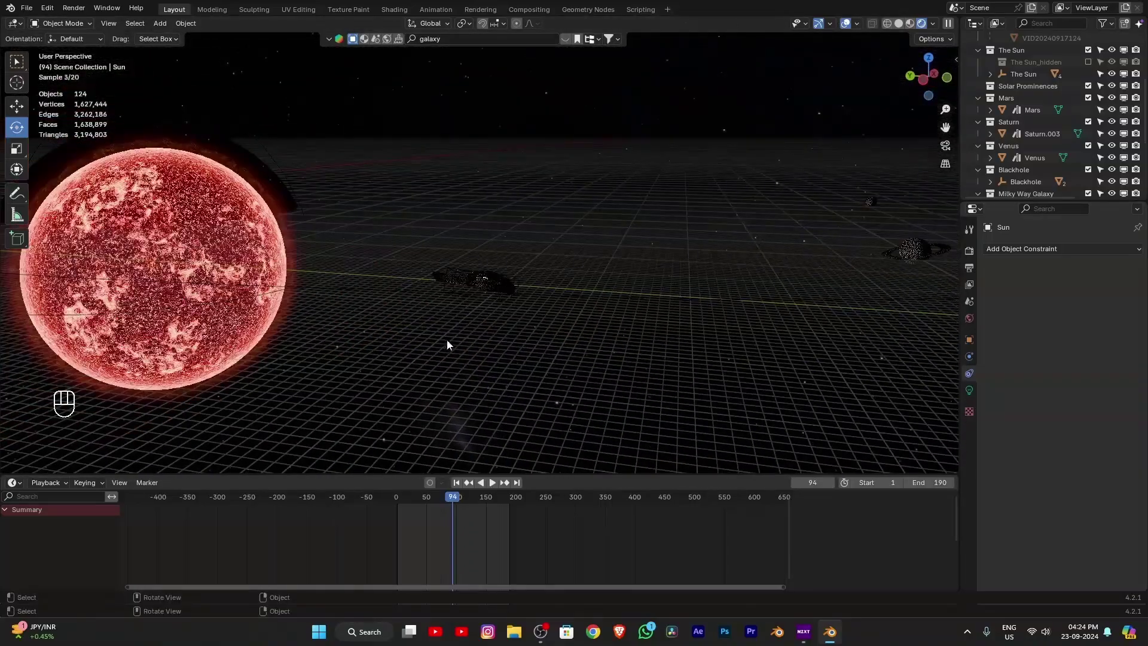
Step: Zoom in, select the blue thruster exhaust and close its asset search results
{"action": "left_click_drag", "start_coordinate": [499, 393], "coordinate": [660, 258]}
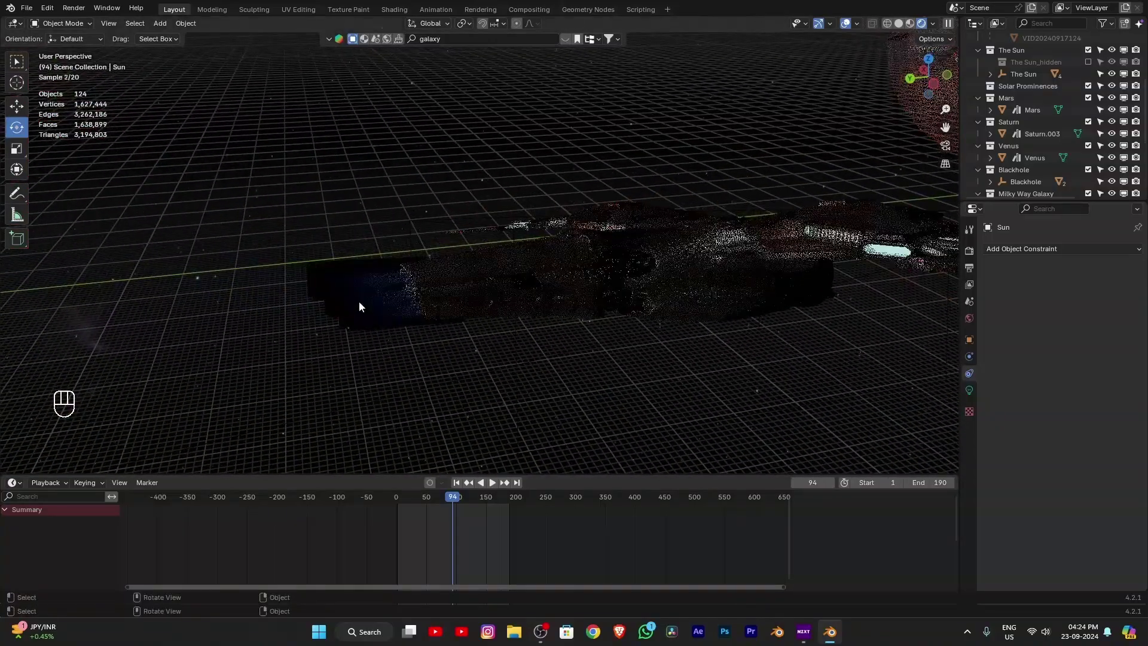
{"action": "left_click", "coordinate": [389, 294]}
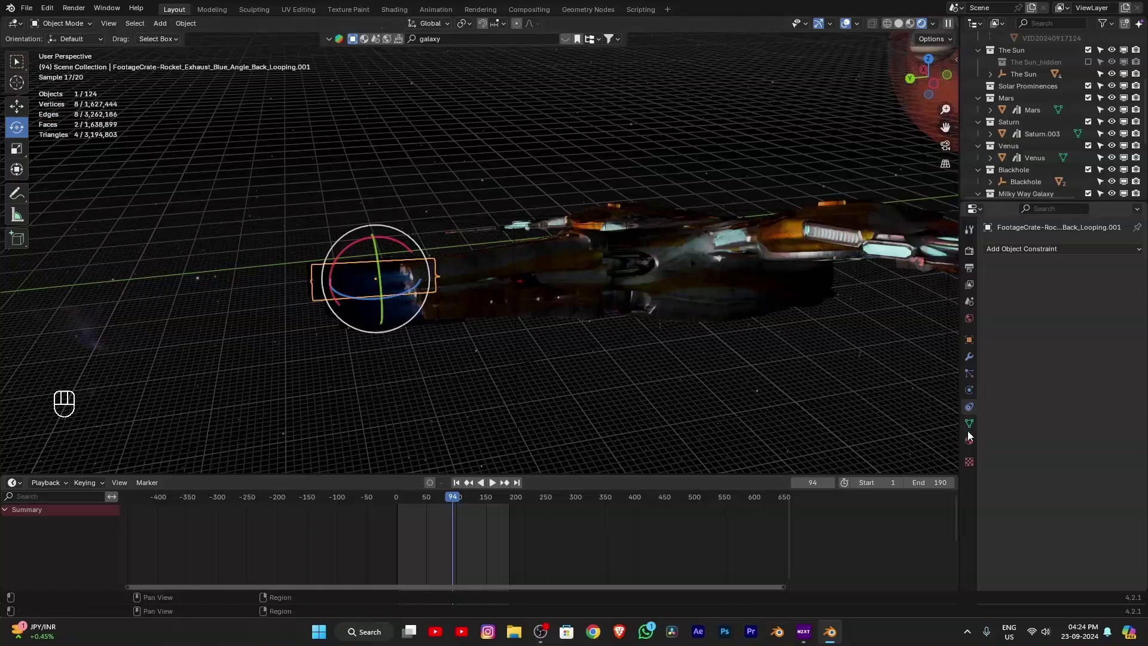
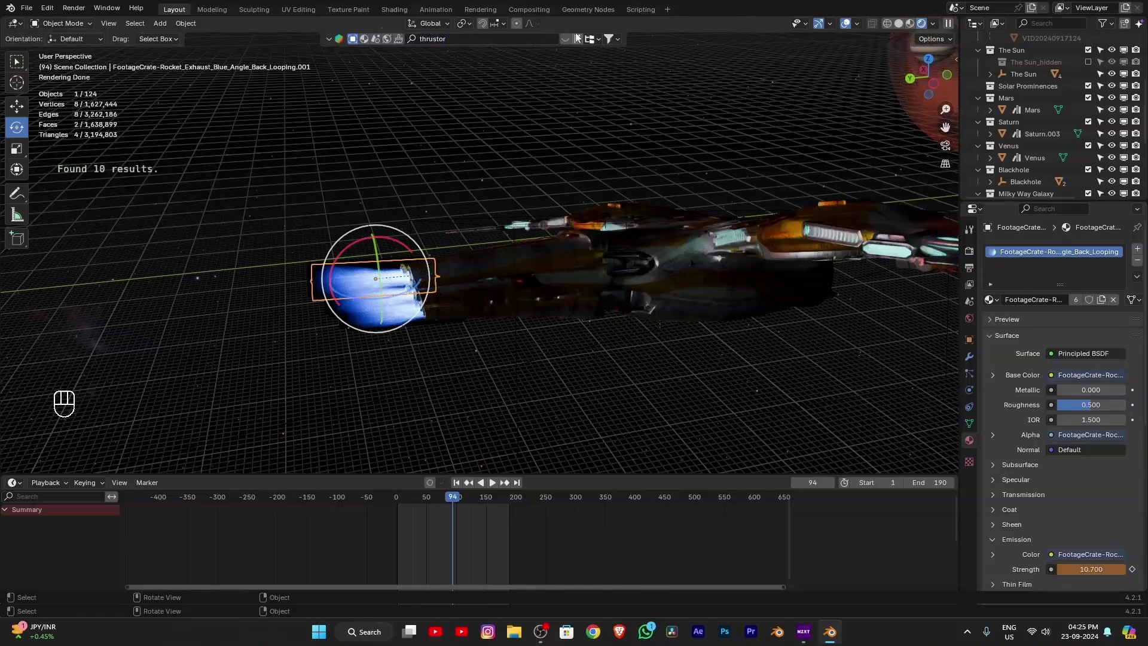
{"action": "left_click", "coordinate": [568, 40]}
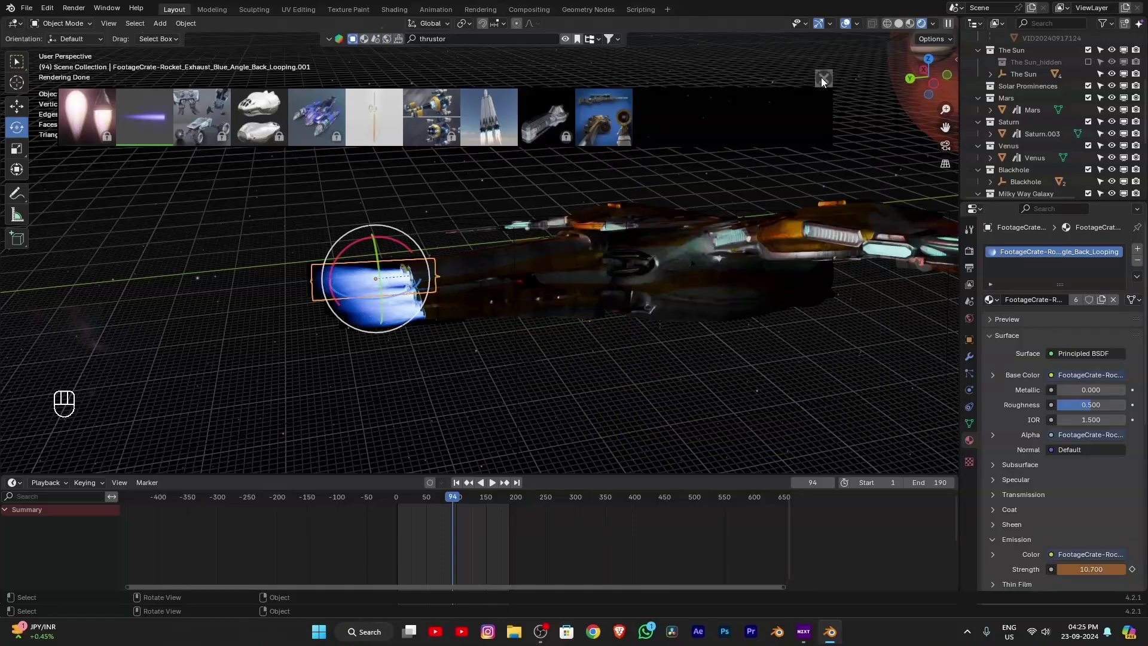
{"action": "left_click", "coordinate": [826, 81]}
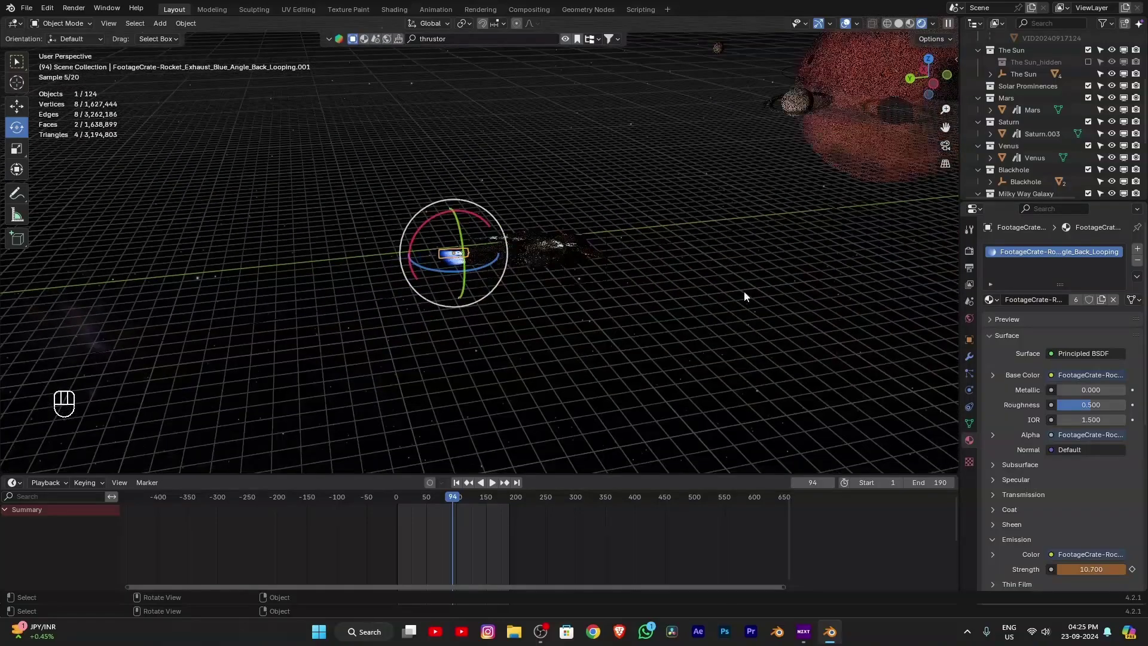
Step: Return to solid shading at frame 33 and save the project as jet.blend
{"action": "left_click", "coordinate": [456, 500]}
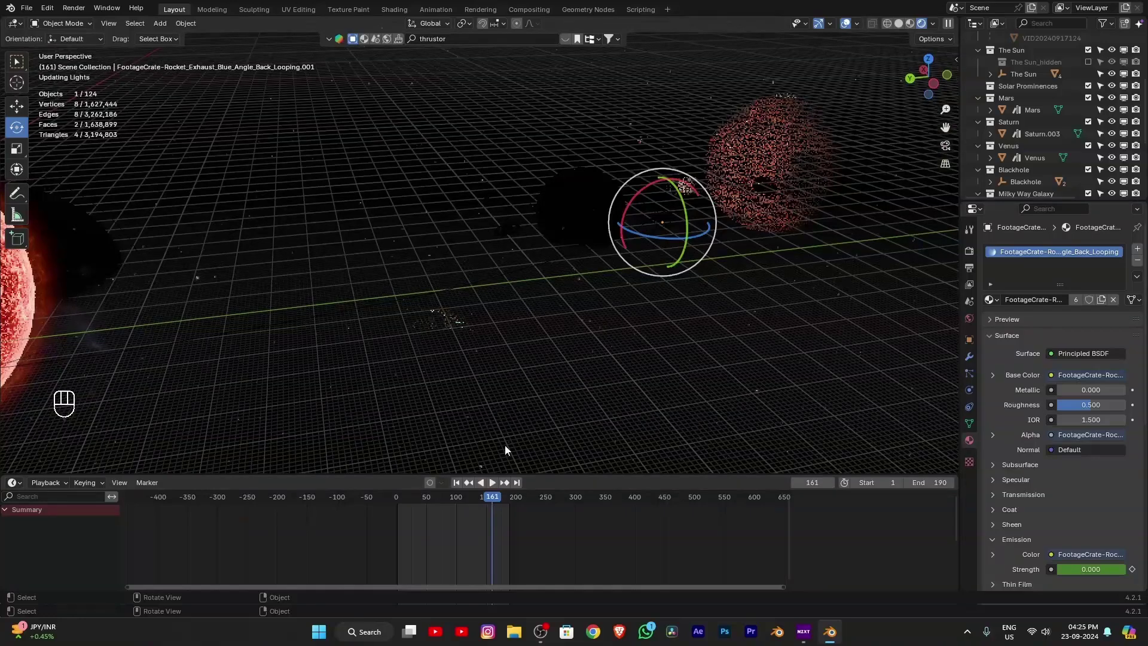
{"action": "left_click", "coordinate": [491, 500]}
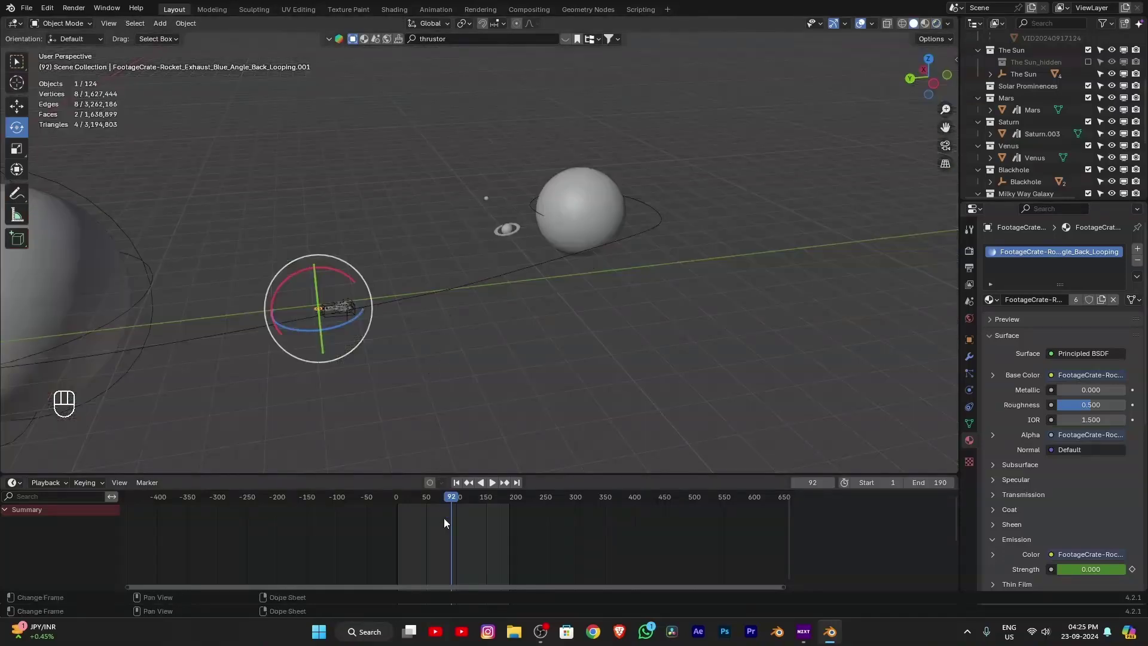
{"action": "left_click", "coordinate": [453, 500]}
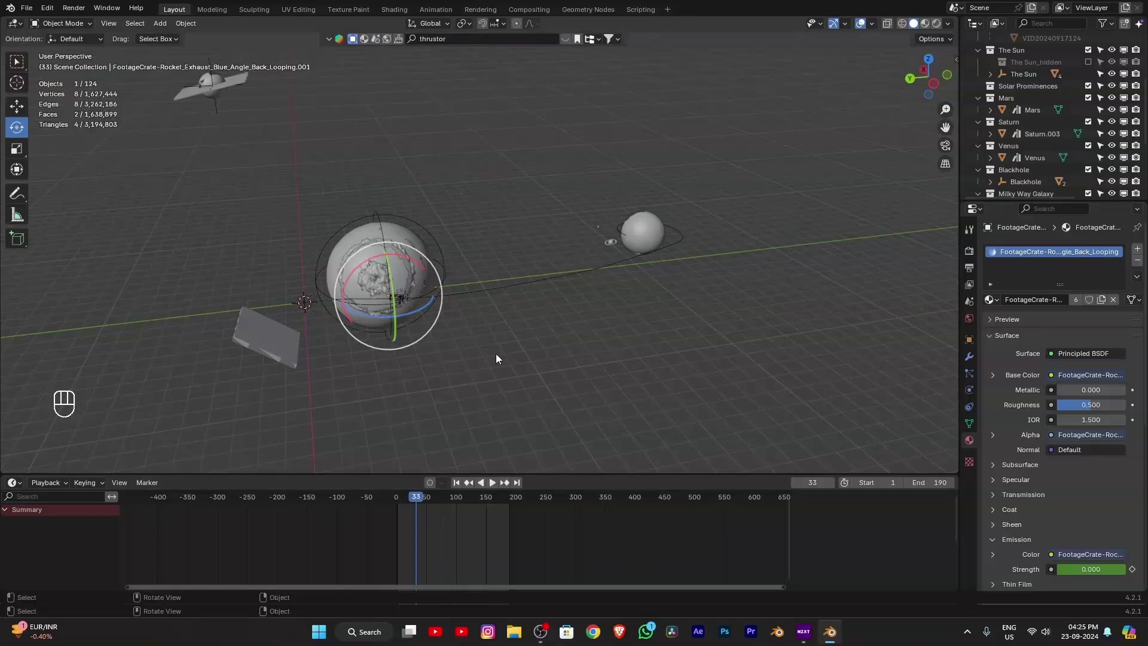
{"action": "key", "text": "ctrl+s"}
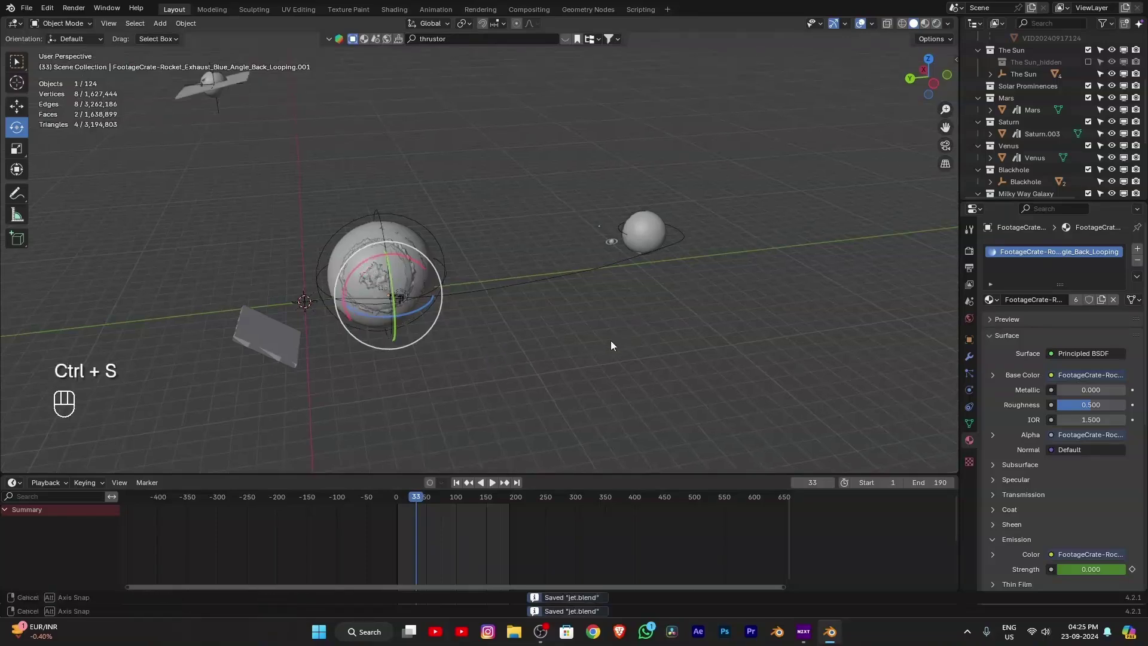